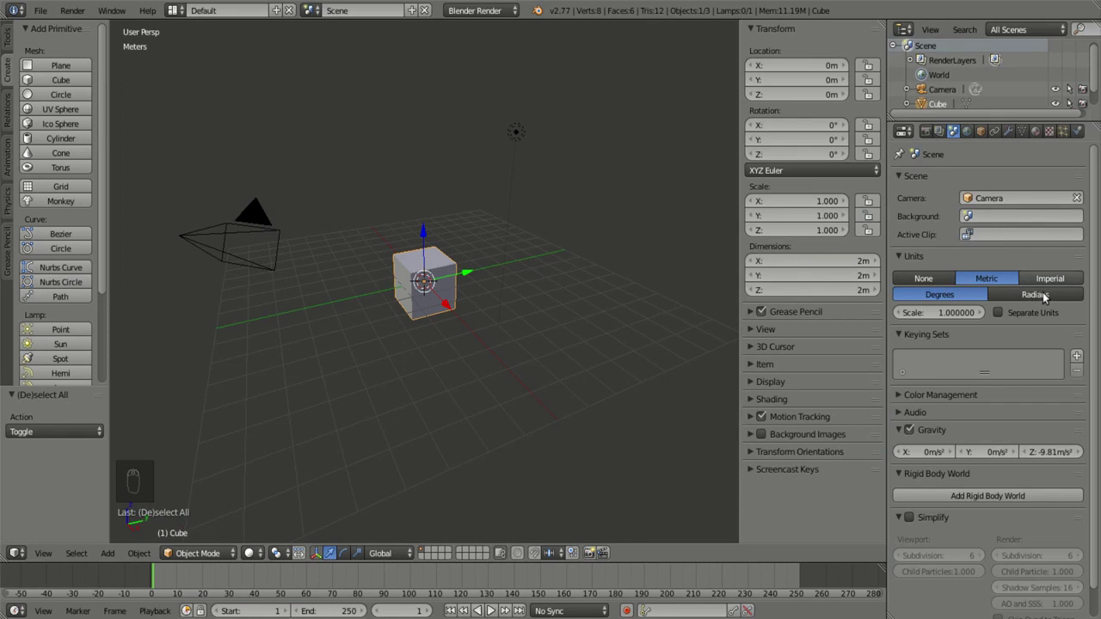
Step: Switch the scene's unit system from None to Imperial so dimensions read in feet
left_click_drag(929, 295, 950, 298)
left_click(949, 298)
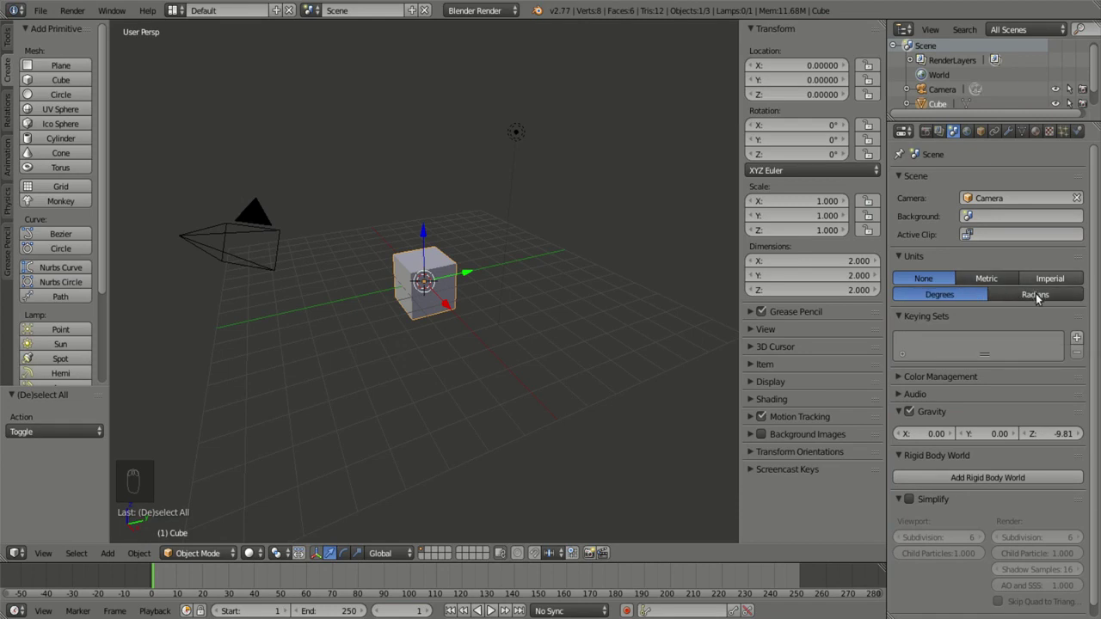
left_click(823, 126)
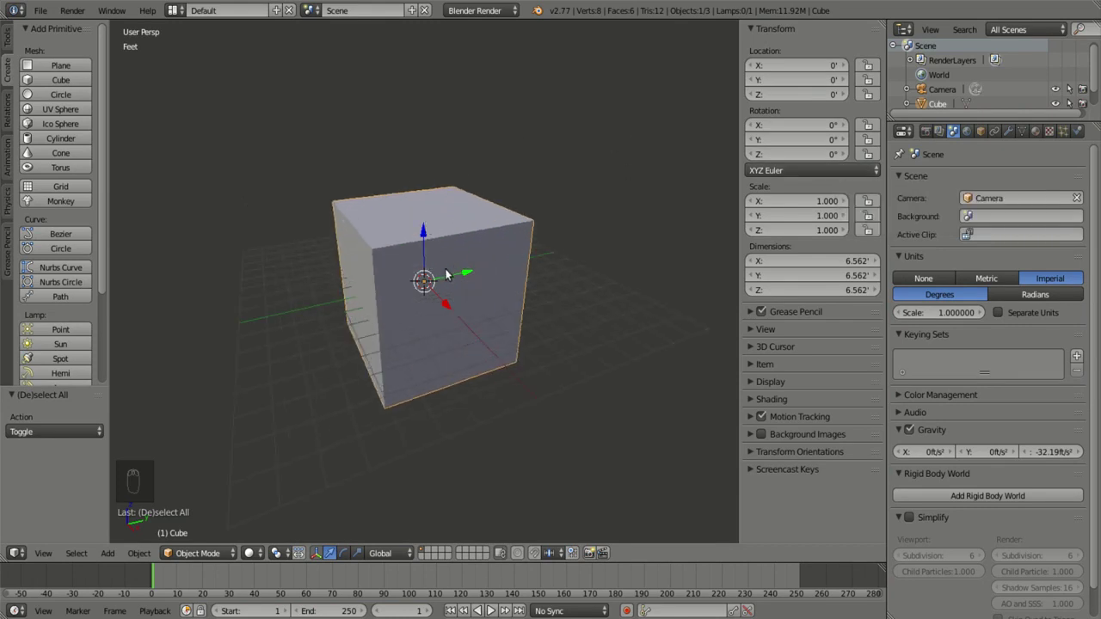
Step: Delete the default cube and add a plane sized 30 by 30 feet as the floor
key("Delete")
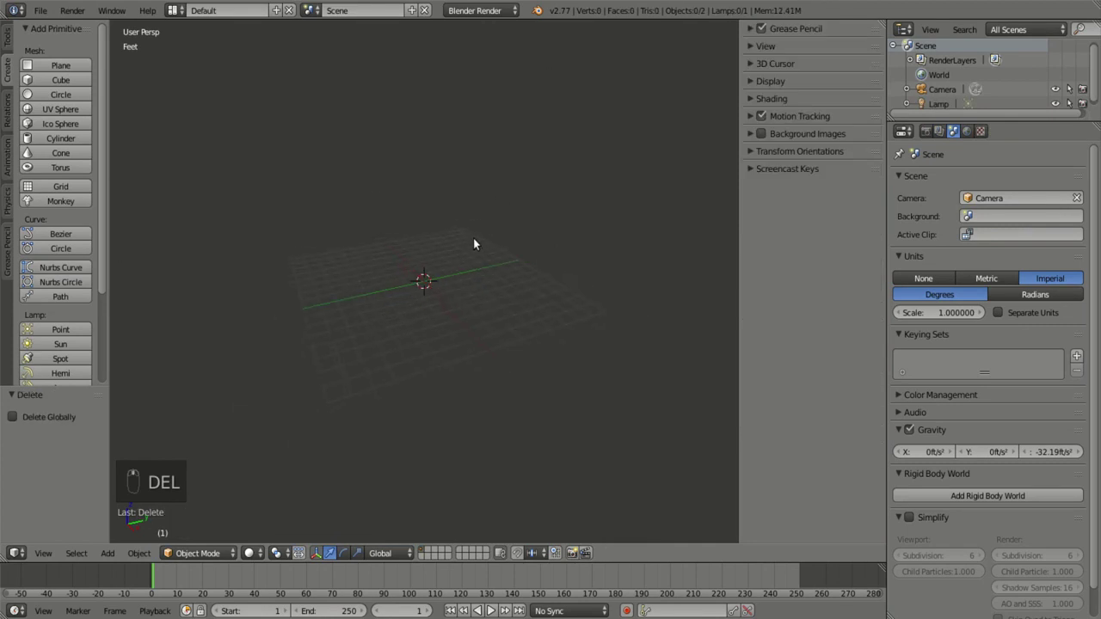
key("shift+a")
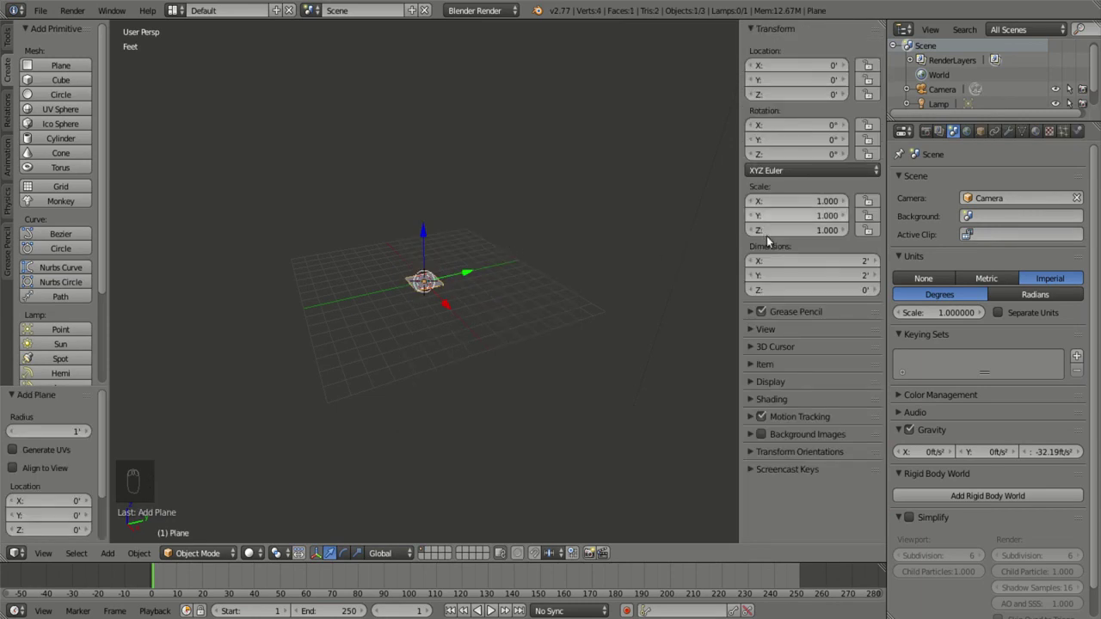
left_click(865, 283)
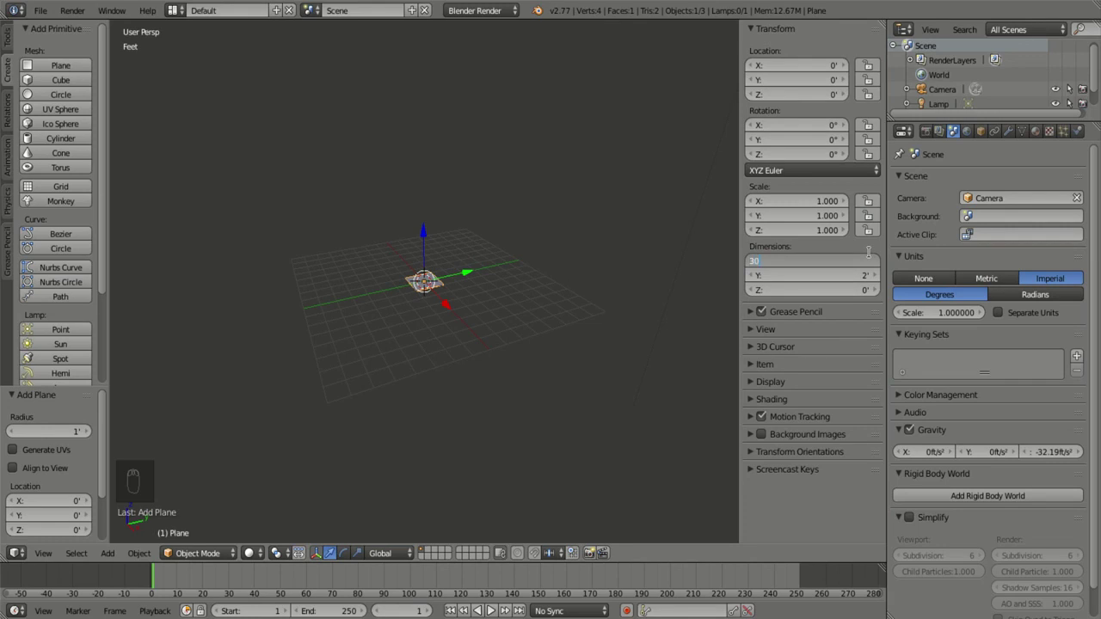
left_click(864, 298)
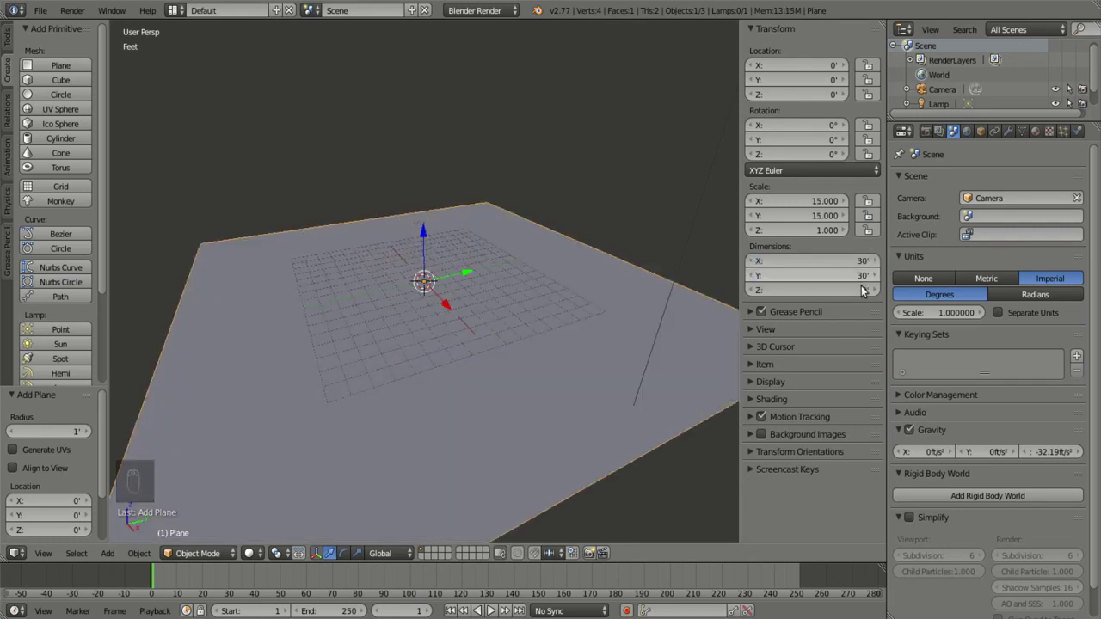
left_click_drag(386, 302, 1043, 151)
Step: Give the floor plane a new dark grey material and lower it a few inches on Z
left_click(988, 241)
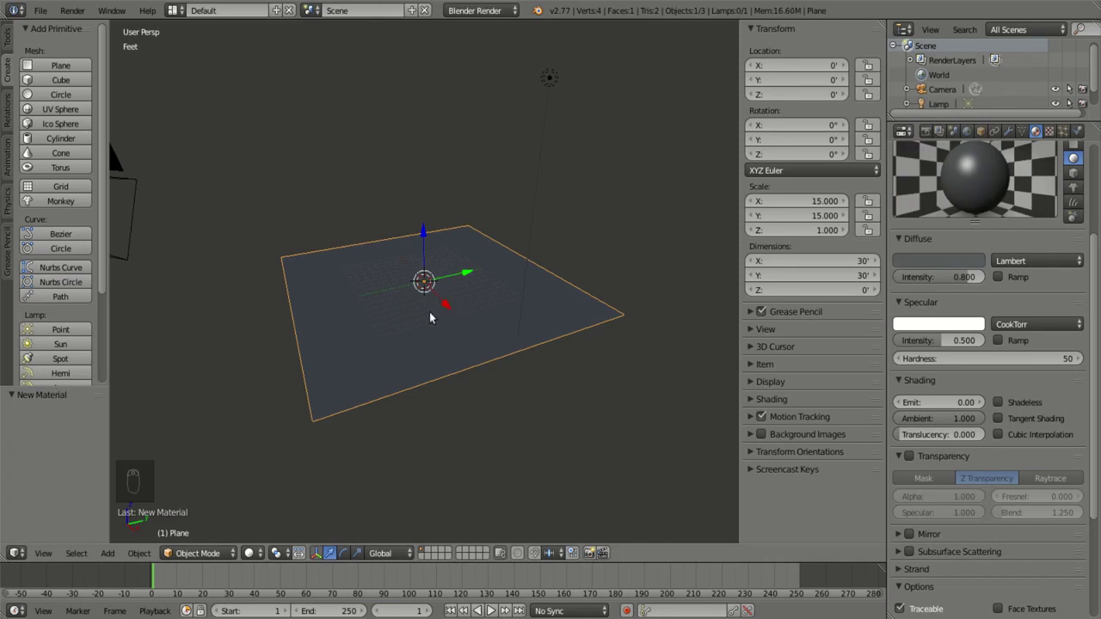
key("shift+a")
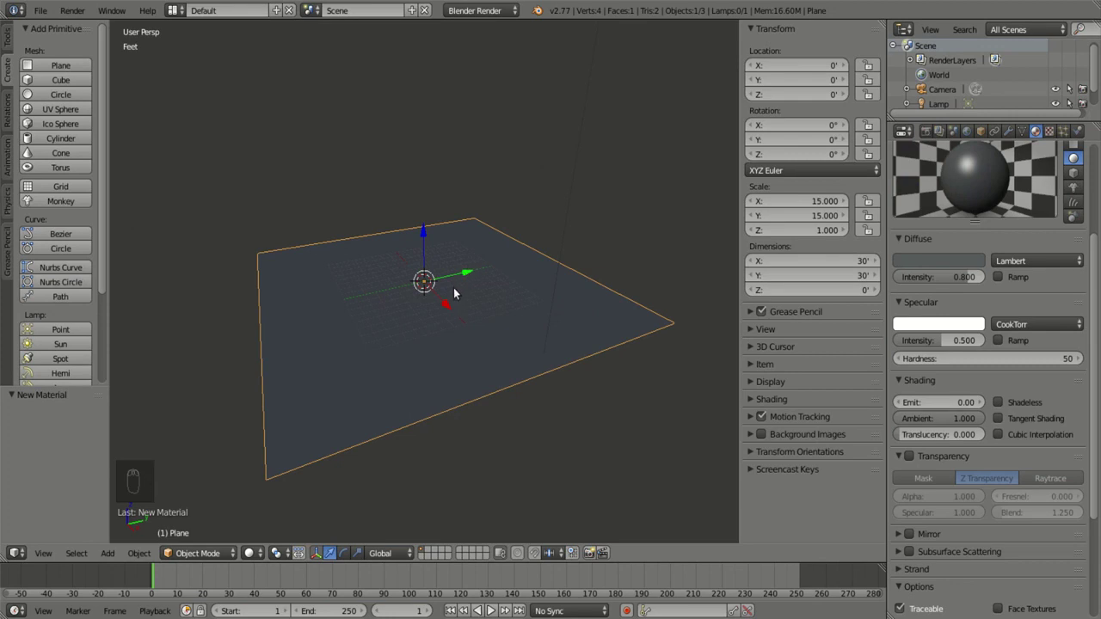
key("g")
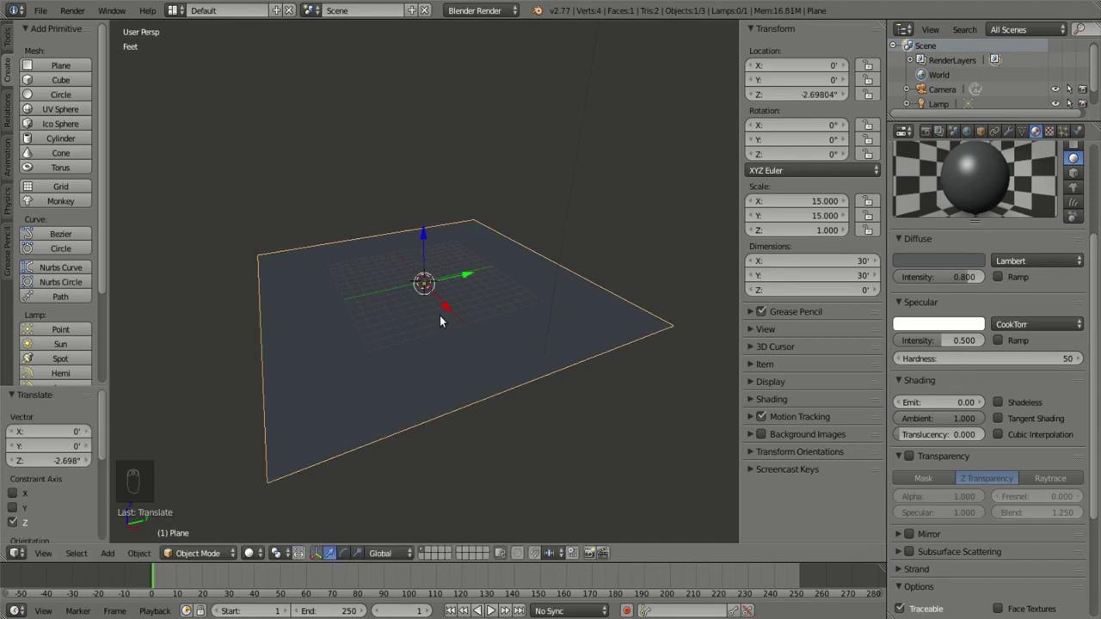
left_click_drag(434, 347, 406, 345)
Step: Add a 12 by 12 foot room plane and move it to the upper right at 9', 9'
key("shift+a")
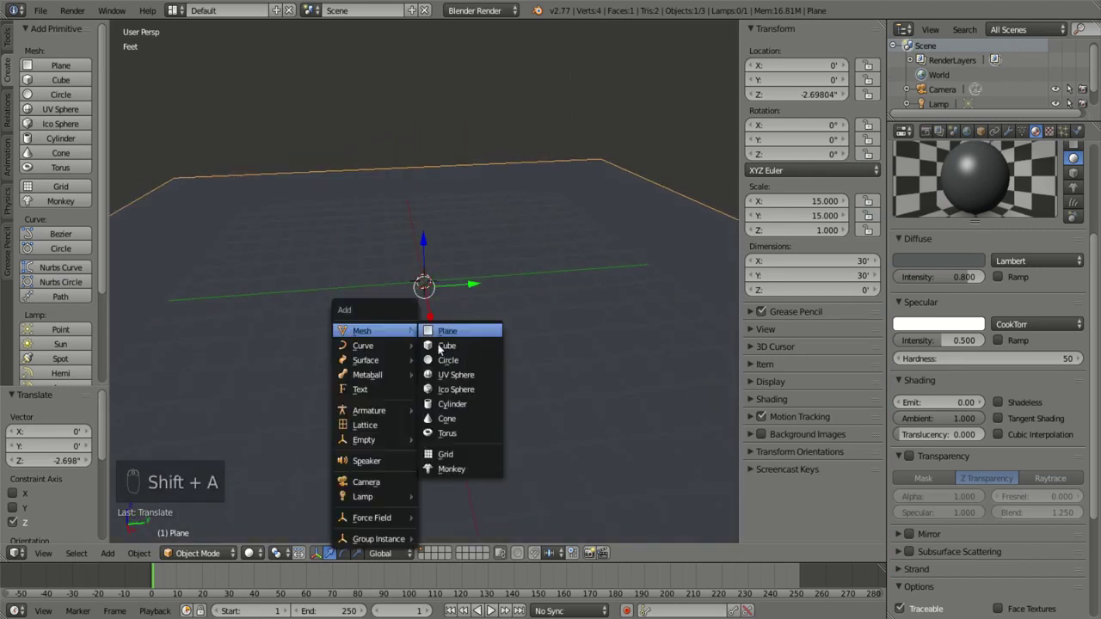
left_click_drag(442, 338, 477, 342)
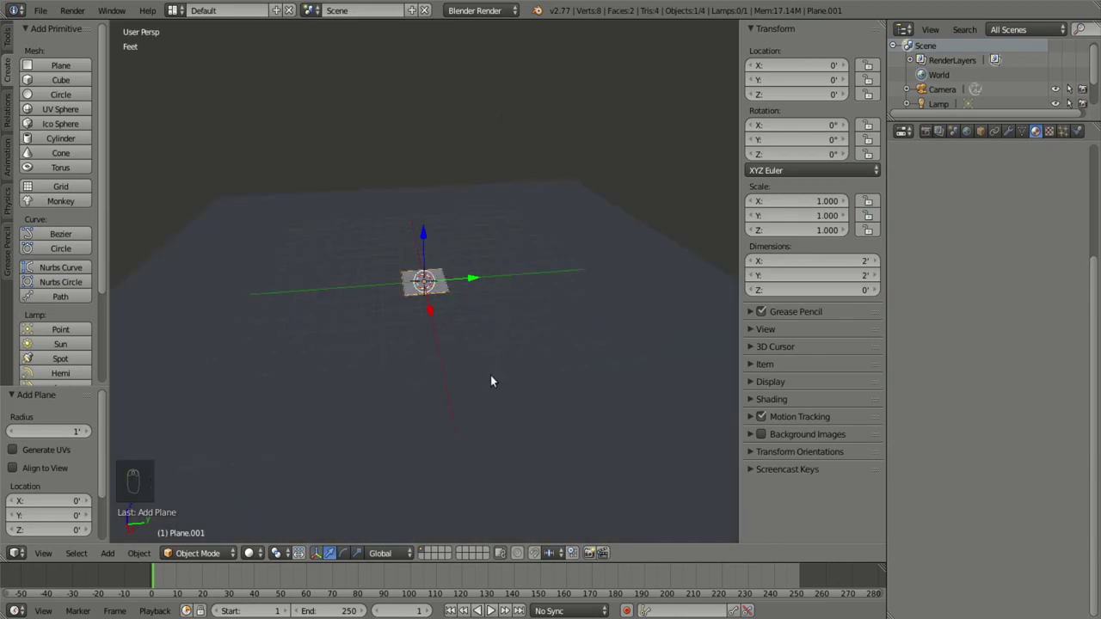
left_click(859, 278)
left_click(860, 297)
left_click_drag(655, 304, 653, 305)
key("KP_7")
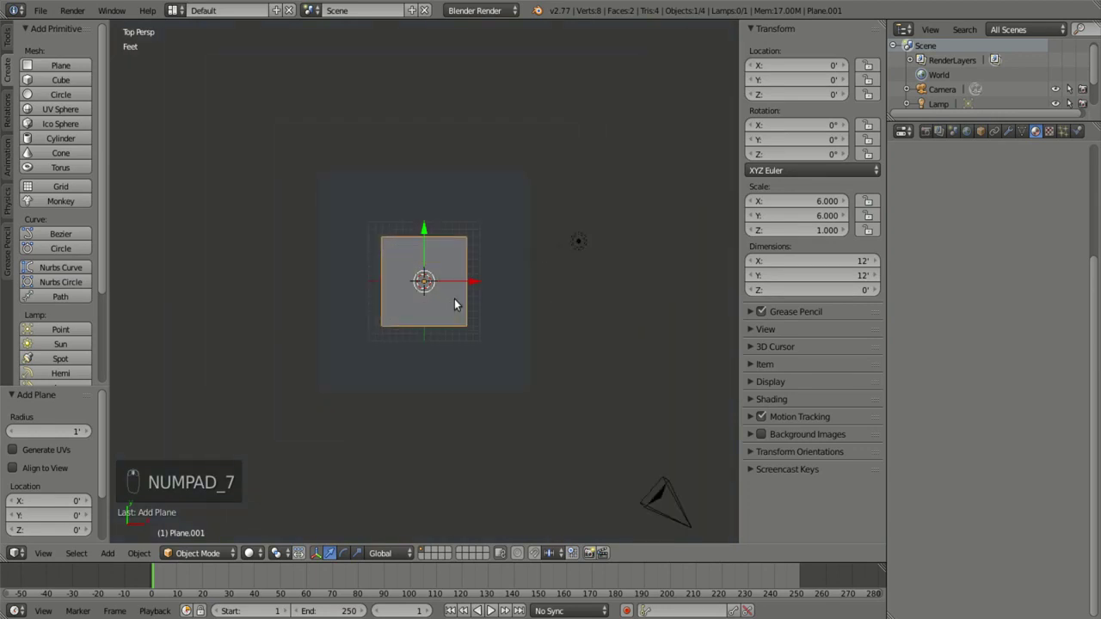
key("g")
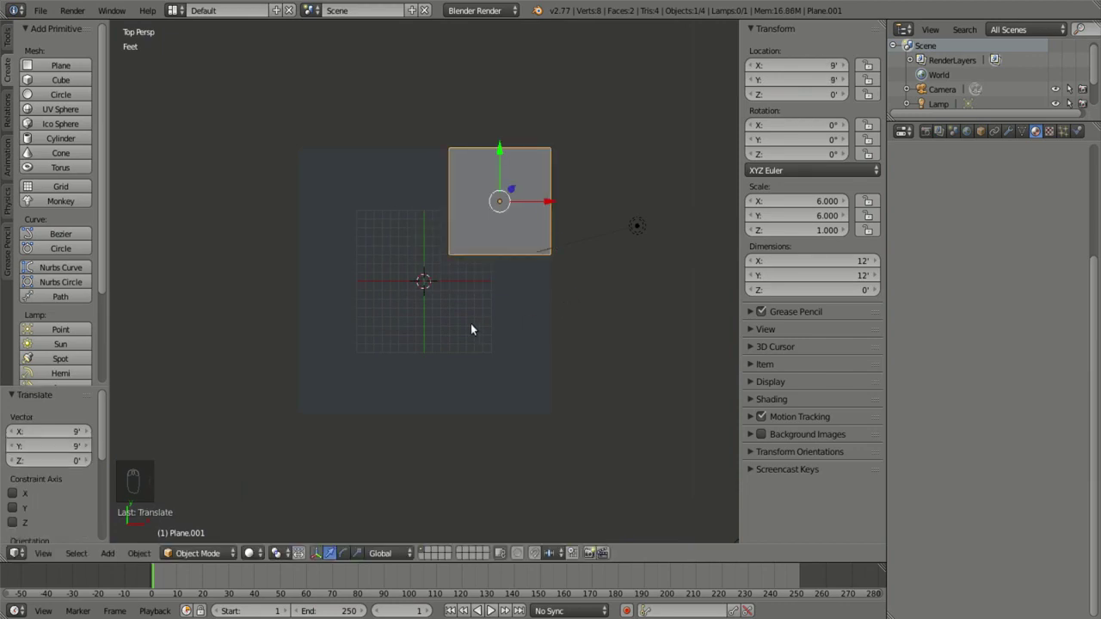
Step: Duplicate the room plane to 9', -9' and add another small plane at the centre
left_click_drag(532, 208, 504, 214)
key("shift+d")
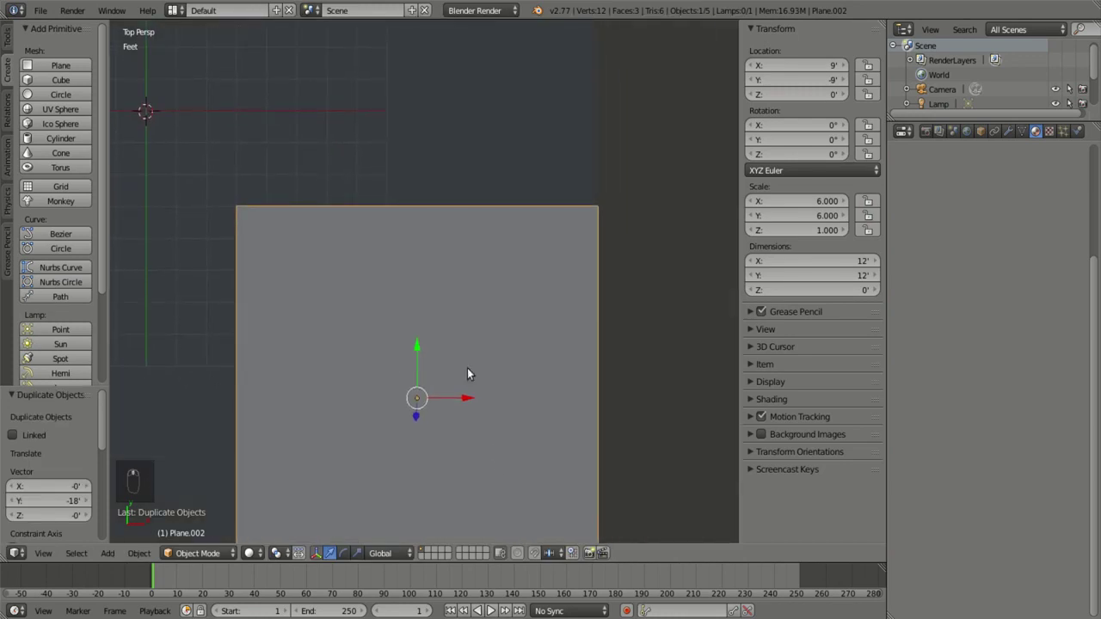
key("g")
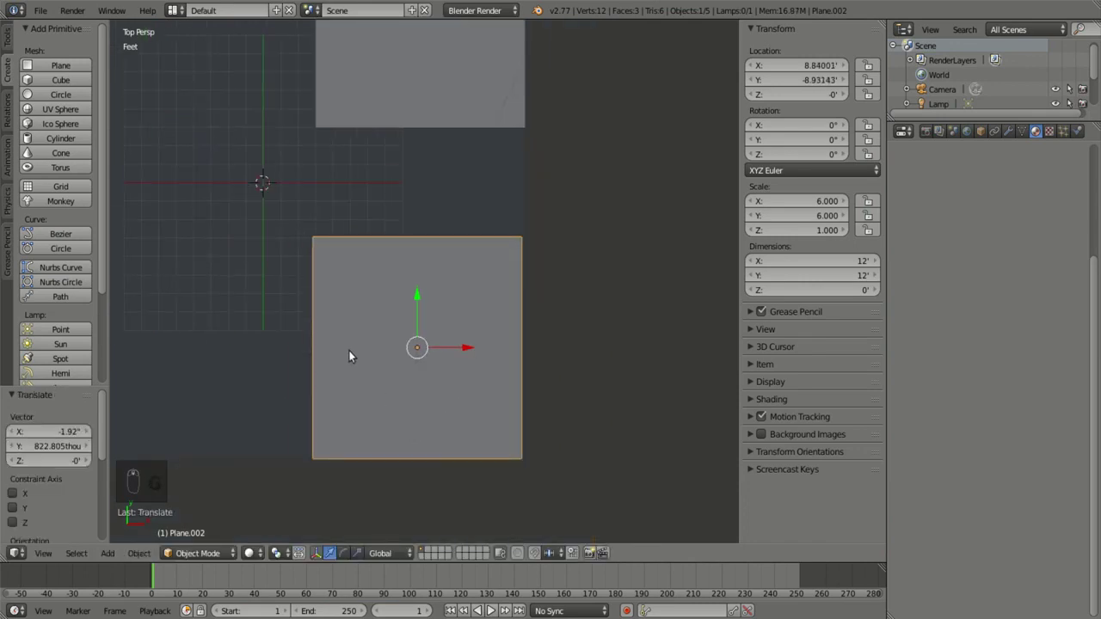
key("shift+a")
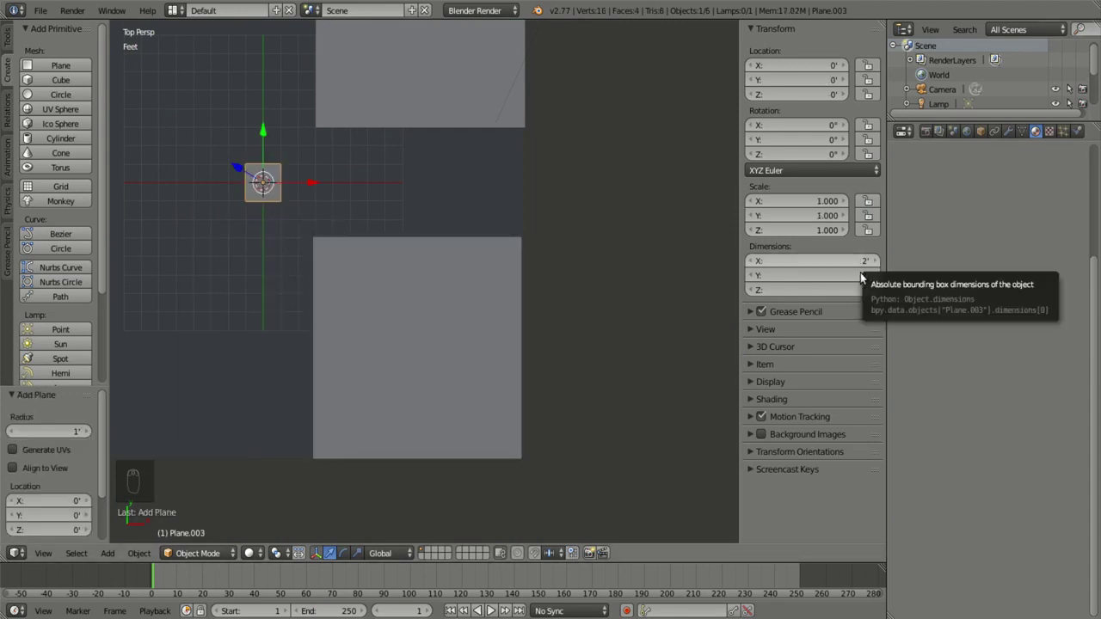
Step: Size the small plane 5 by 8 feet, rotate it 90° and move it to X 11' between the rooms
left_click(845, 282)
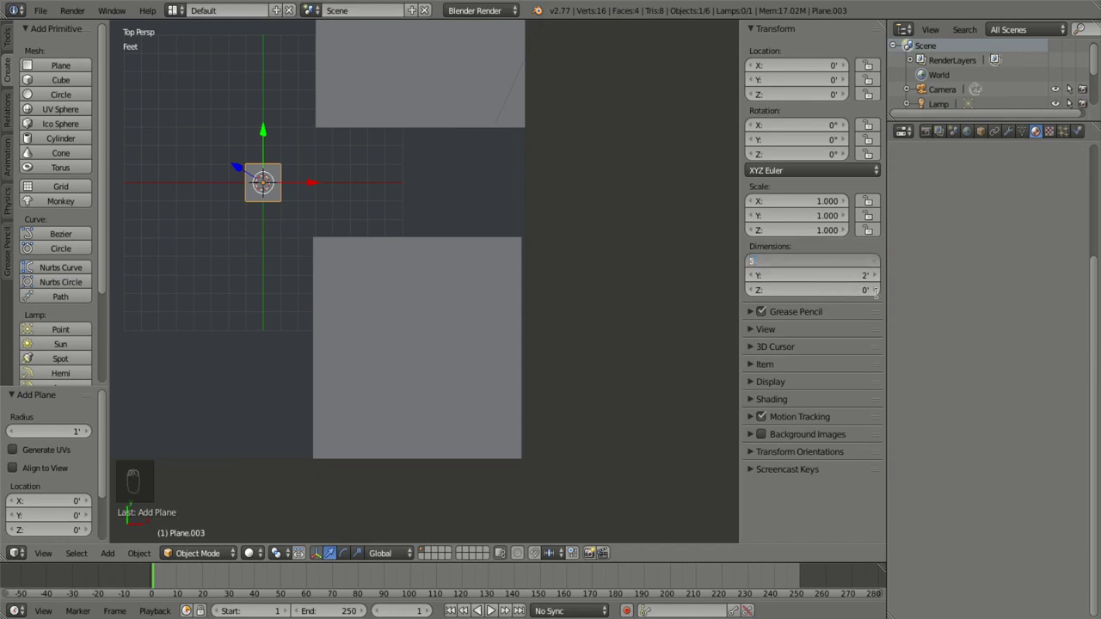
left_click(868, 297)
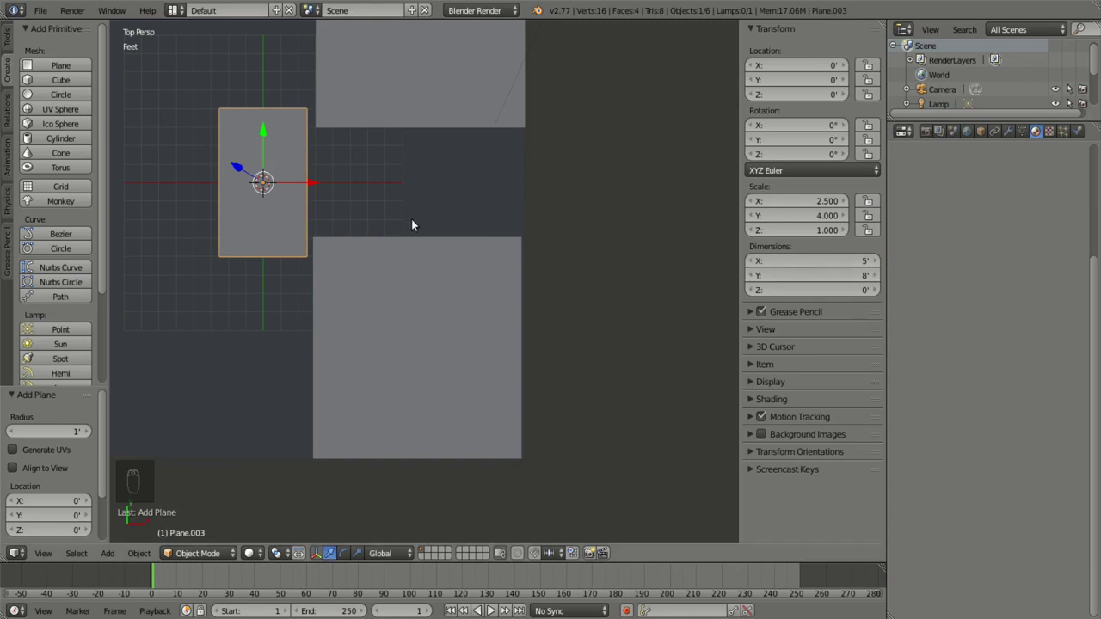
key("r")
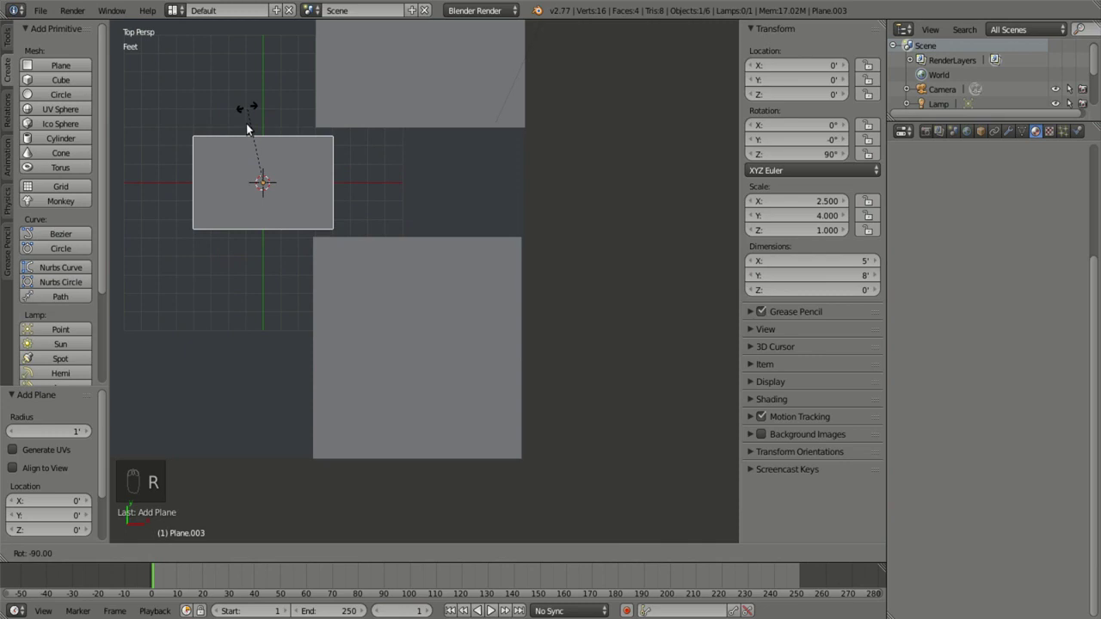
key("g")
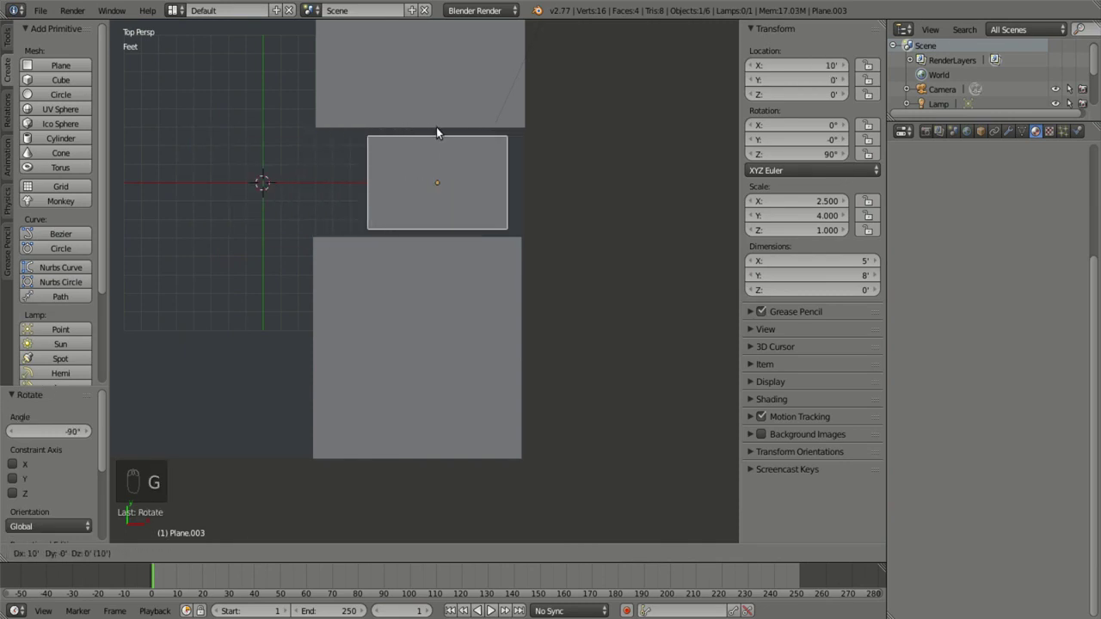
left_click_drag(401, 193, 373, 221)
middle_click(372, 222)
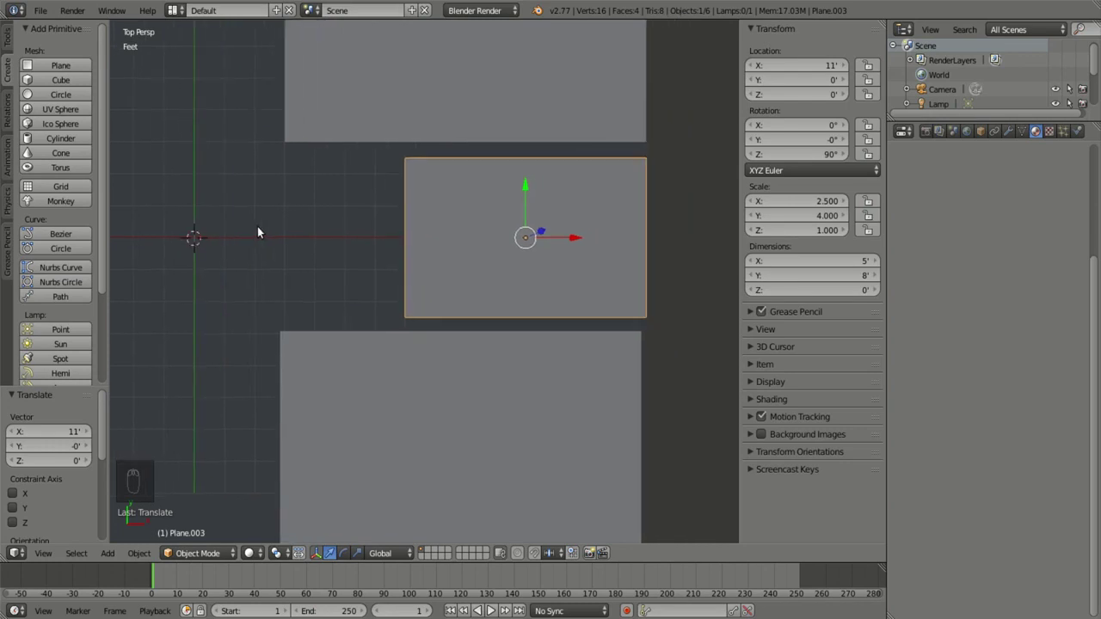
left_click_drag(488, 222, 407, 281)
Step: Add a cube, stretch it to a 5-foot by 16-inch wall block and turn it a quarter
key("shift+a")
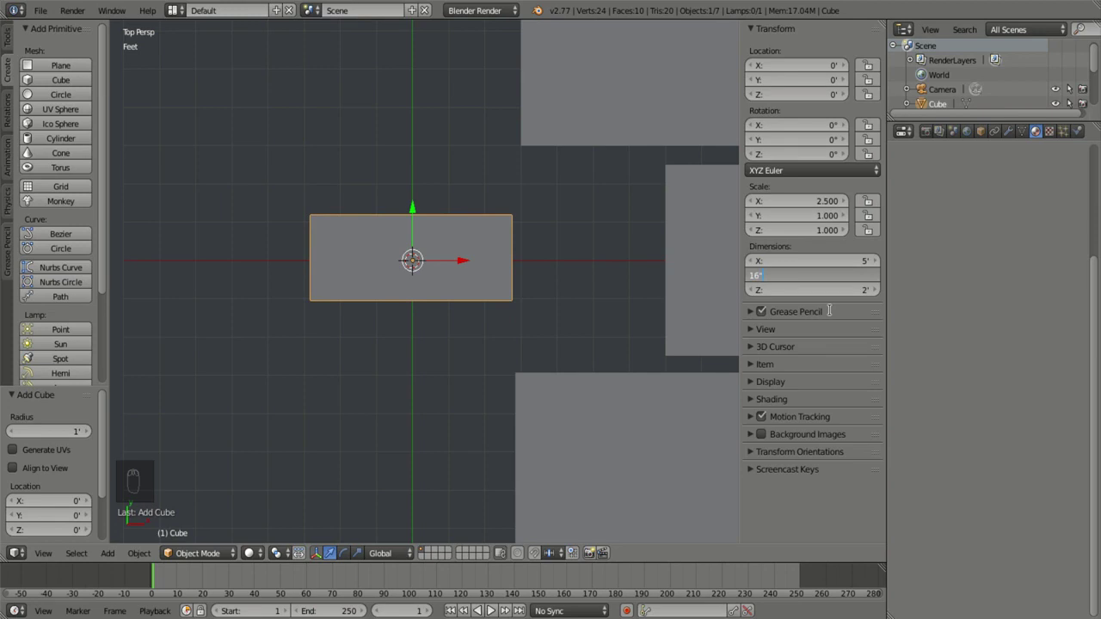
key("BackSpace")
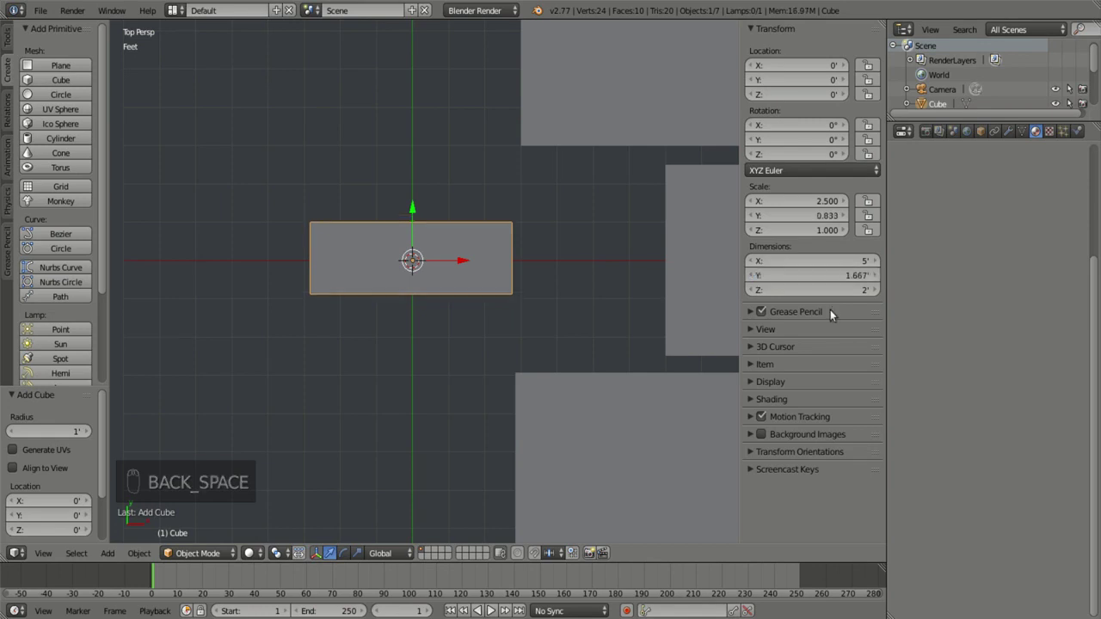
left_click_drag(855, 297, 408, 266)
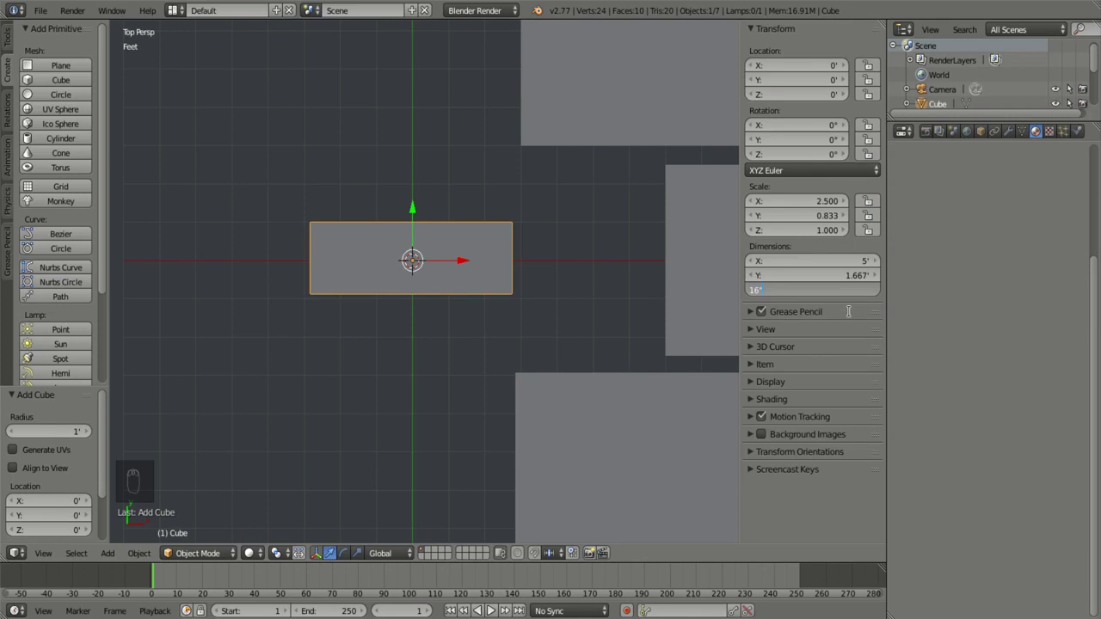
left_click_drag(570, 267, 436, 360)
key("r")
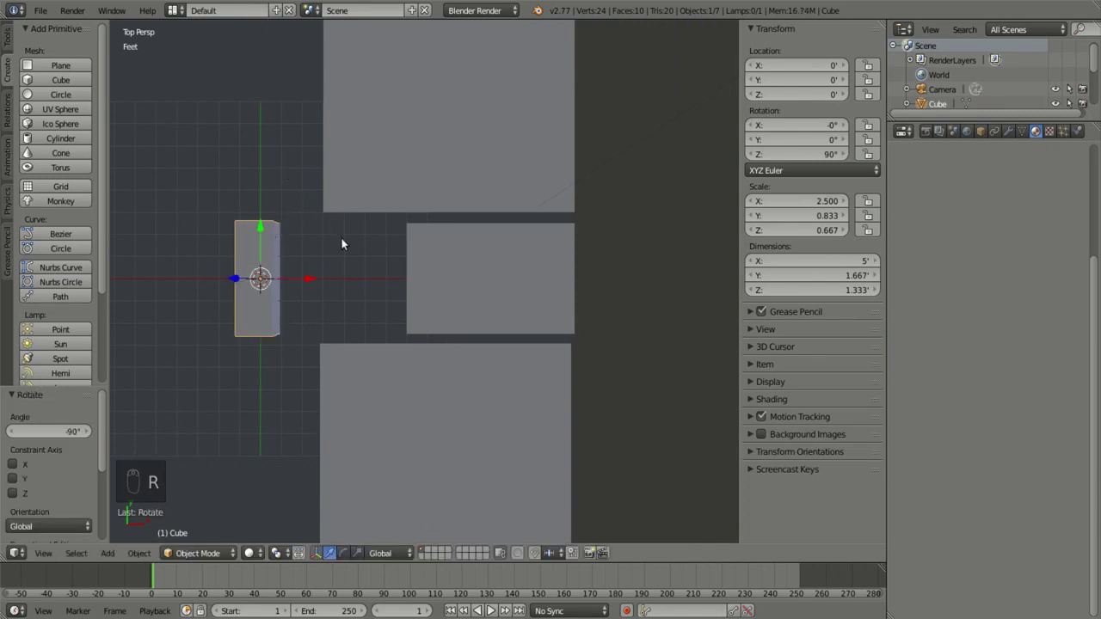
Step: Move the wall block to X 13.9' at the middle room's right edge and add a 2-foot plane
key("g")
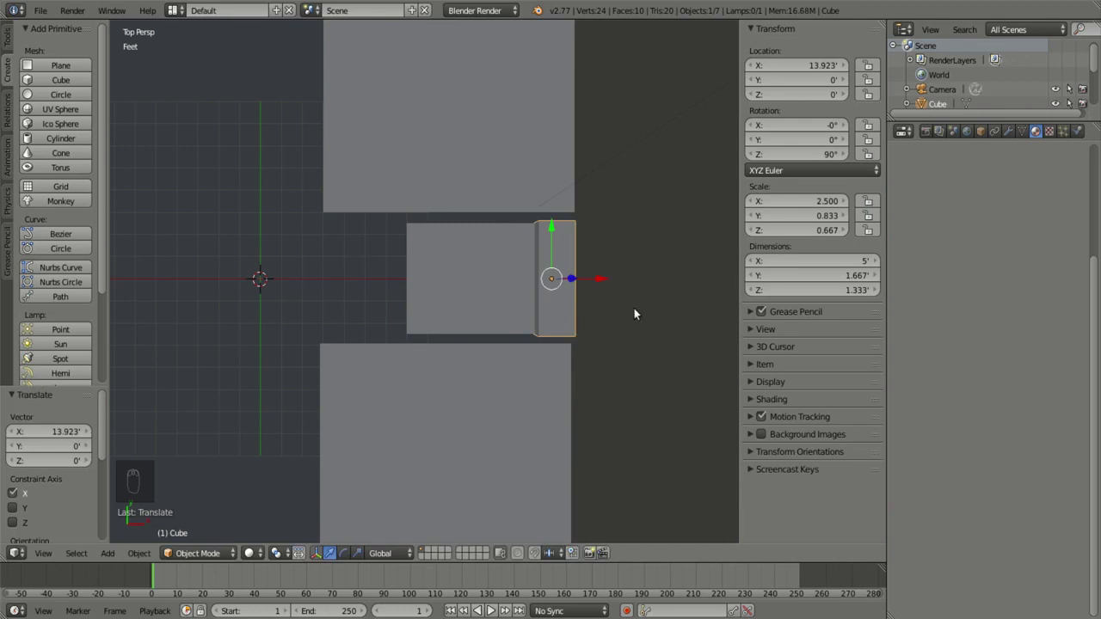
key("KP_5")
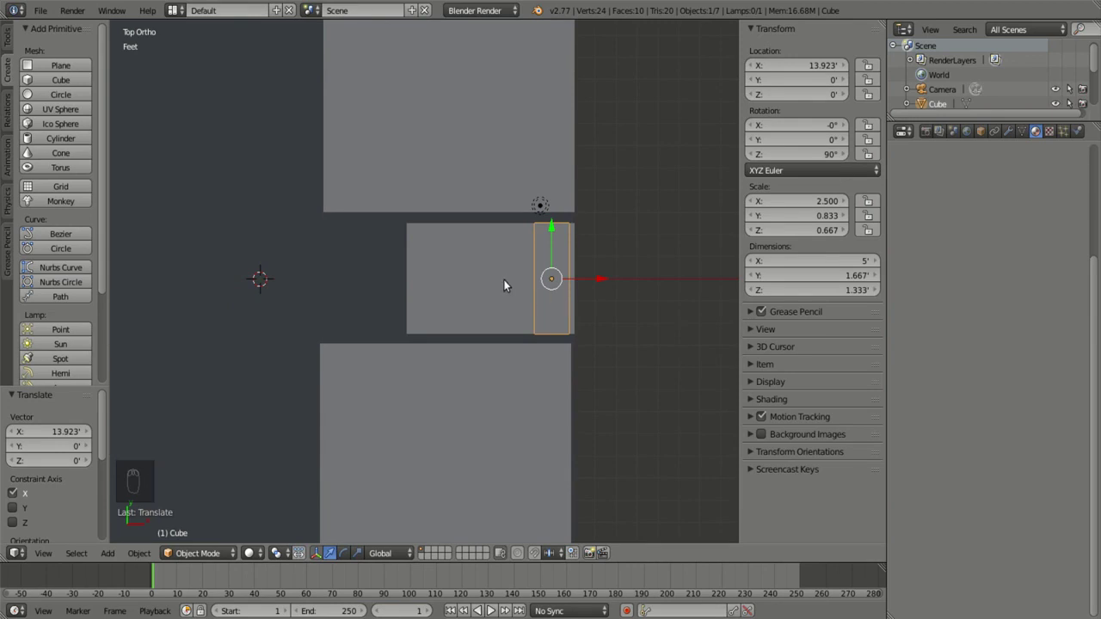
key("s")
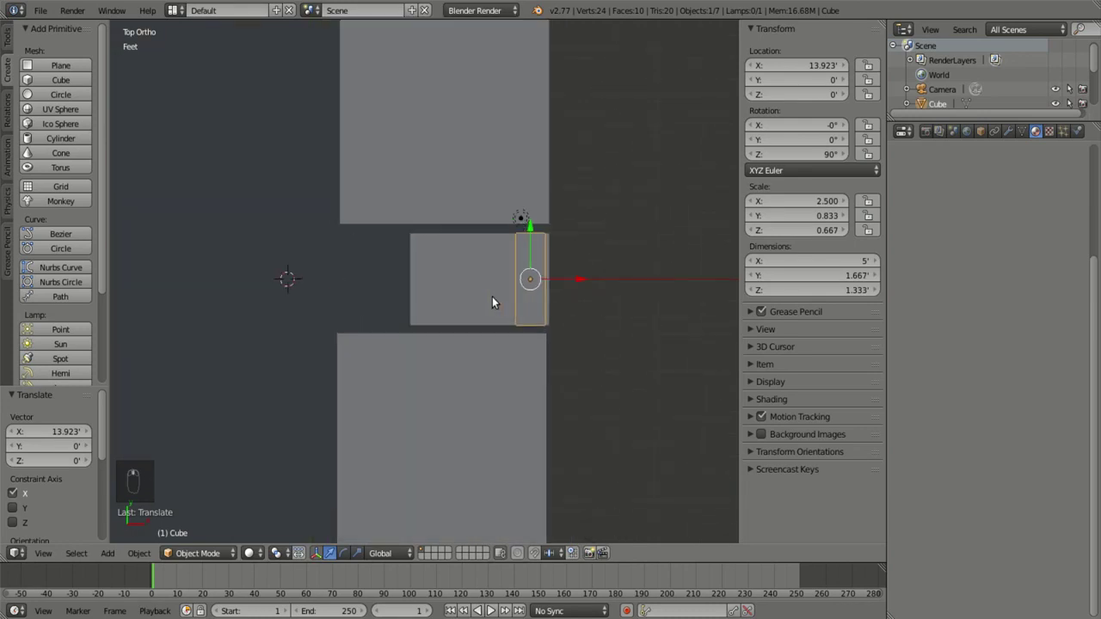
key("shift+a")
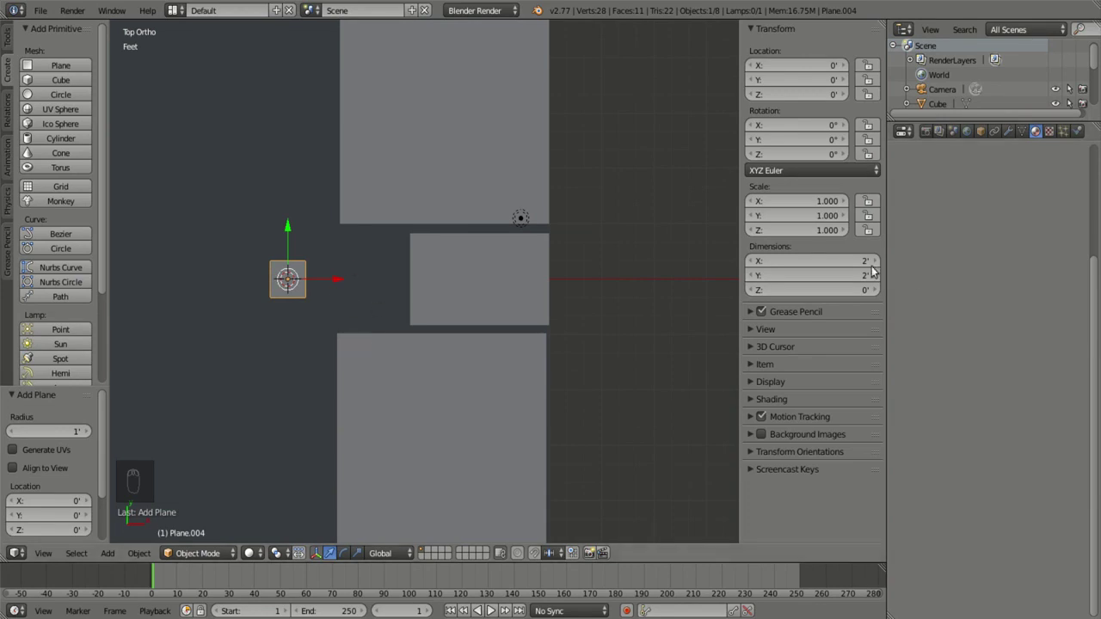
Step: Make the new plane 3.58 by 5 feet and snap it against the middle room at X 4.79'
left_click(863, 279)
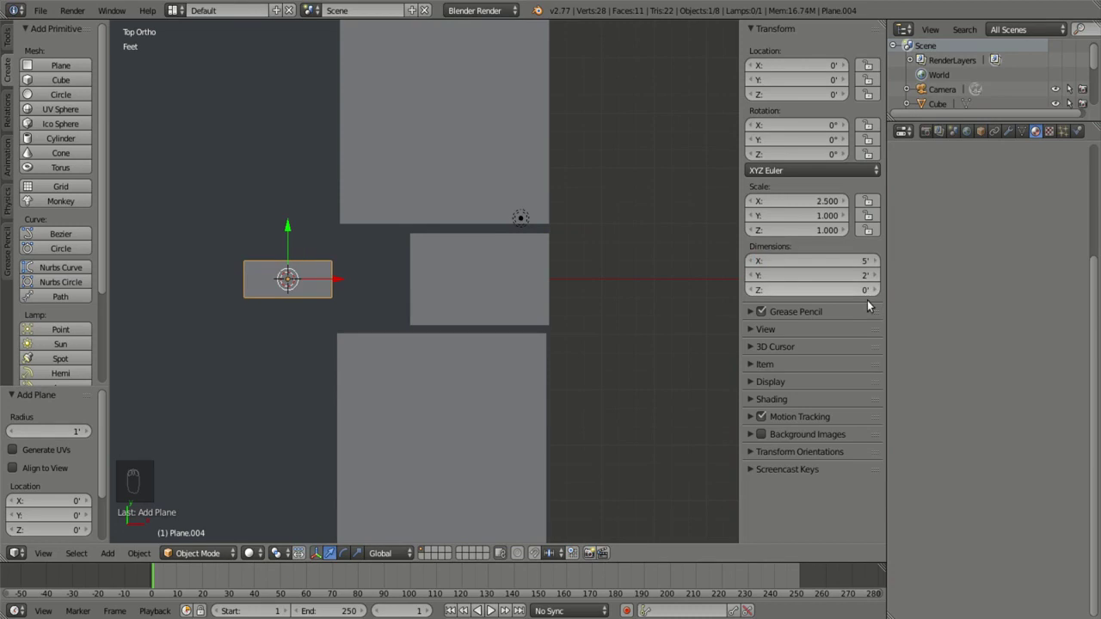
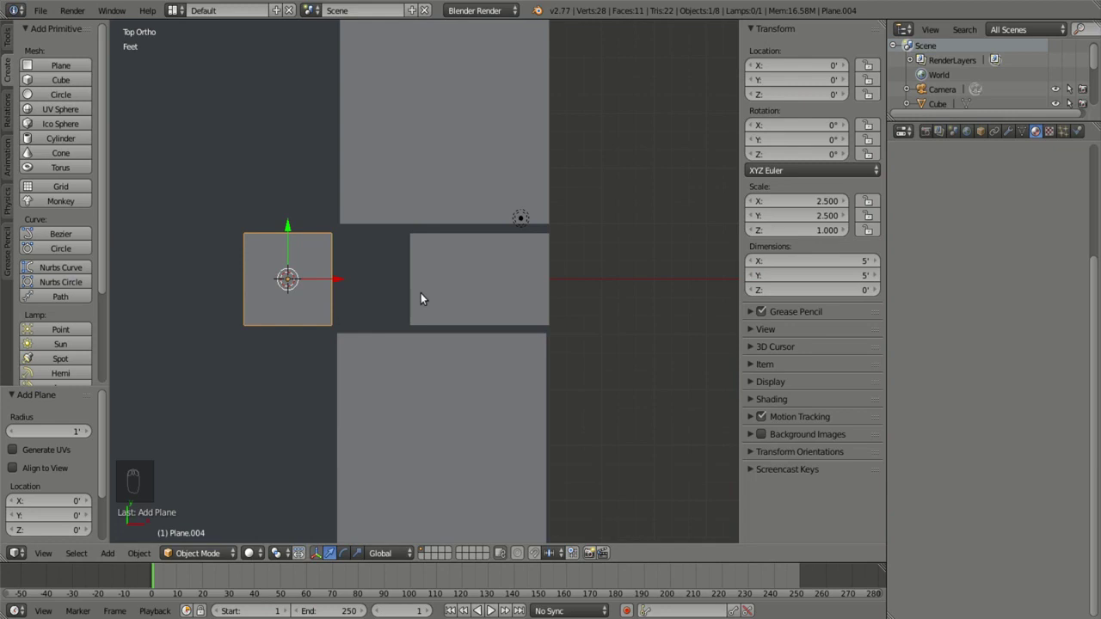
key("g")
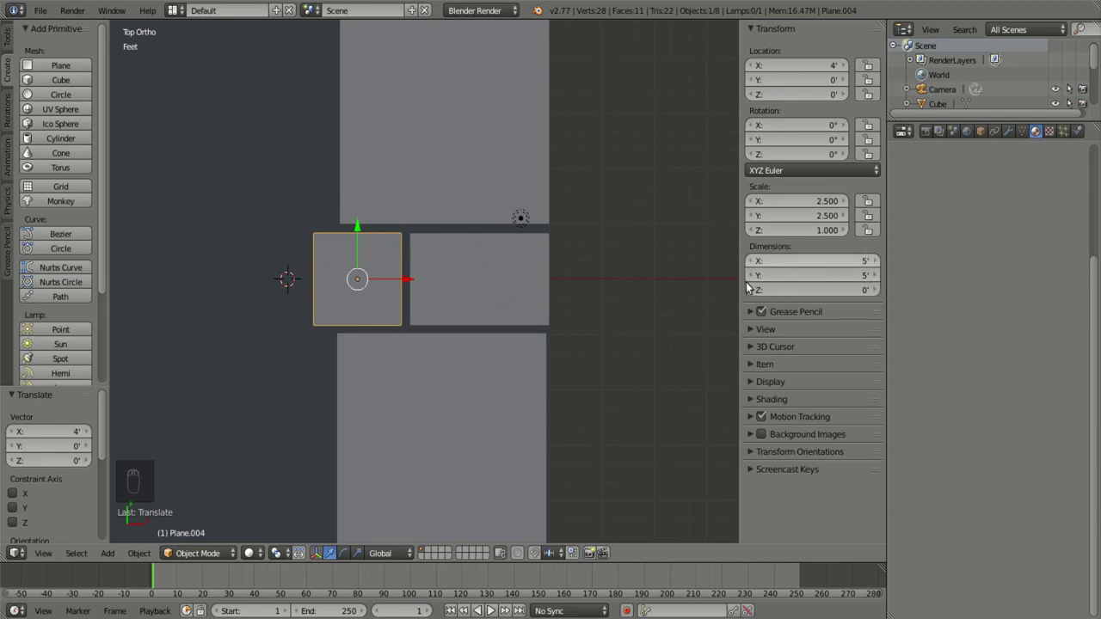
left_click(753, 280)
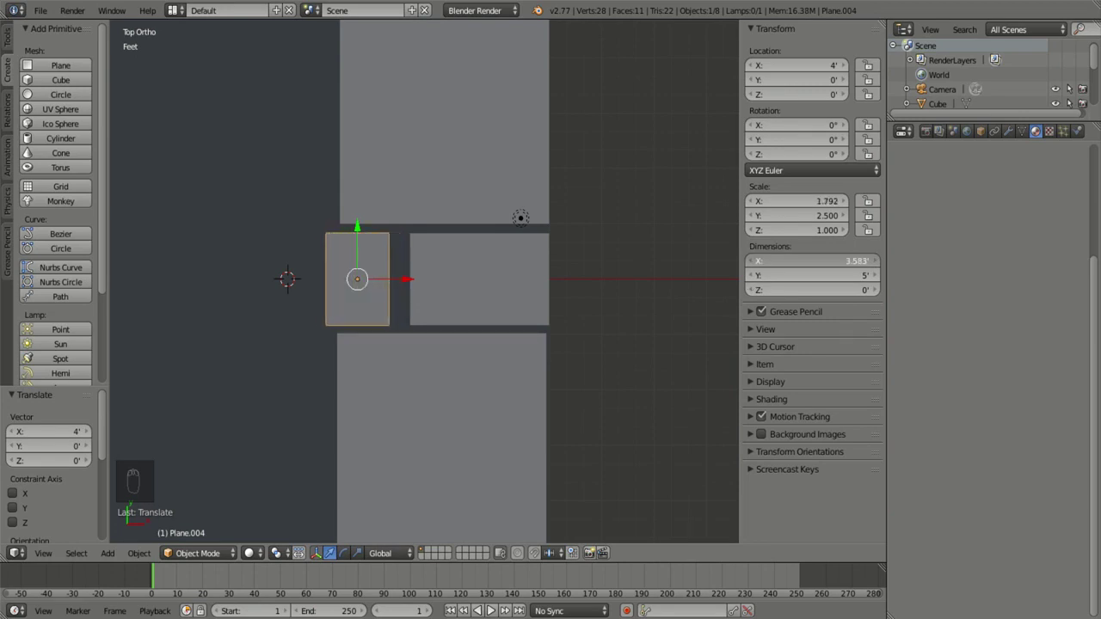
key("g")
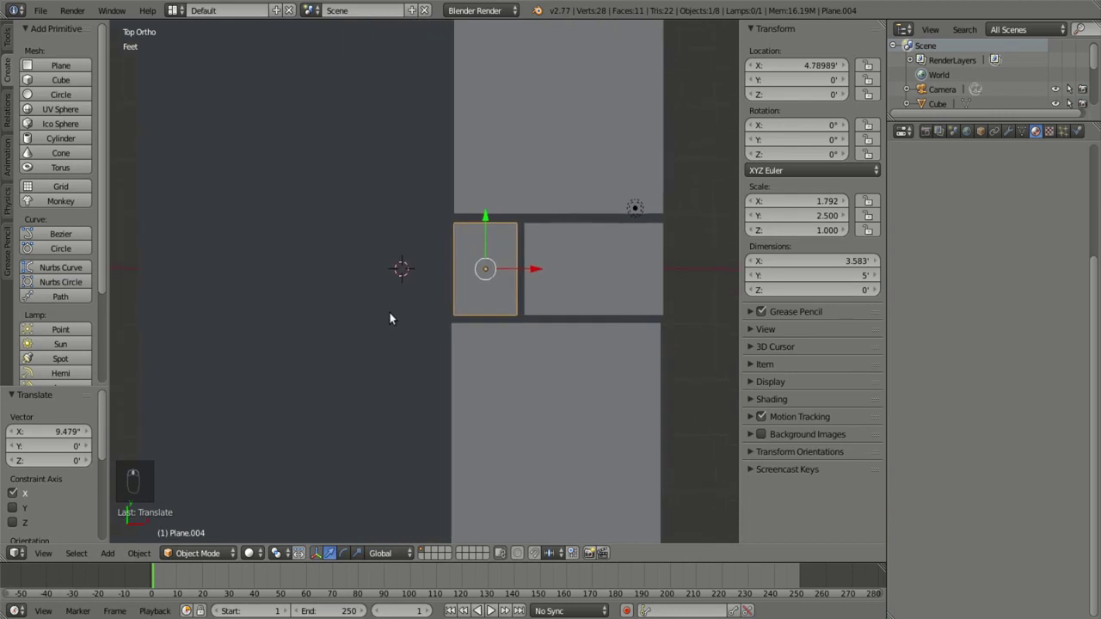
key("KP_5")
key("KP_7")
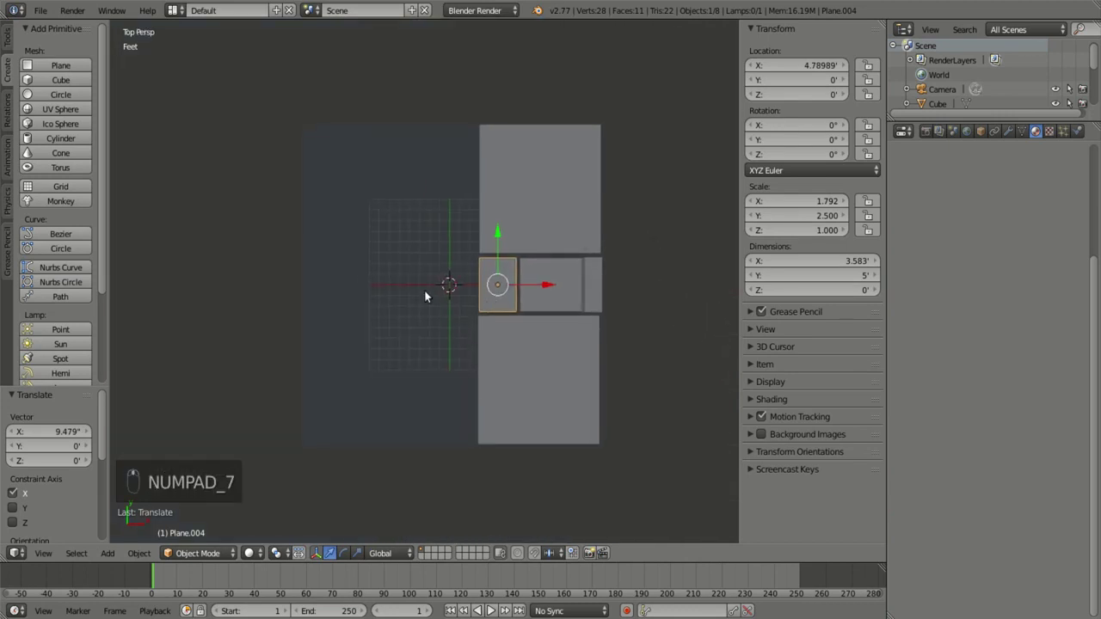
key("ctrl+z")
Step: Add a cube and move it to the plan's top-left corner at X -14', Y 14'
key("shift+a")
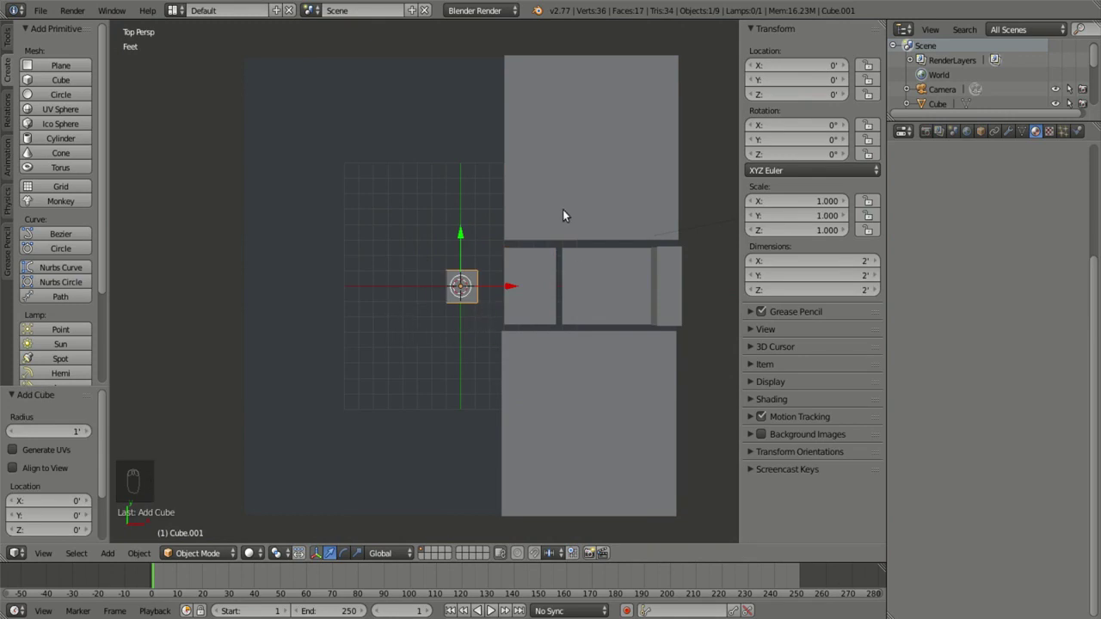
key("g")
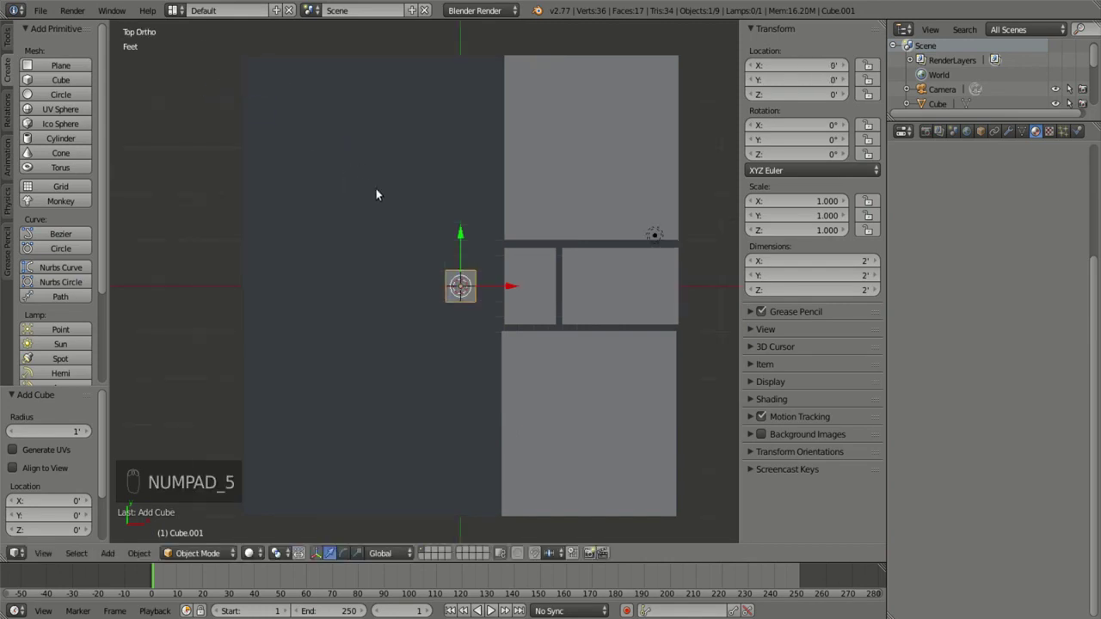
key("KP_5")
key("g")
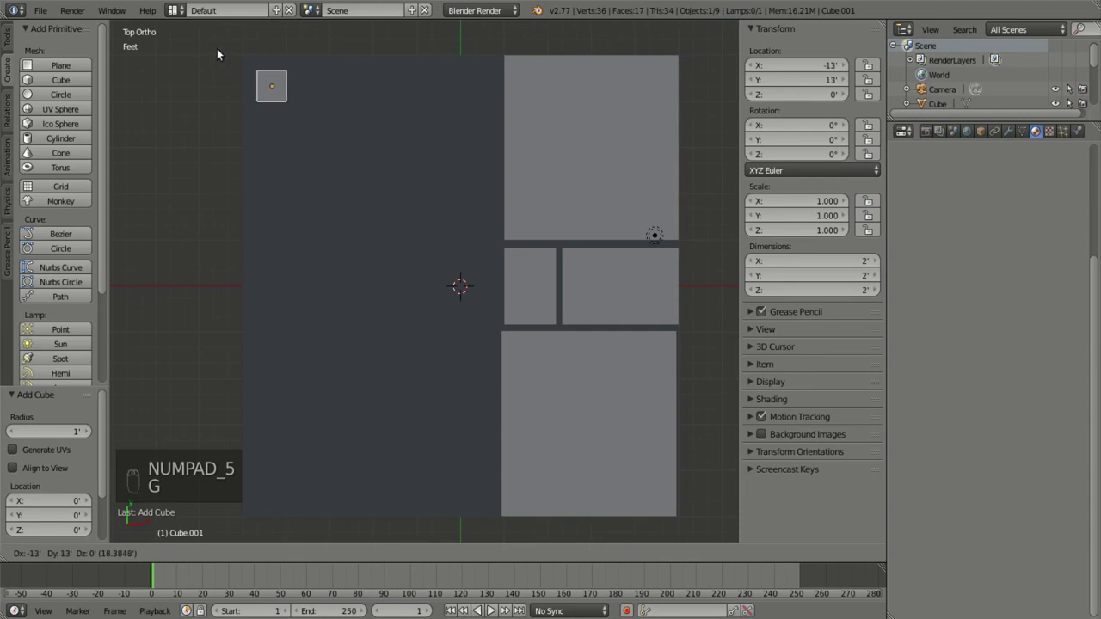
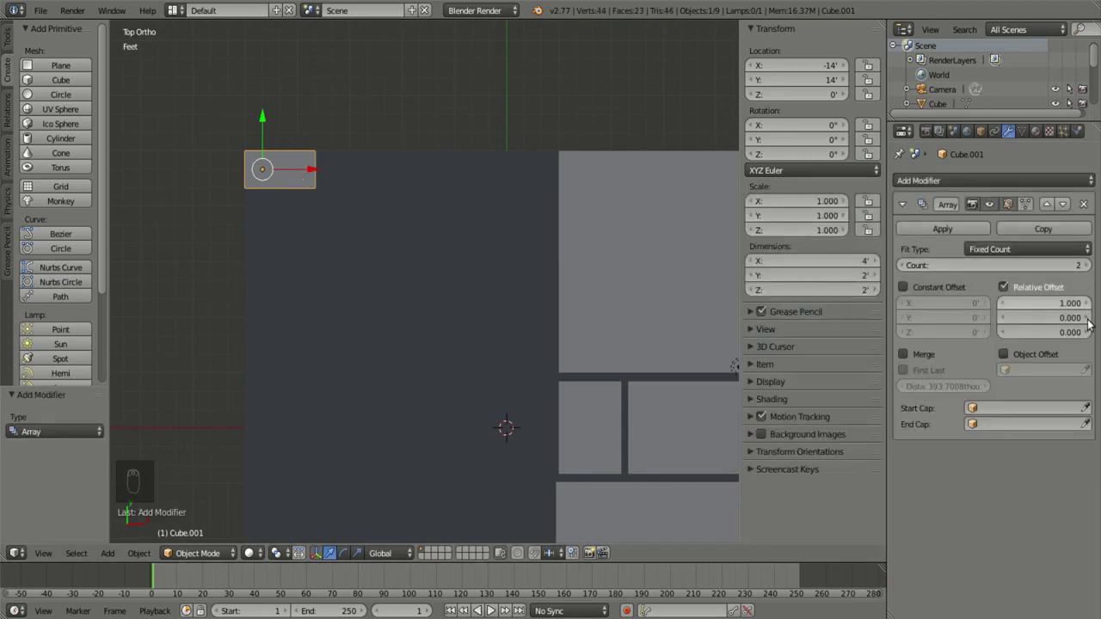
Step: Add an Array modifier with Relative Offset X 1.1 and Count 8 for a spaced row
left_click(1092, 322)
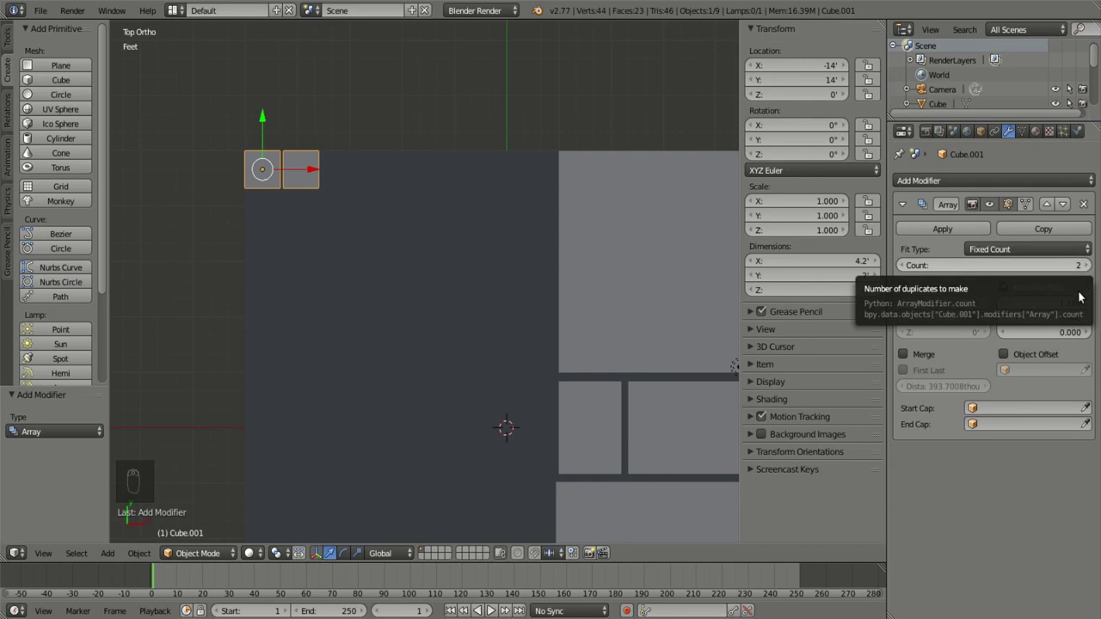
left_click(1005, 323)
Step: Extrude the block's front face in place, shrink it to 0.91 and extrude the inner panel outward
key("Tab")
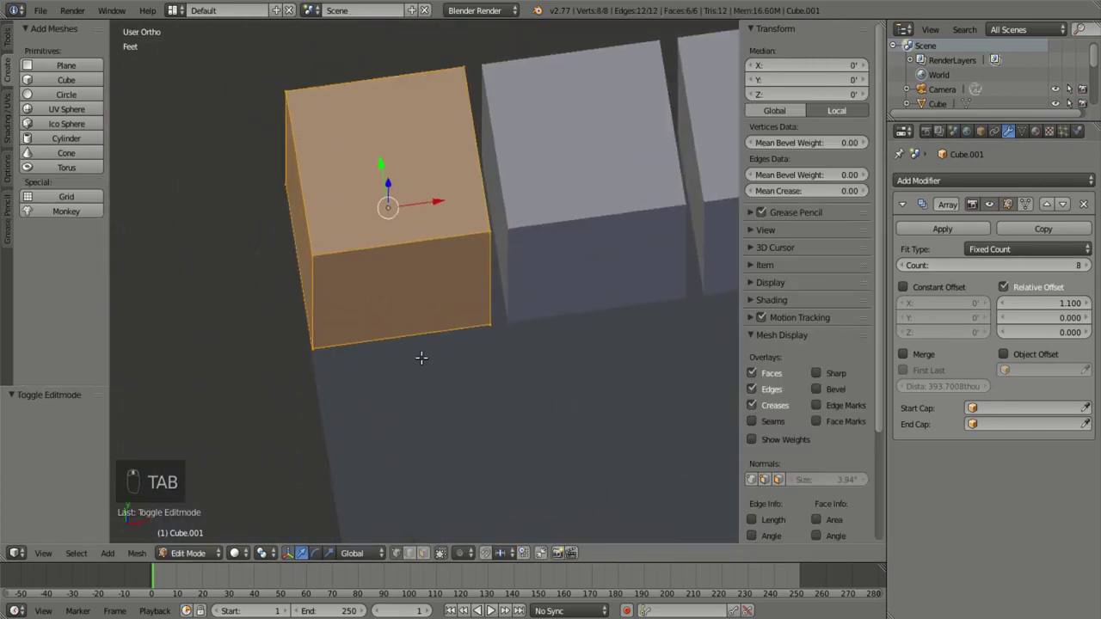
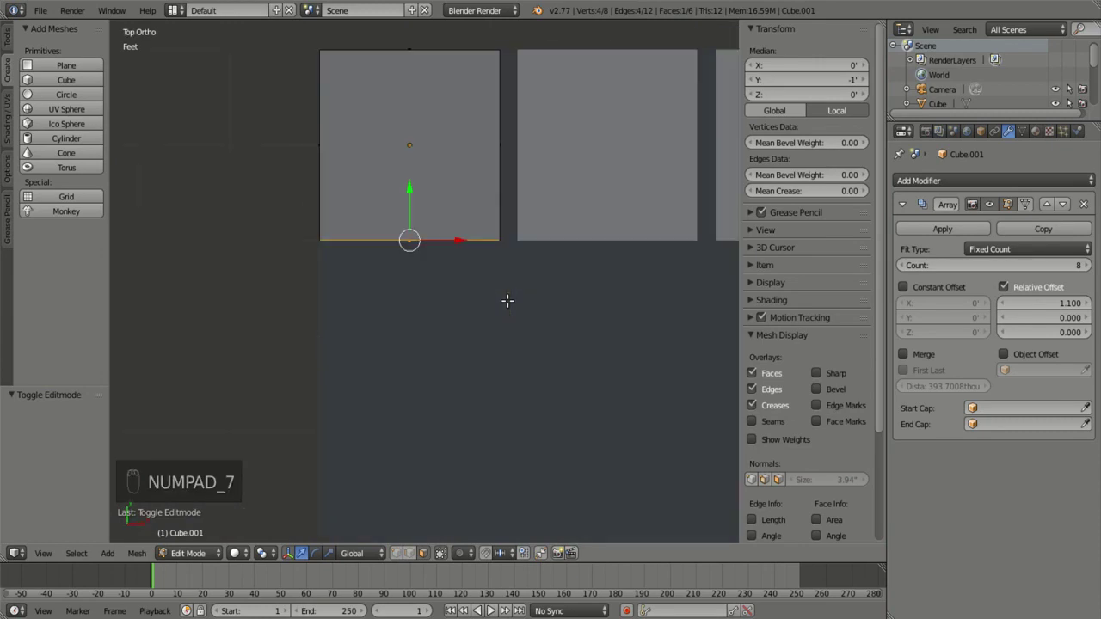
key("KP_1")
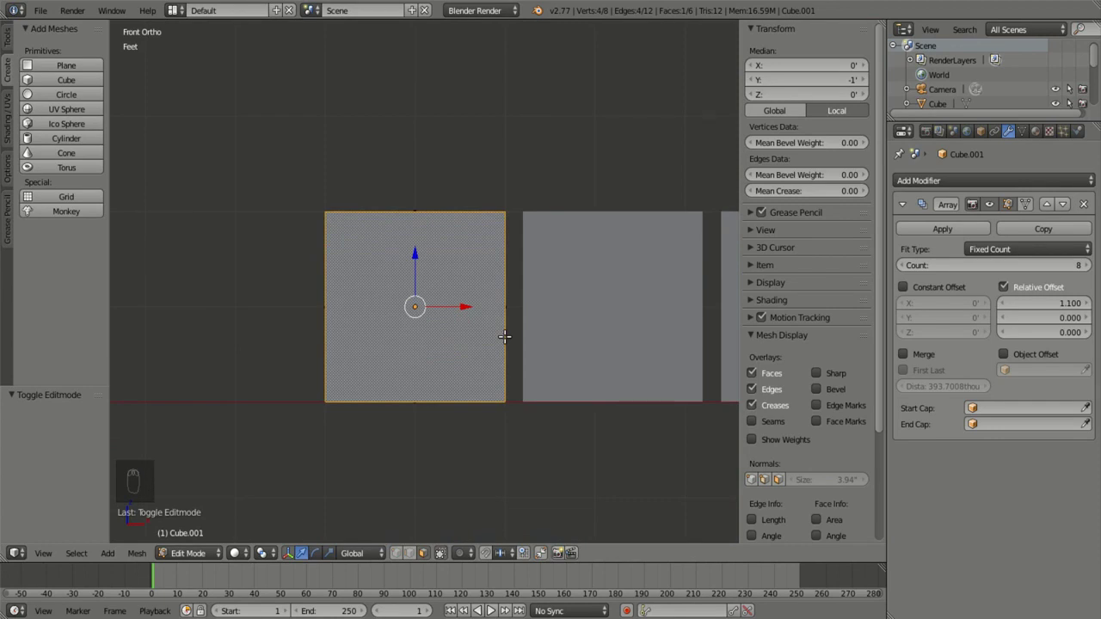
key("e")
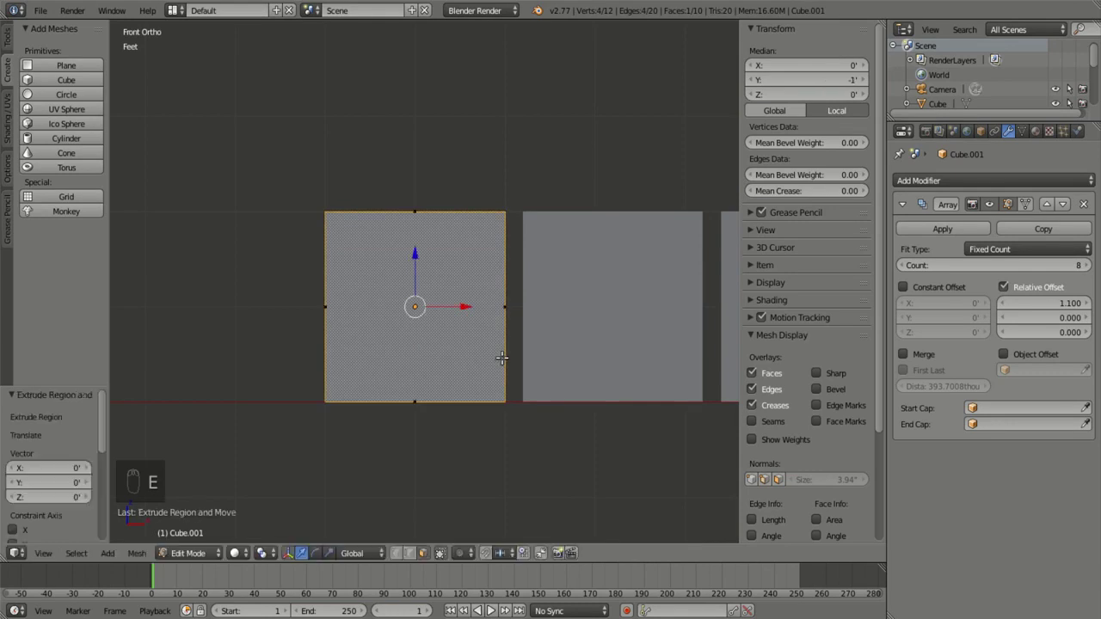
key("s")
key("s")
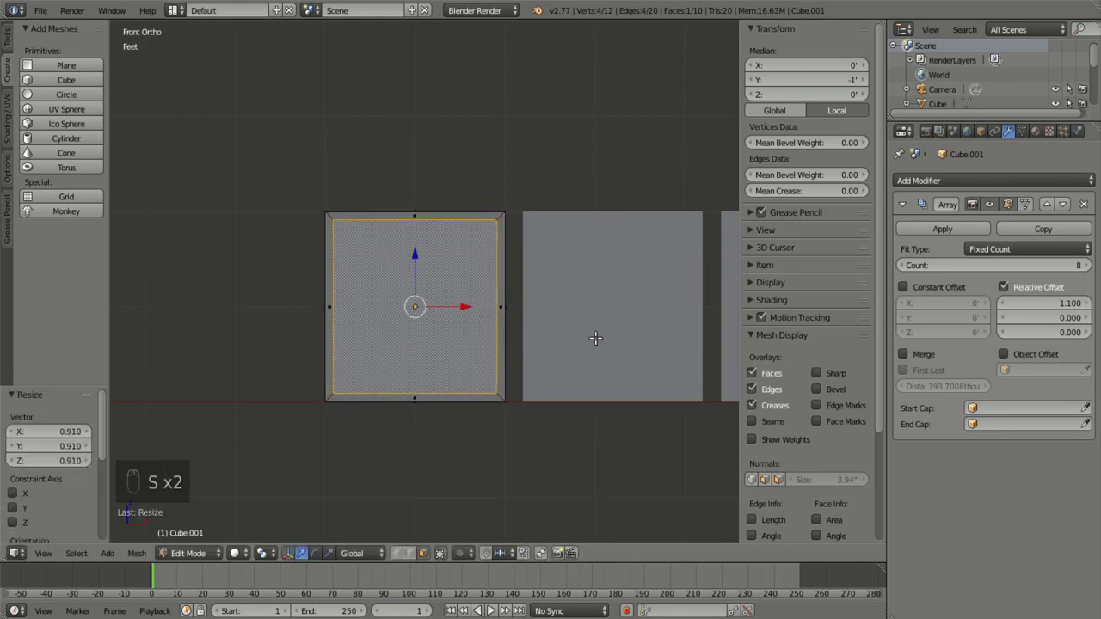
key("KP_7")
key("e")
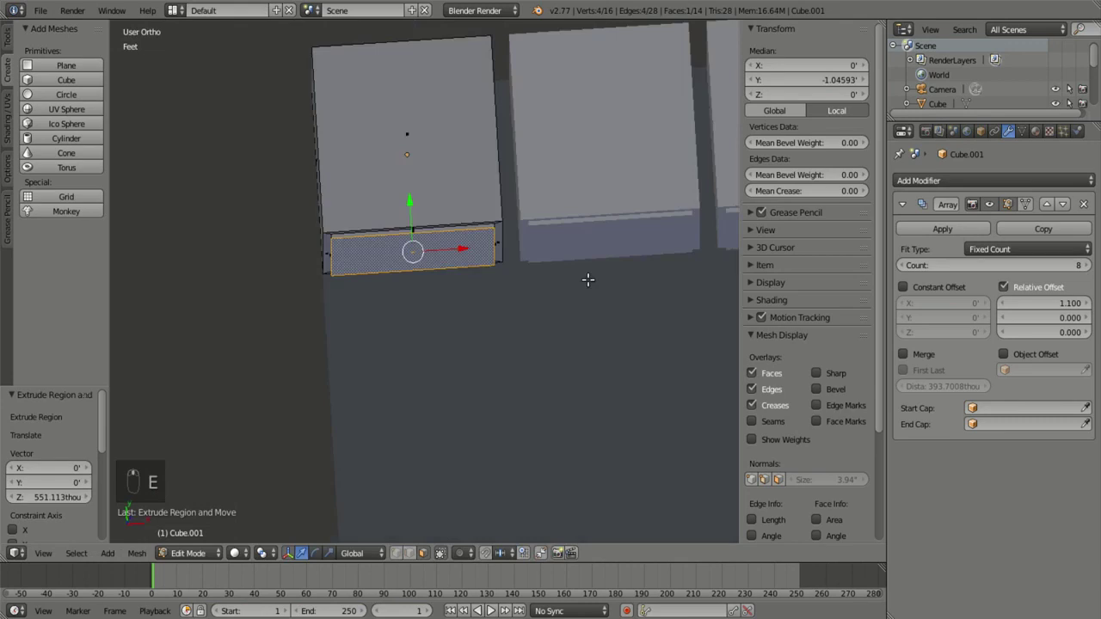
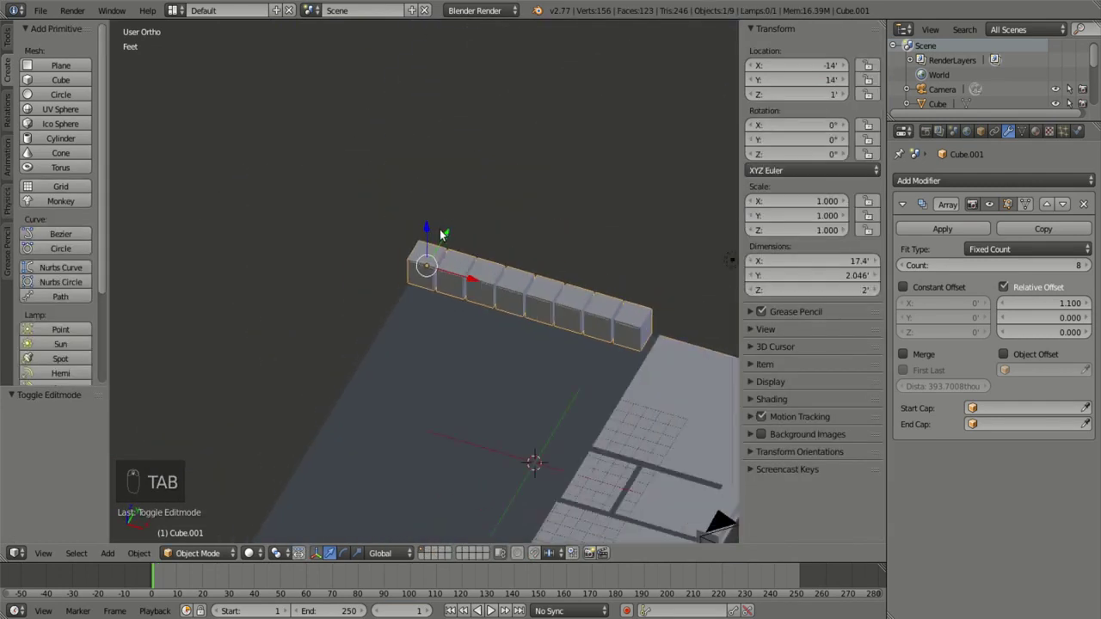
Step: Duplicate the shelf row, rotate it 90° and move it down the plan's left wall
key("KP_7")
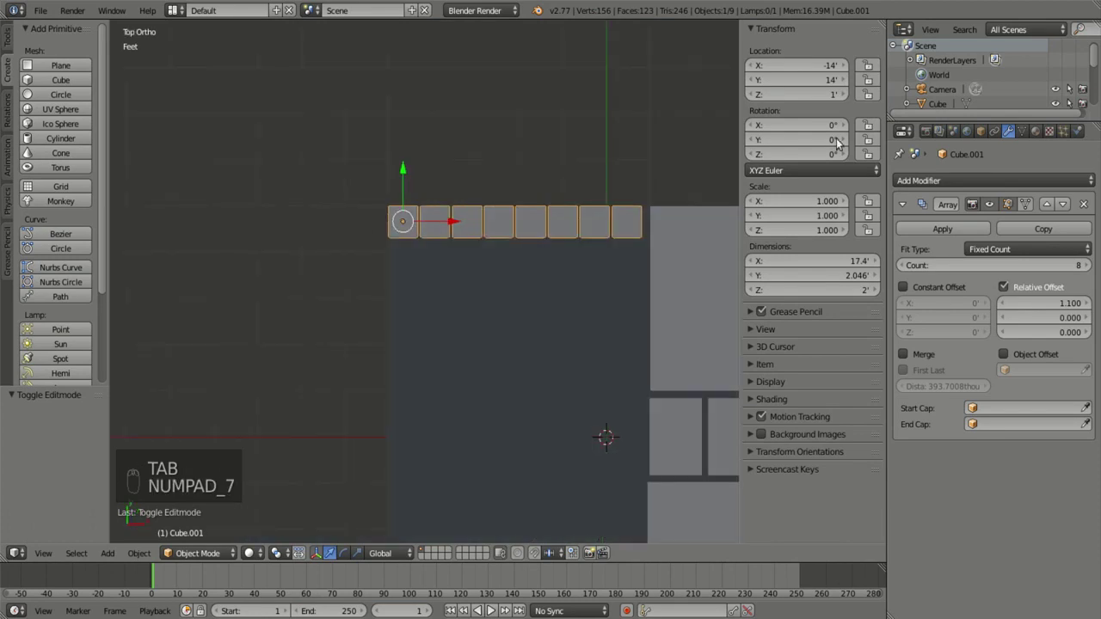
key("shift+d")
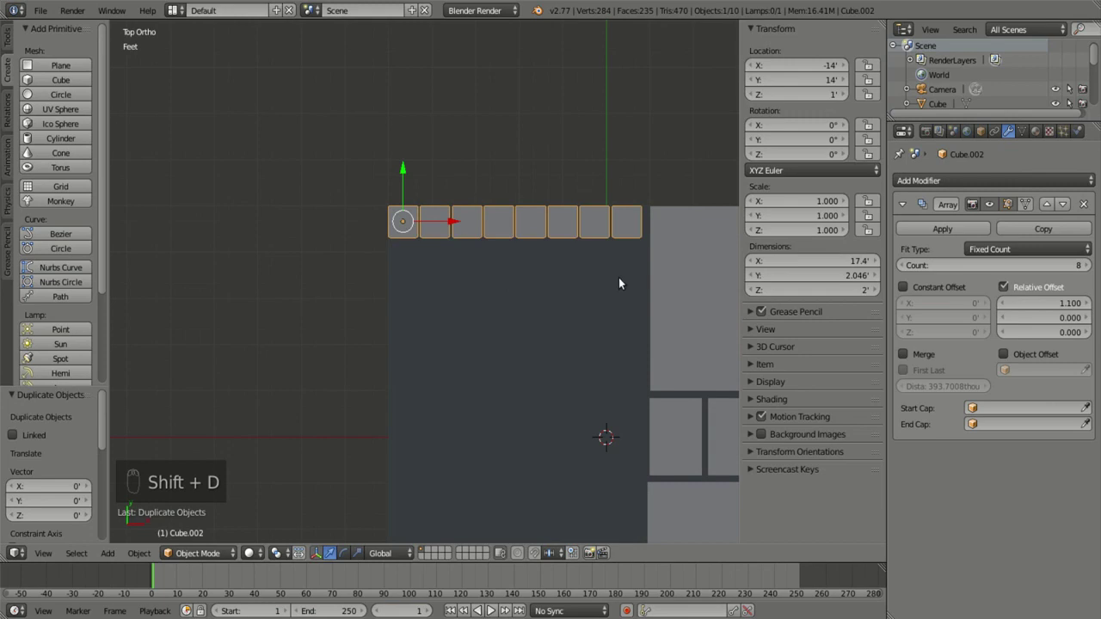
key("r")
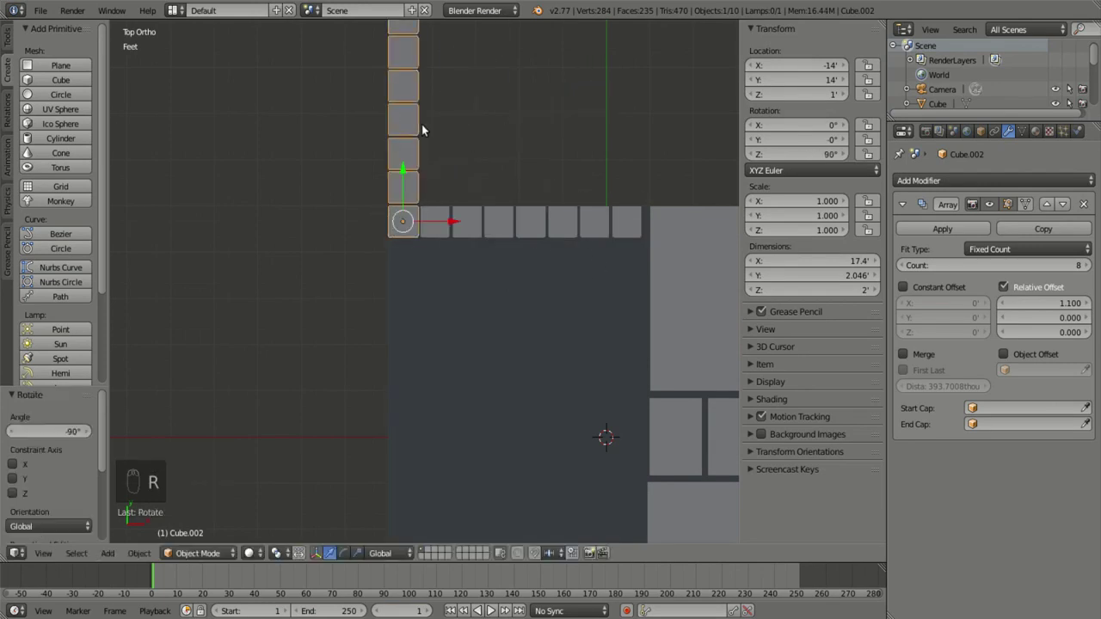
key("g")
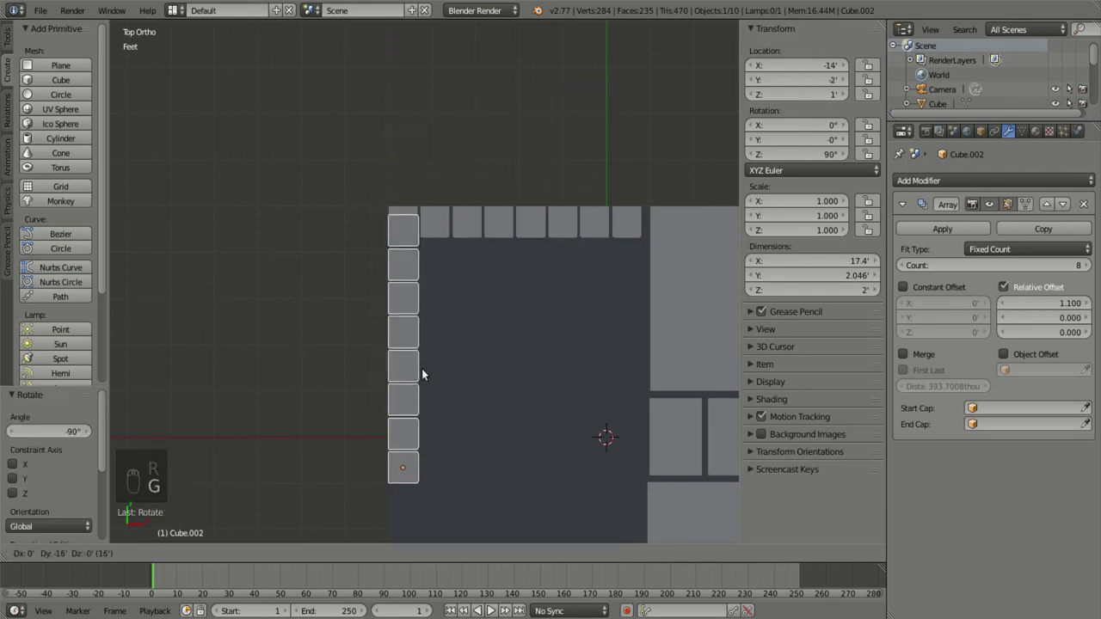
left_click_drag(423, 317, 460, 263)
key("g")
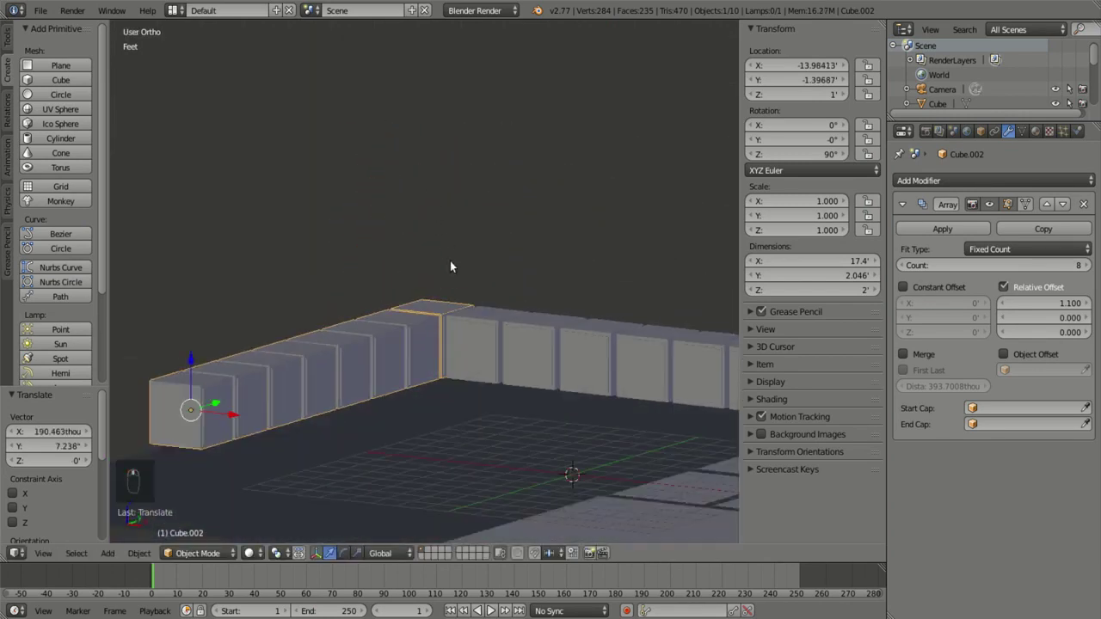
middle_click(427, 385)
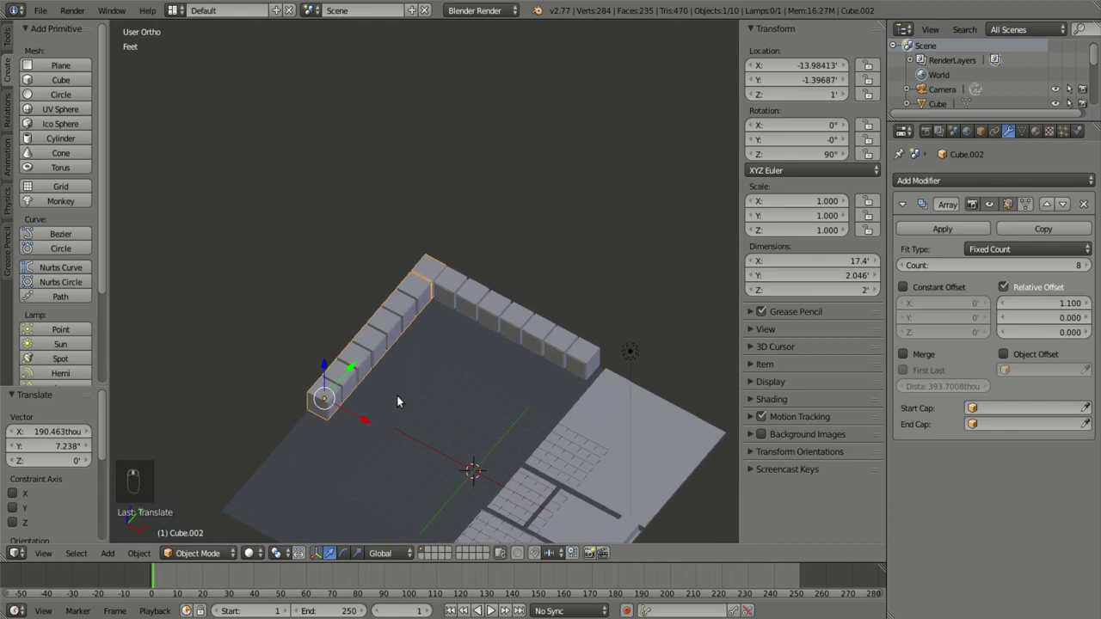
Step: Set the side array's Count to 4 and slide it up to meet the top row of slats
left_click(907, 279)
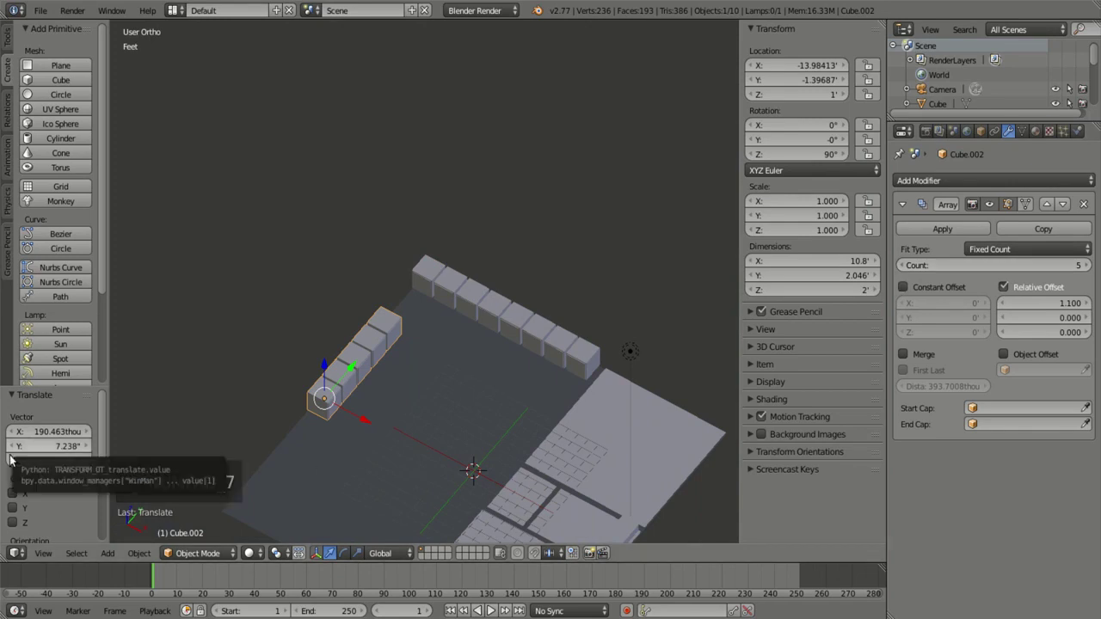
key("KP_7")
key("KP_7")
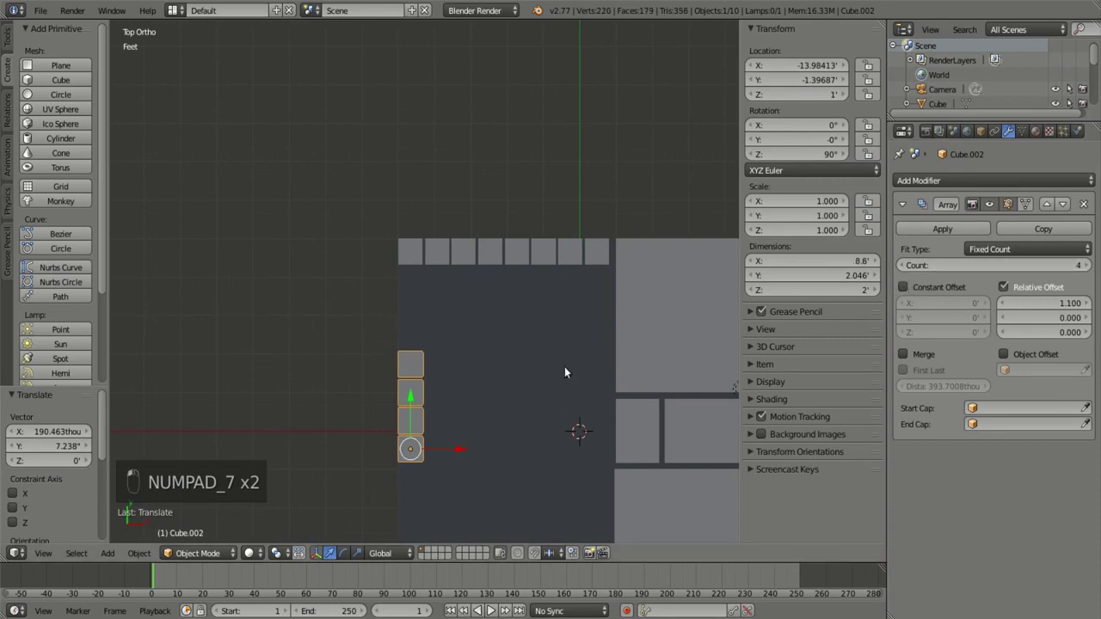
left_click(533, 357)
key("g")
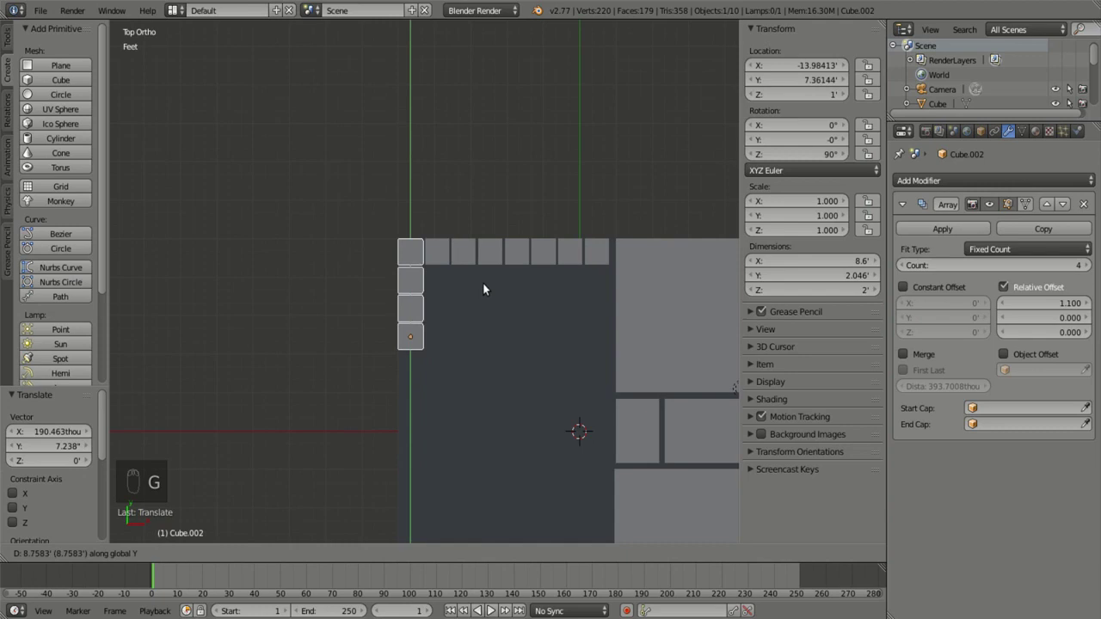
key("Tab")
key("KP_1")
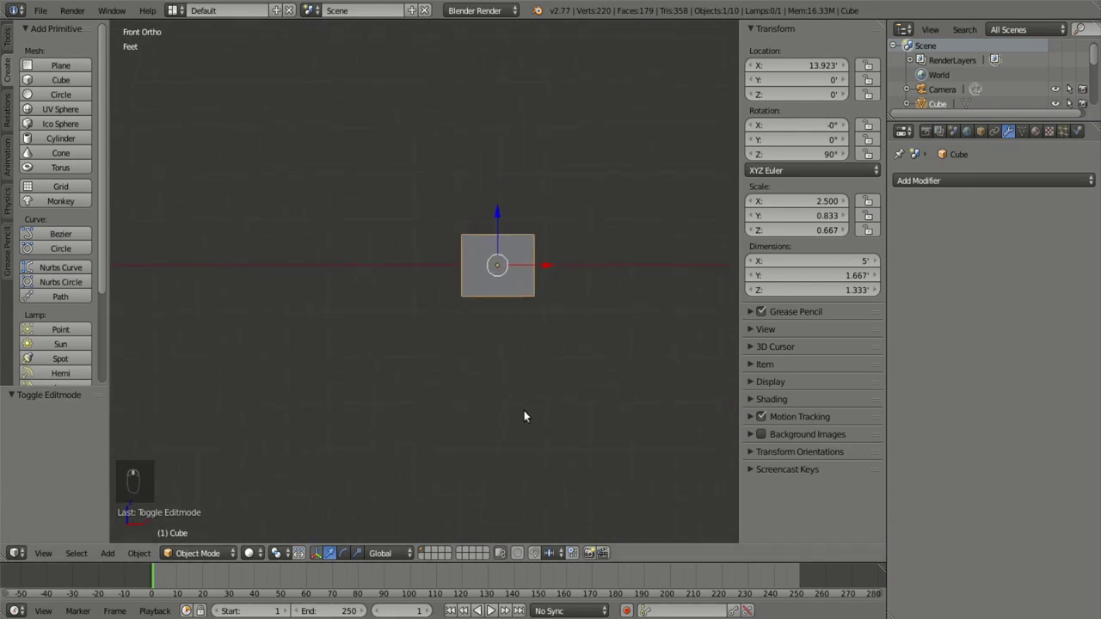
Step: Raise the 5-foot block about eight feet, nudge it to X 14.2', and add a new 2-foot cube
key("g")
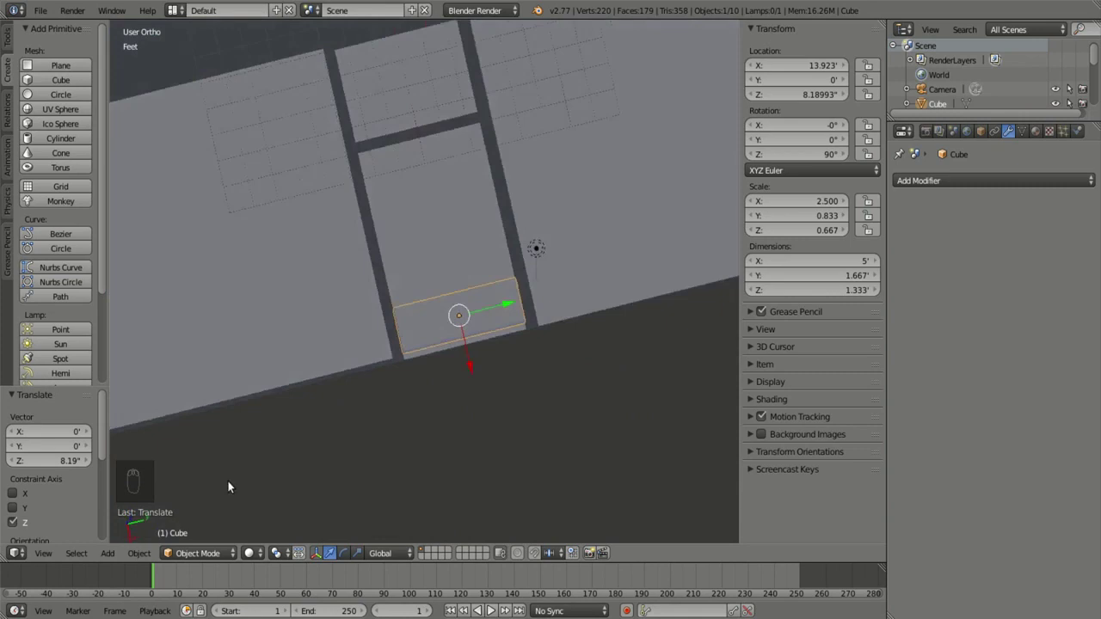
key("KP_7")
key("g")
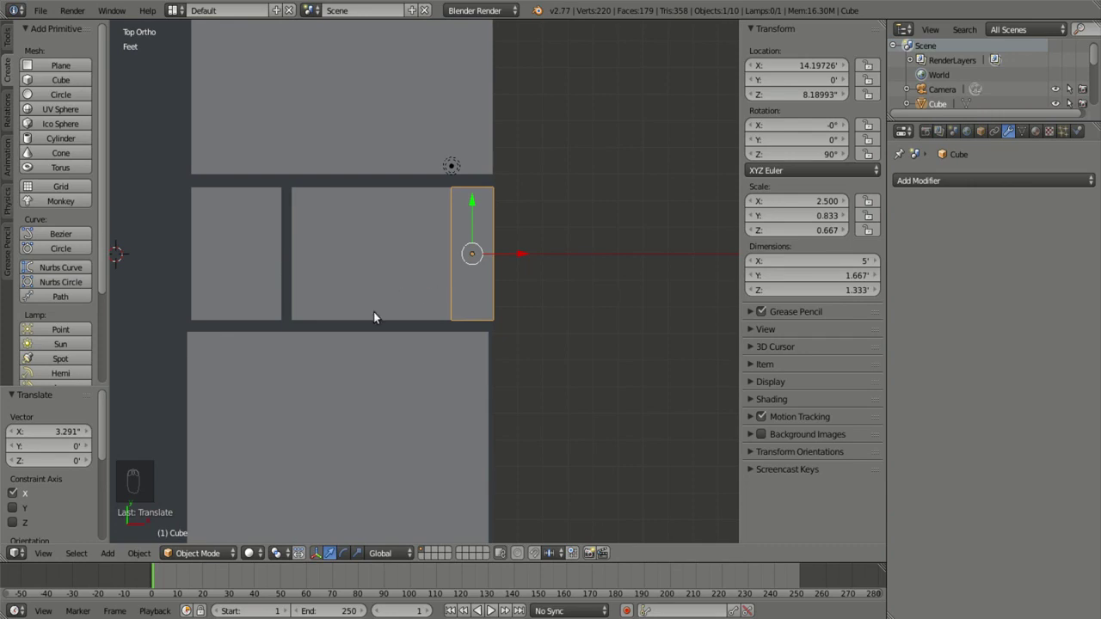
middle_click(349, 312)
key("shift+a")
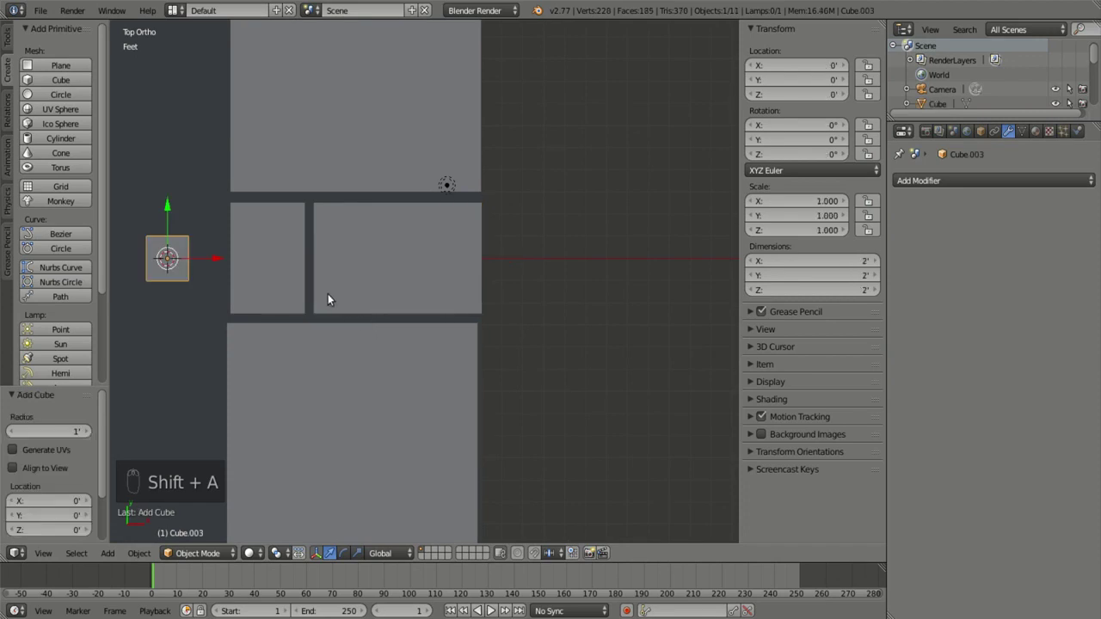
Step: Move the new cube into the middle room, checking placement in wireframe
key("g")
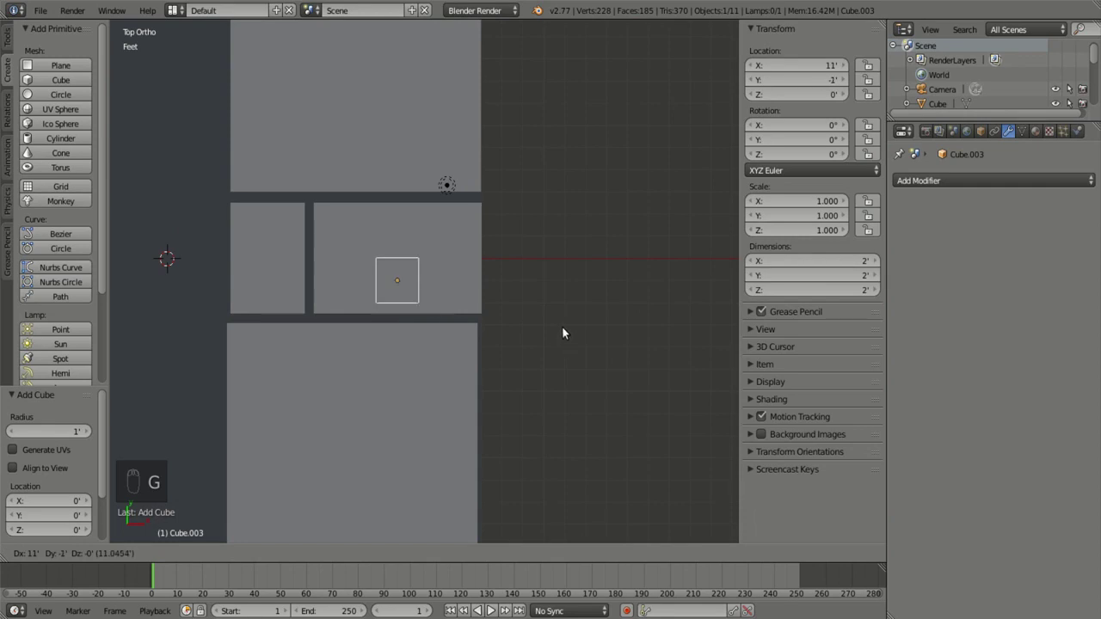
key("z")
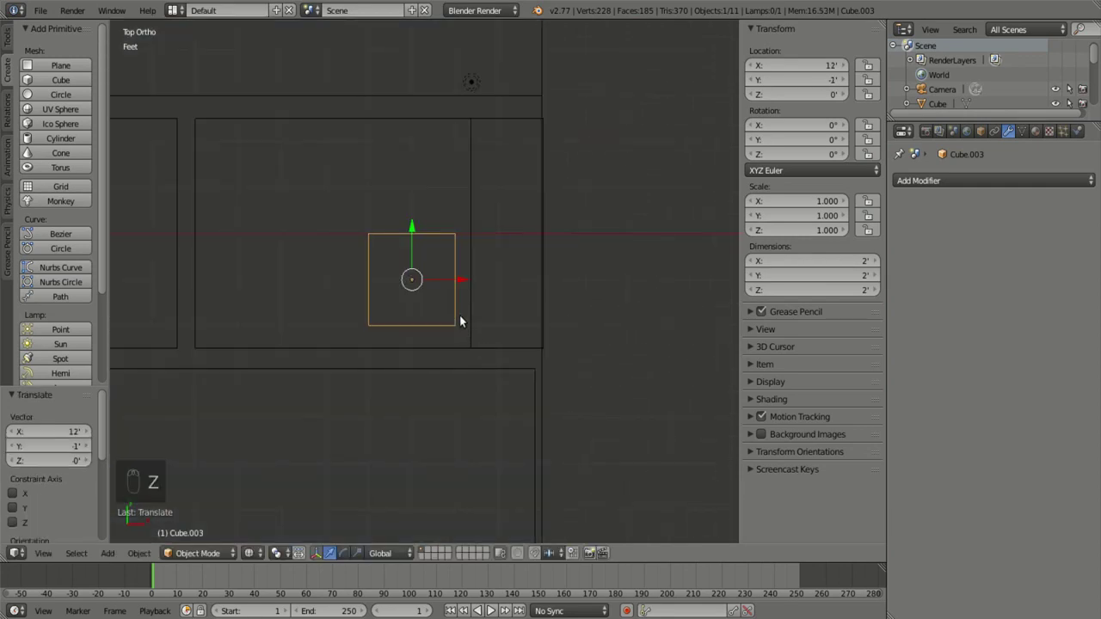
key("g")
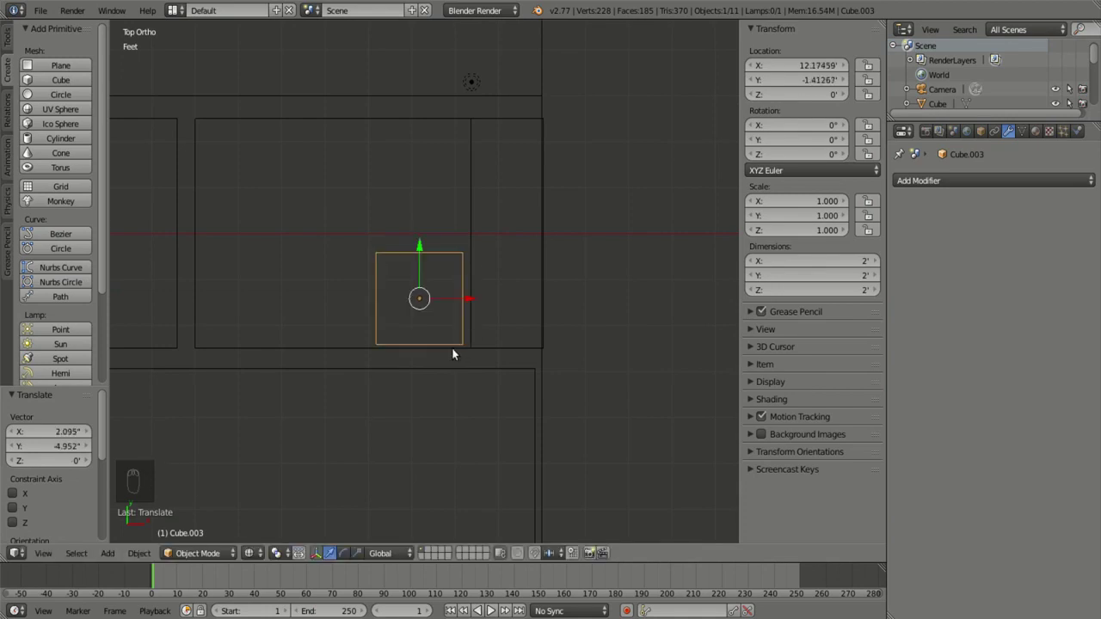
key("z")
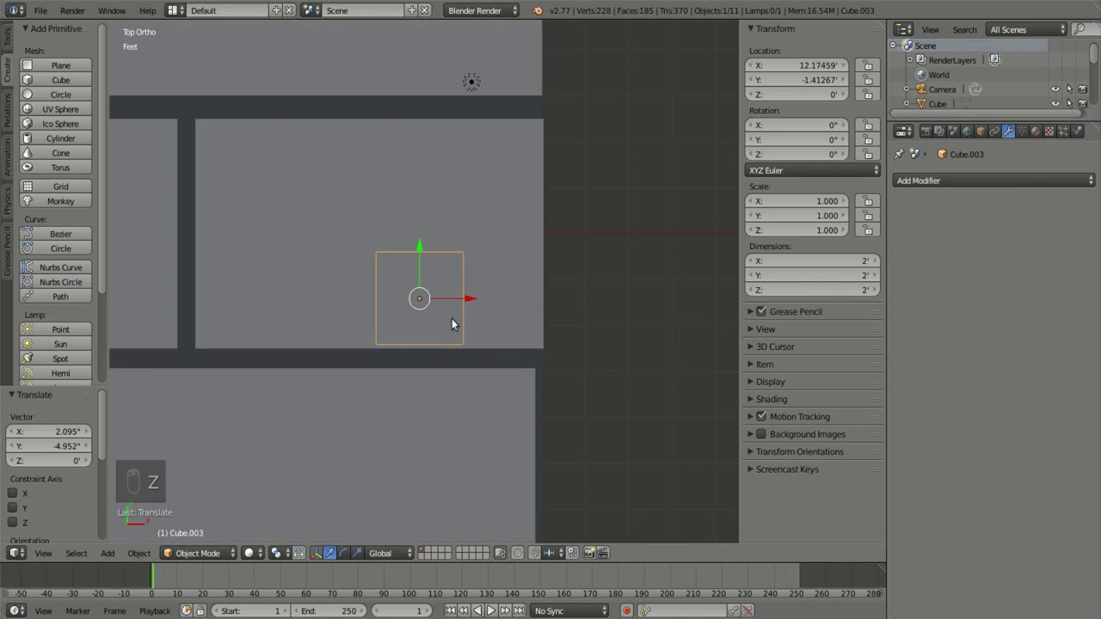
Step: Shrink the cube to about 1.38 ft by 8.4 in and set it against the room's lower wall
key("s")
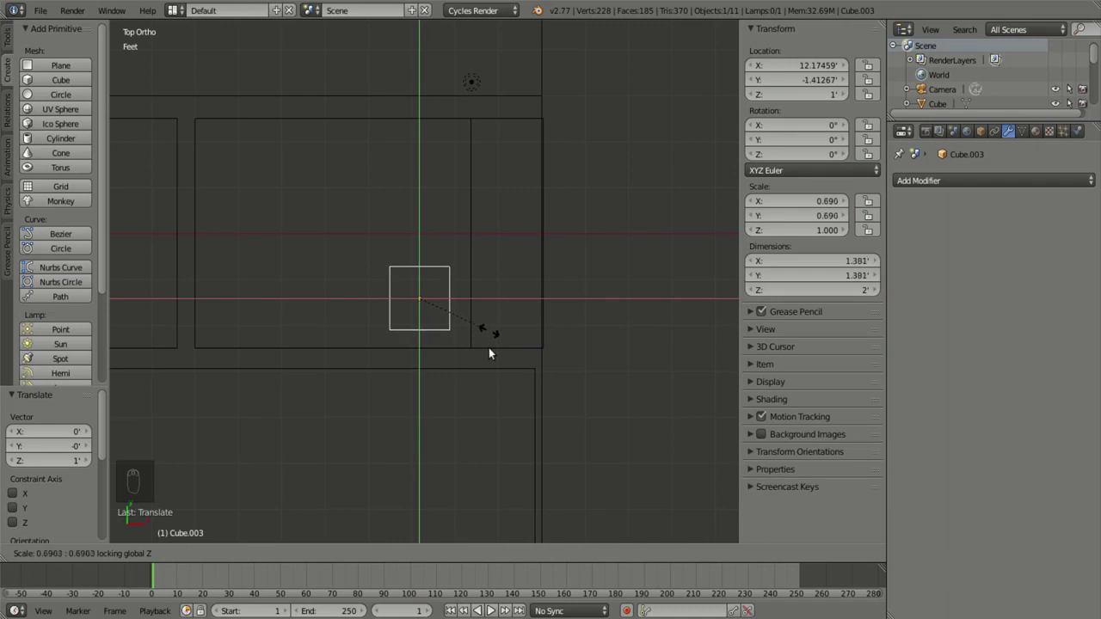
key("s")
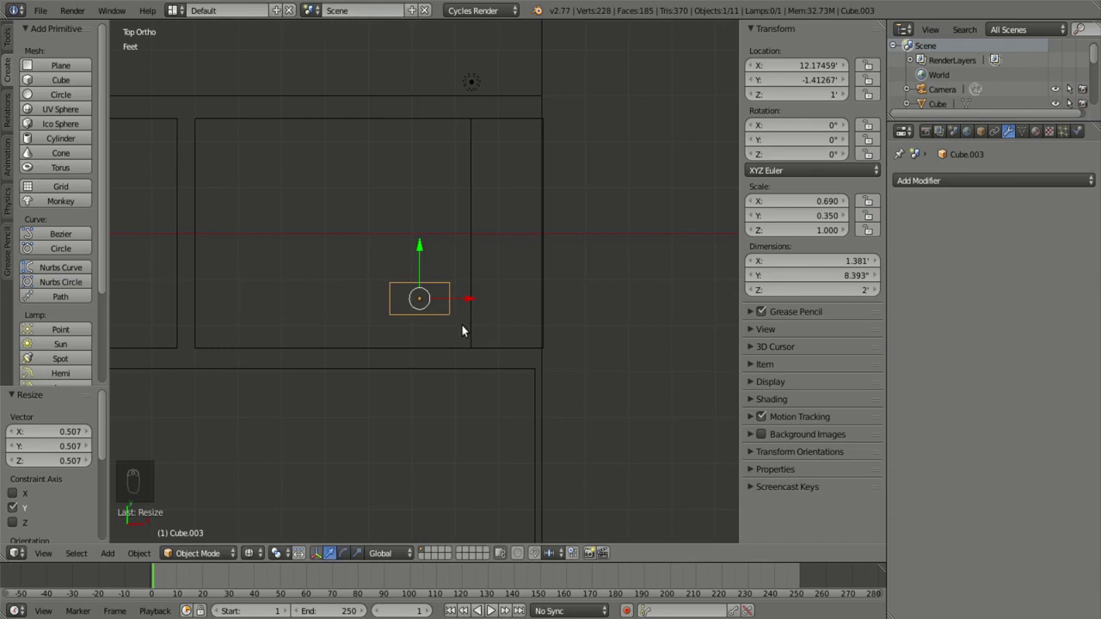
key("g")
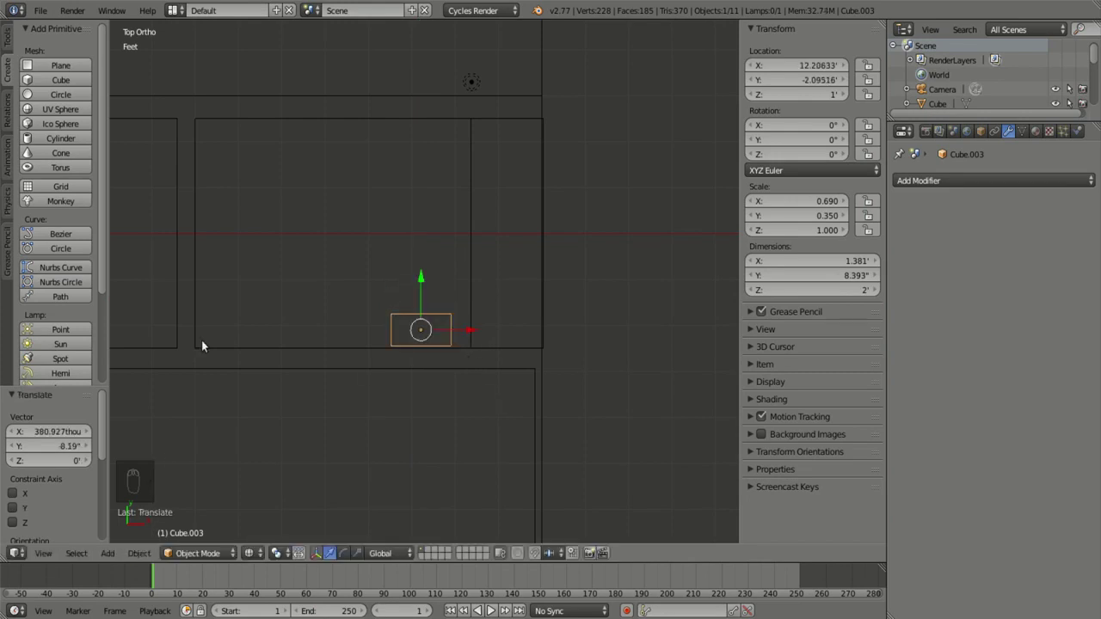
key("shift+a")
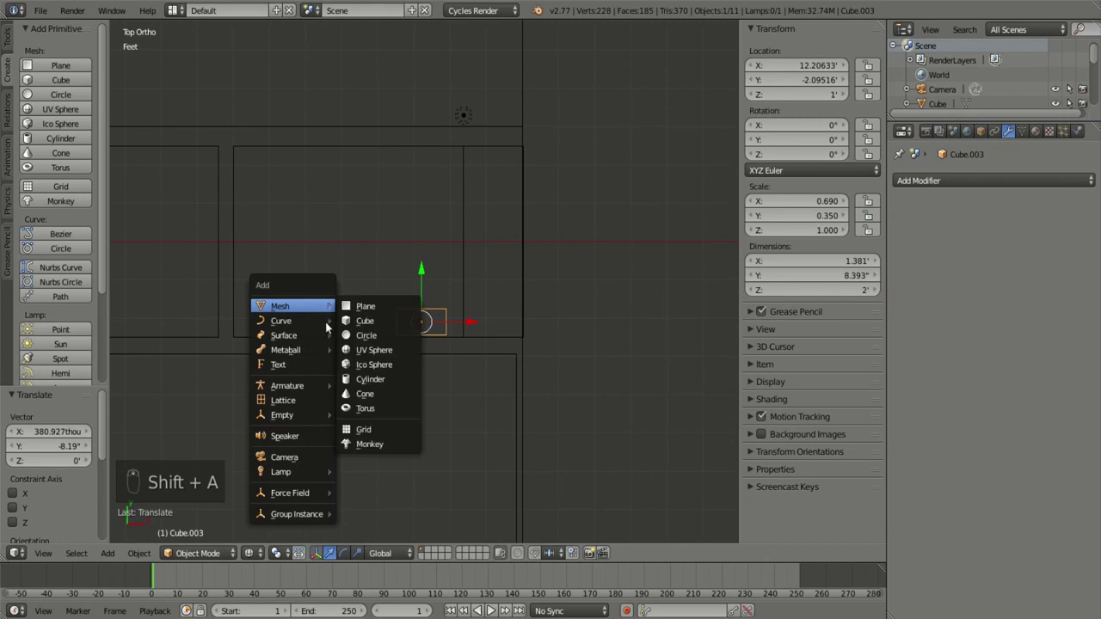
Step: Add another cube and position it within the room
key("g")
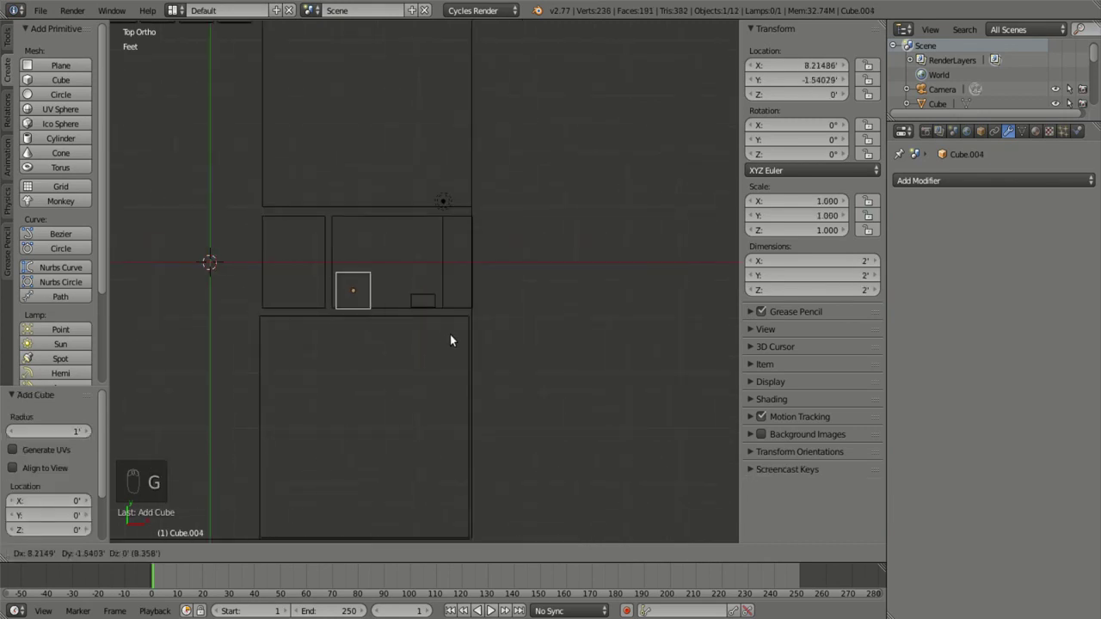
key("g")
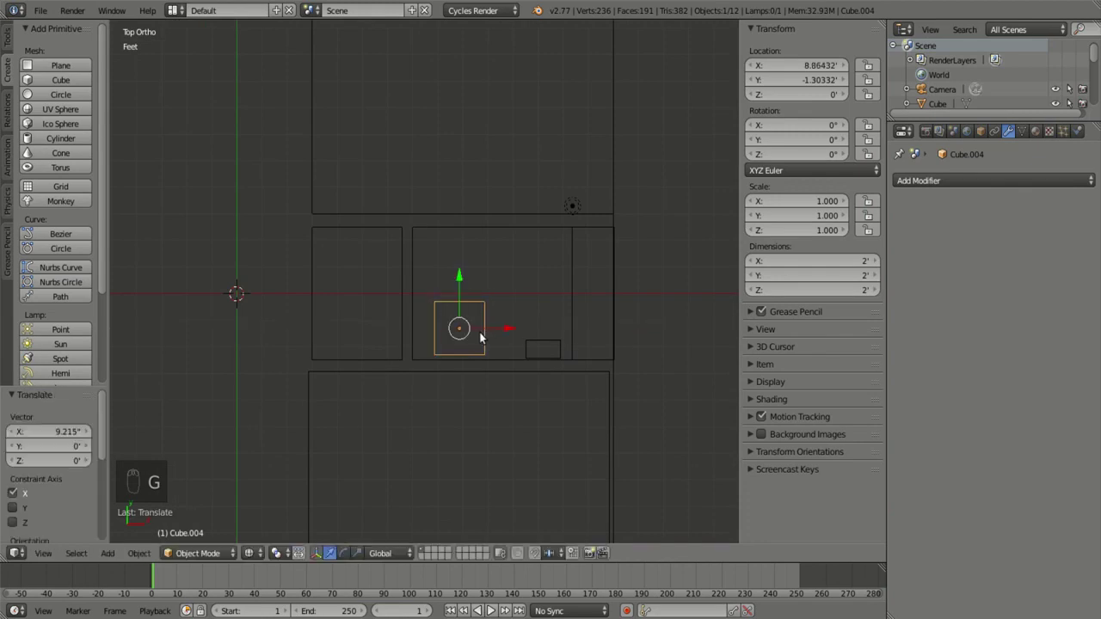
key("s")
Step: Duplicate the small block into a slimmer 10.5-inch copy one foot up at Y -11'
key("shift+d")
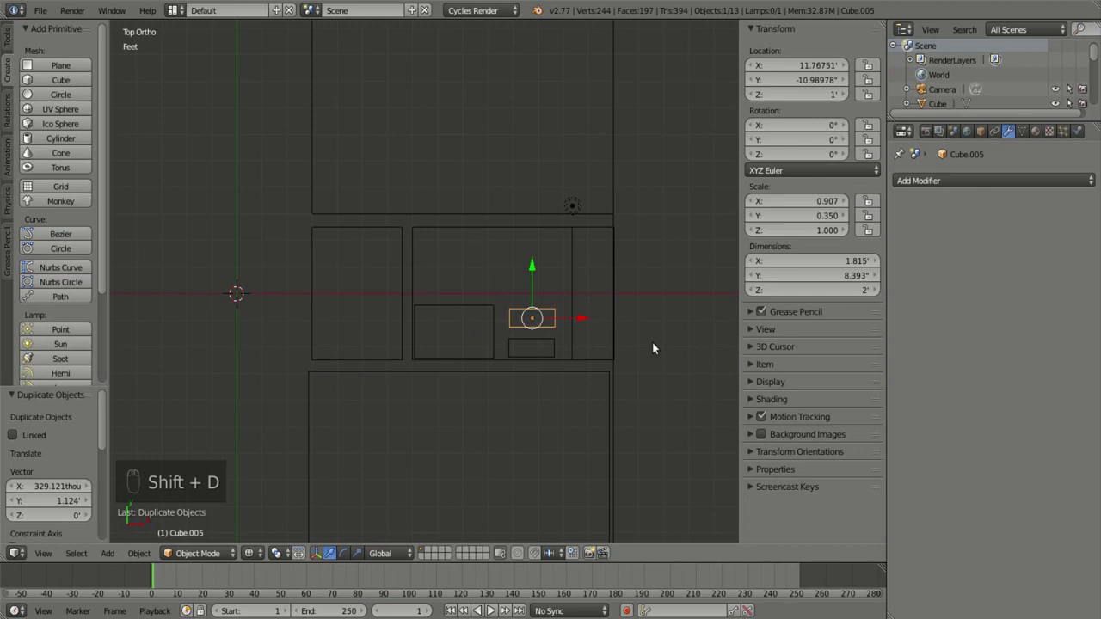
key("s")
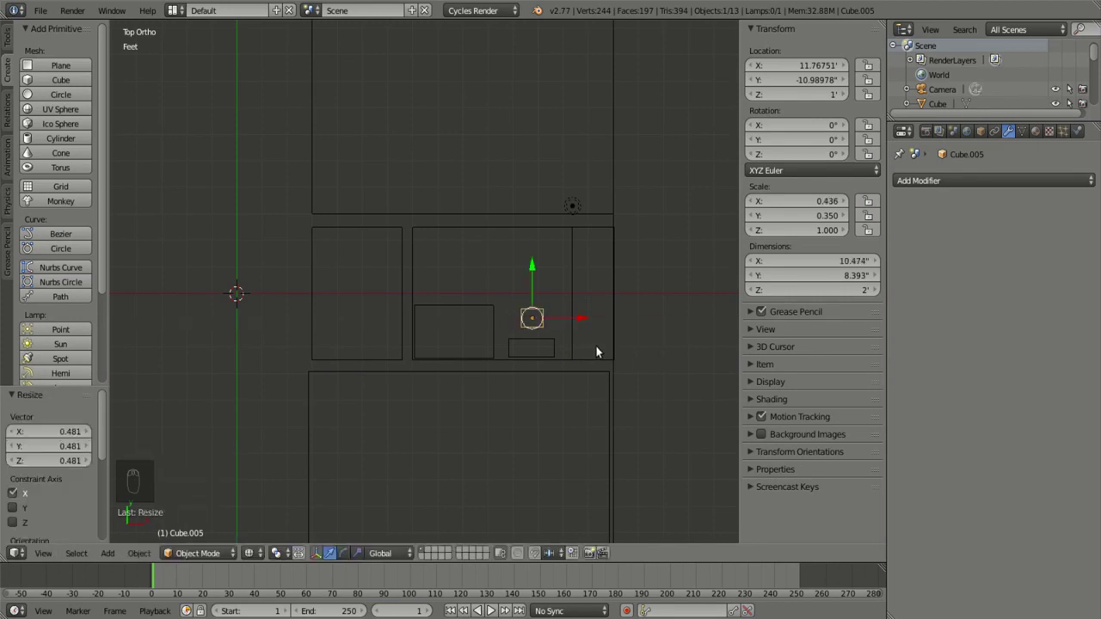
key("s")
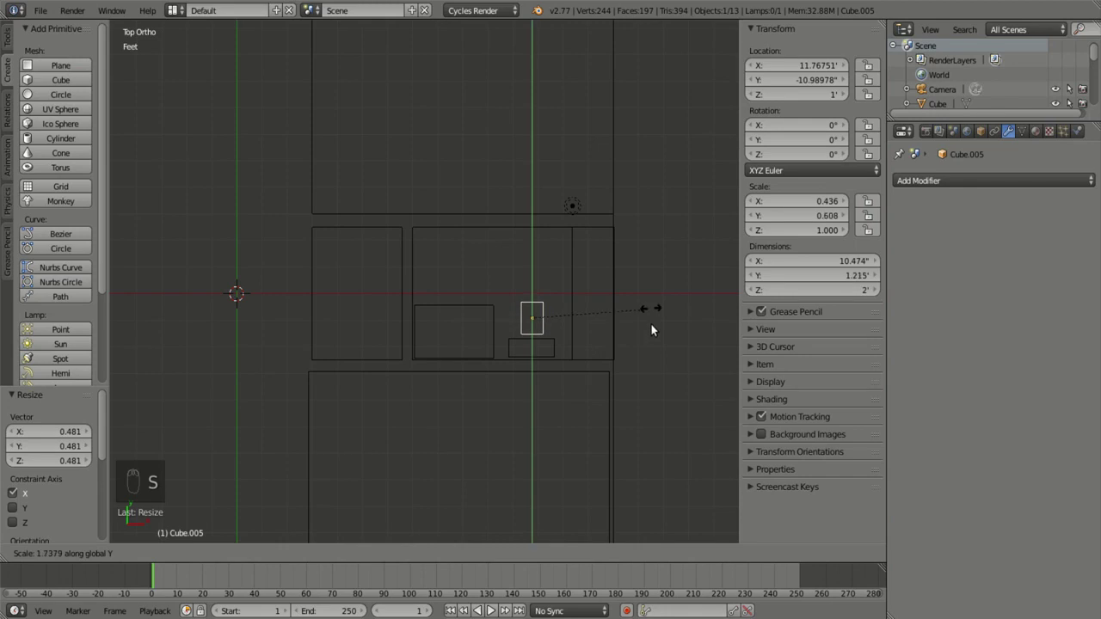
left_click_drag(567, 417, 651, 325)
key("s")
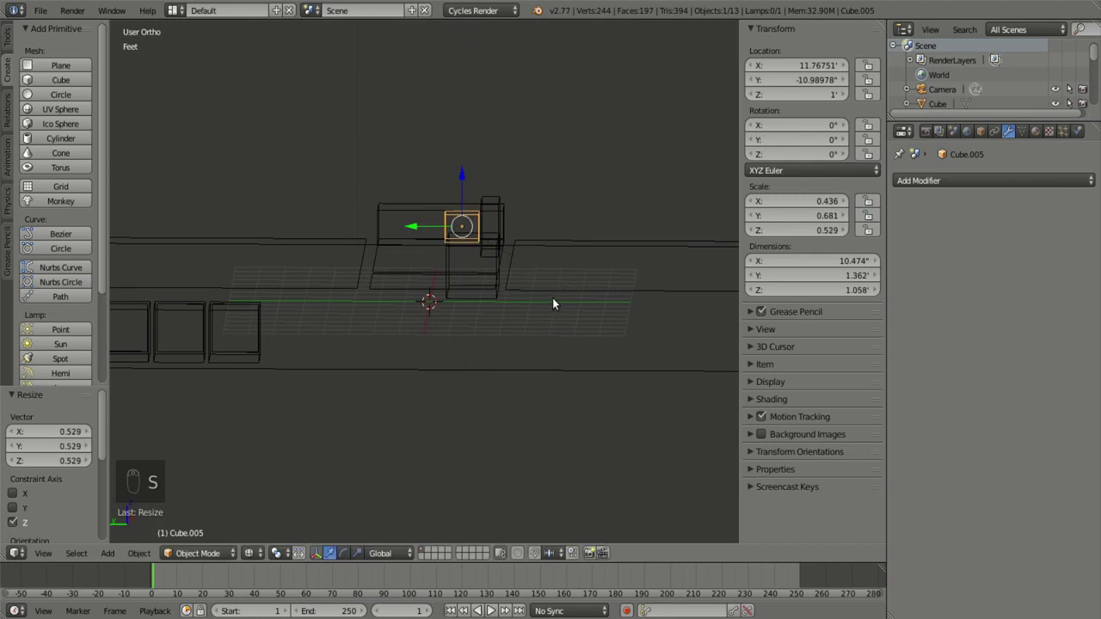
key("KP_1")
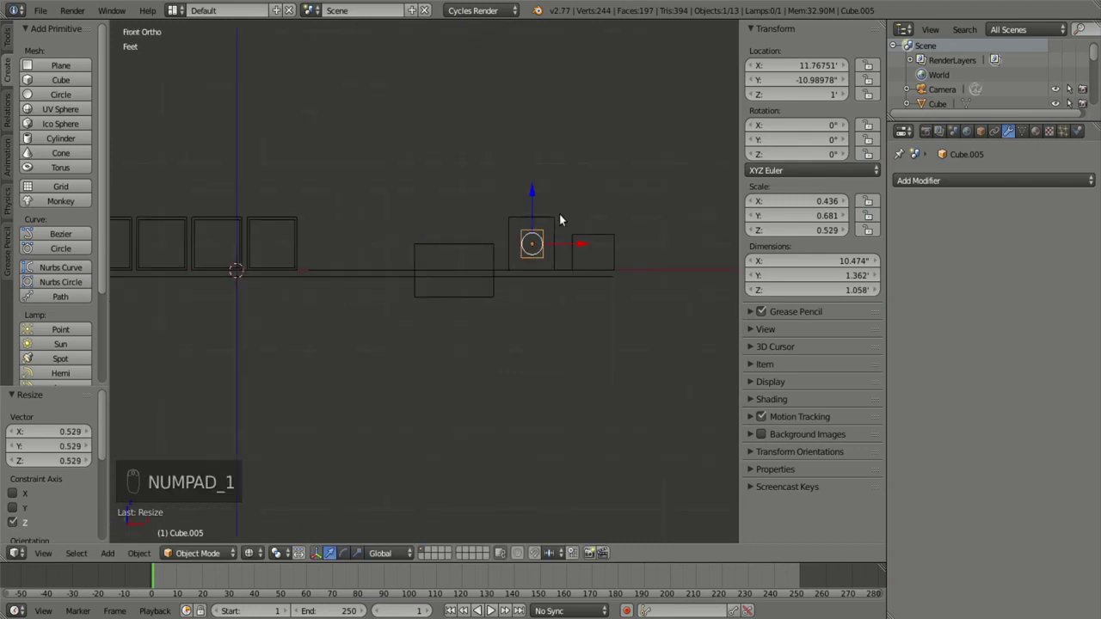
key("g")
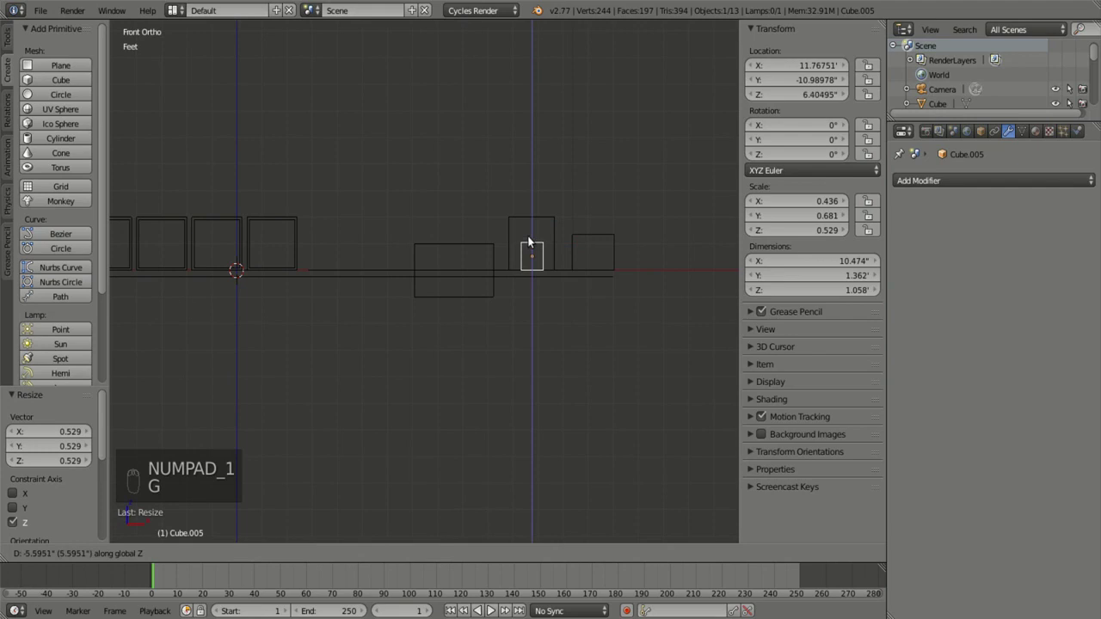
left_click_drag(493, 257, 493, 256)
Step: Raise the 3.16-foot block to 1.1' and start editing its mesh
key("g")
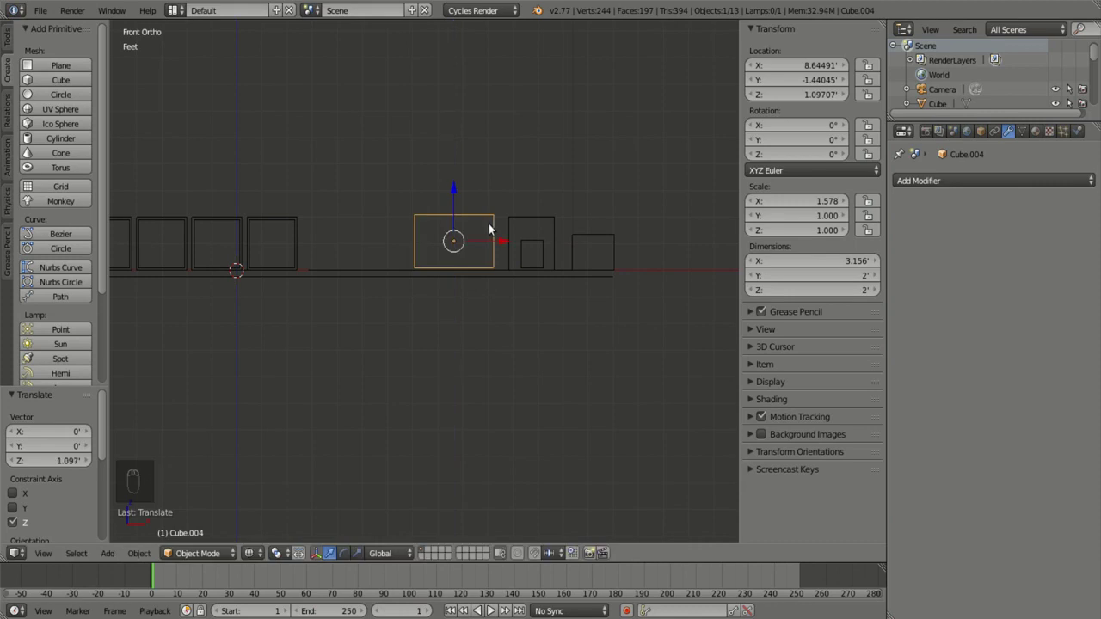
left_click_drag(321, 324, 564, 308)
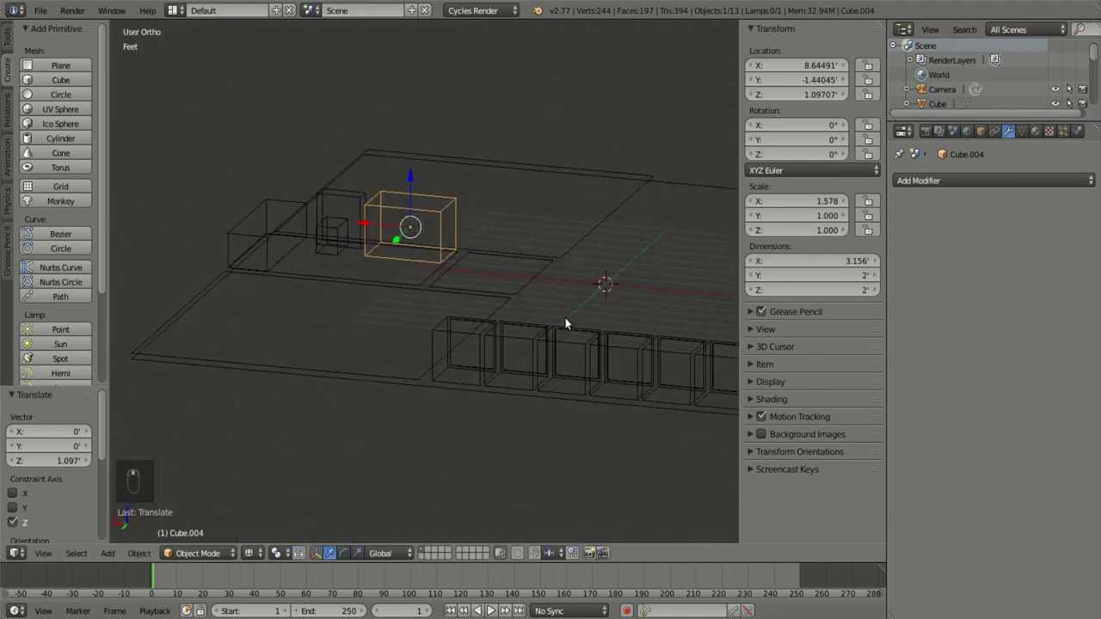
key("Tab")
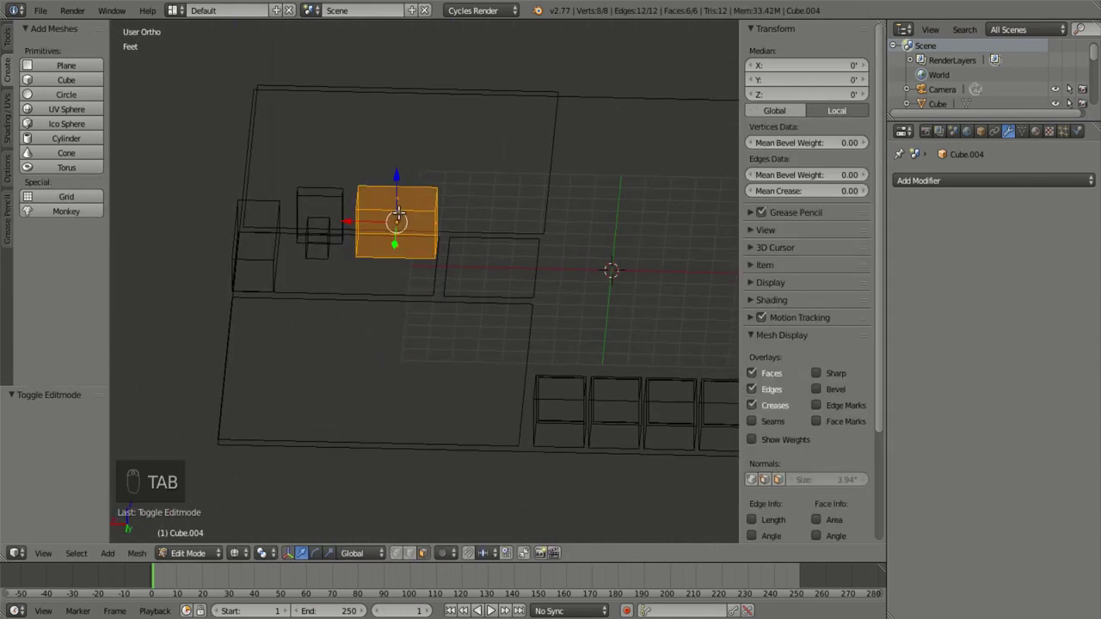
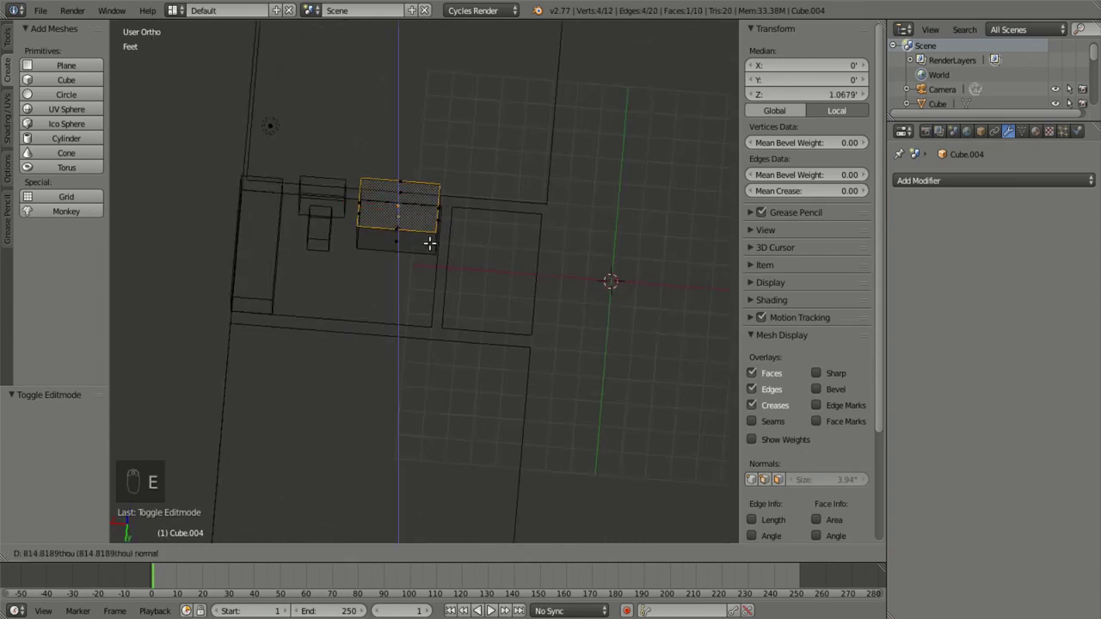
Step: Extrude and shrink the counter's top face into a rim, then push it down into a basin
key("s")
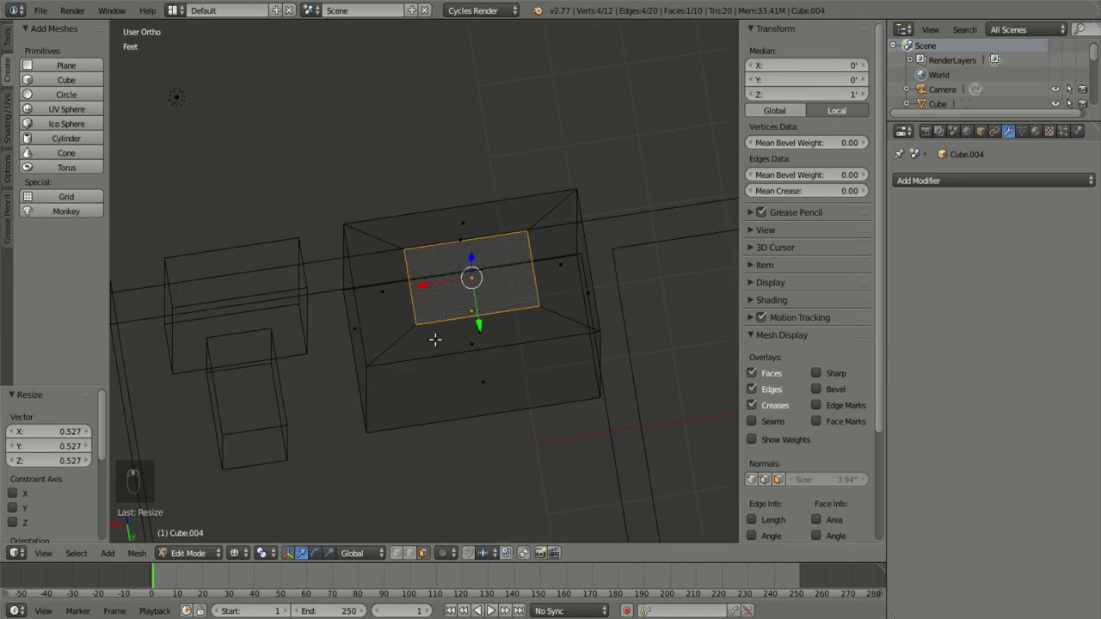
key("KP_7")
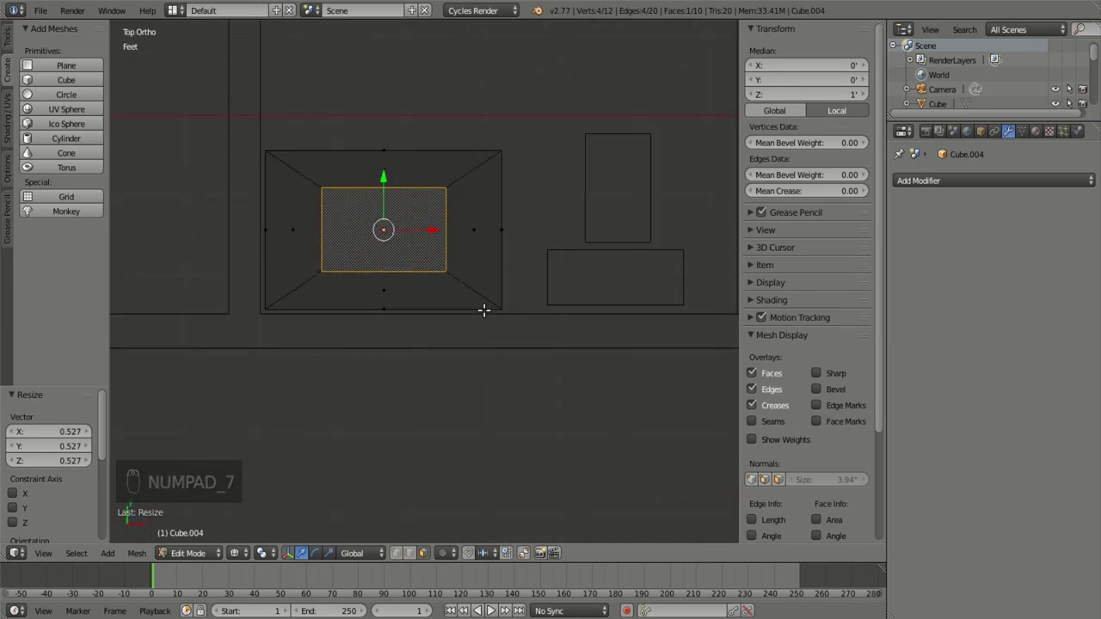
key("e")
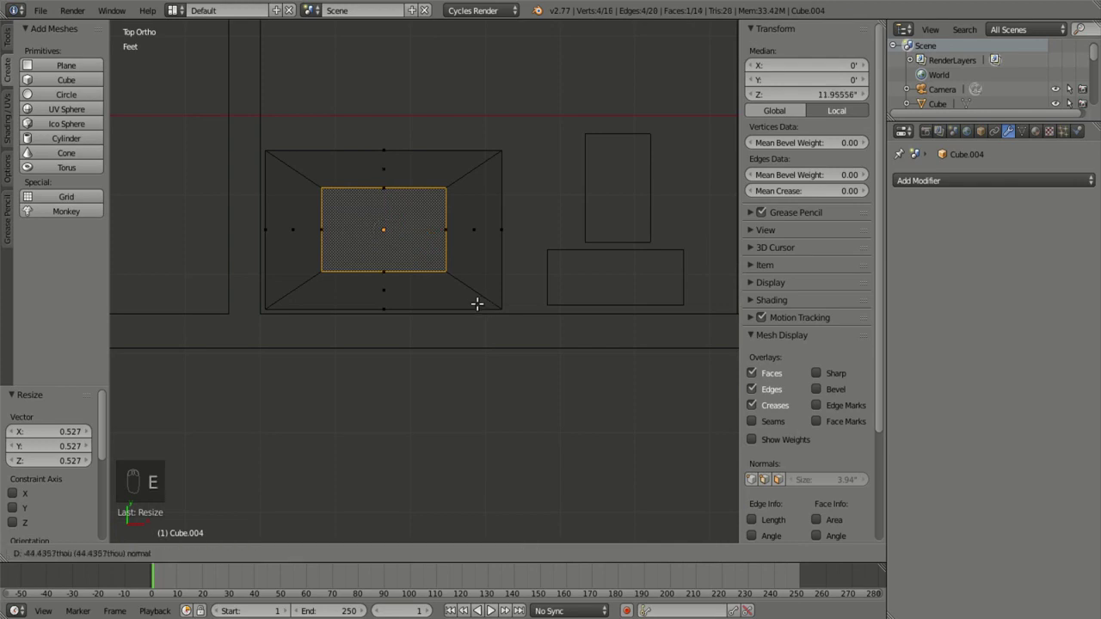
key("s")
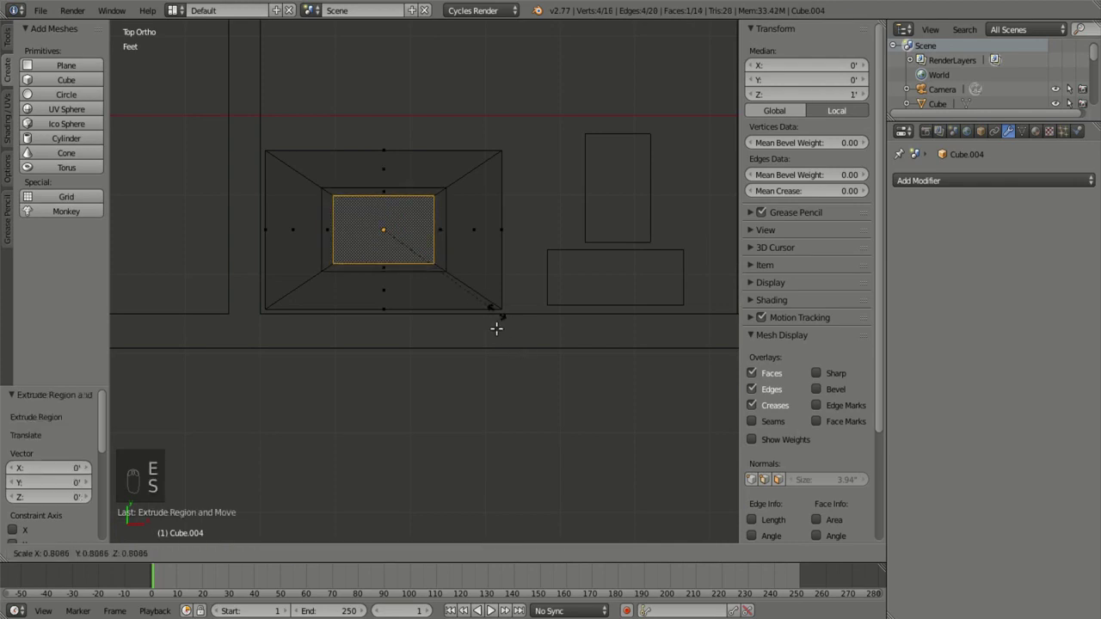
key("KP_1")
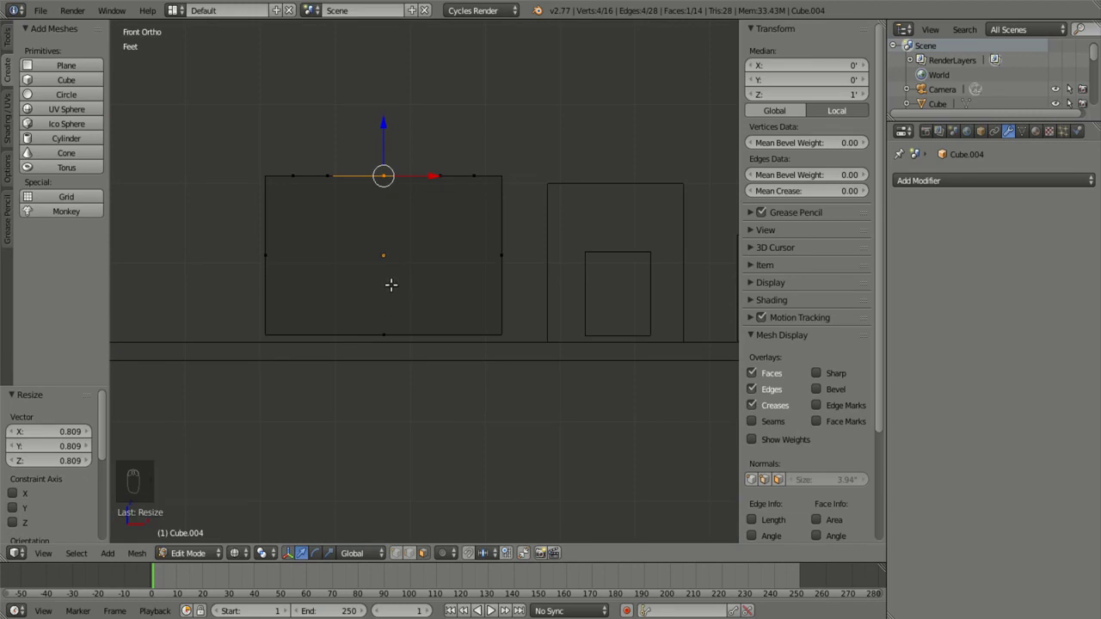
key("e")
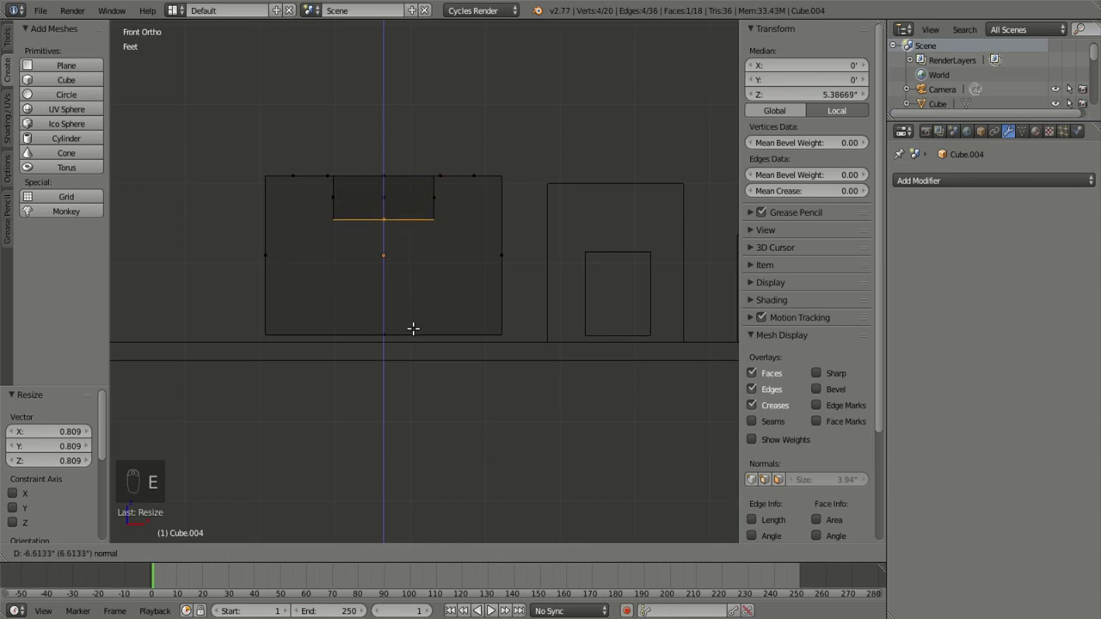
key("ctrl+r")
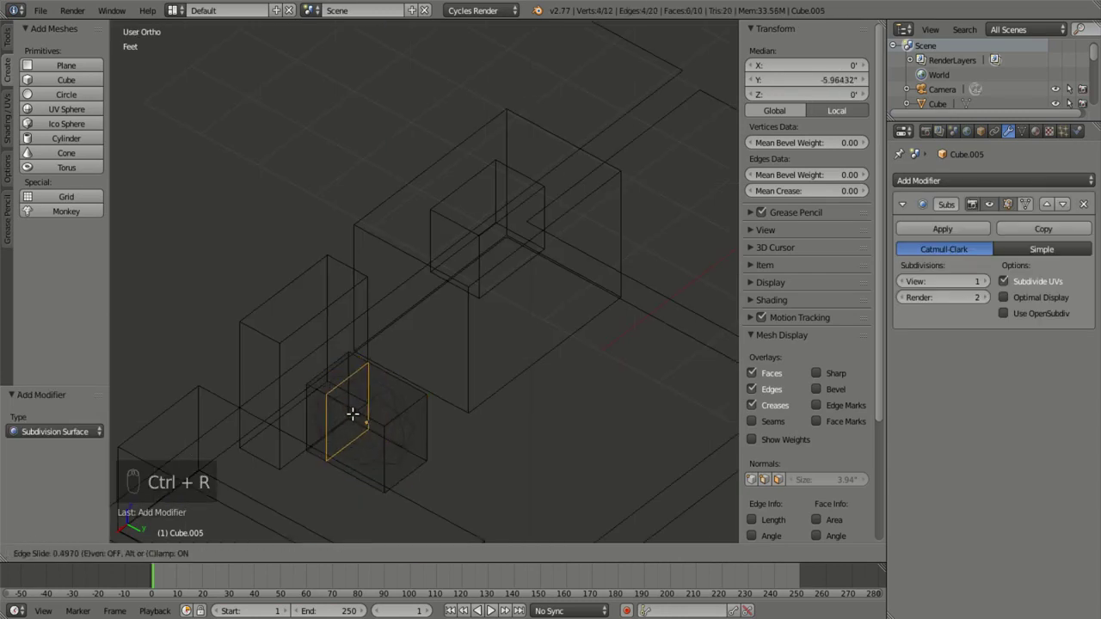
Step: Add edge loops across the small block and slide them into place to shape its rounding
key("ctrl+r")
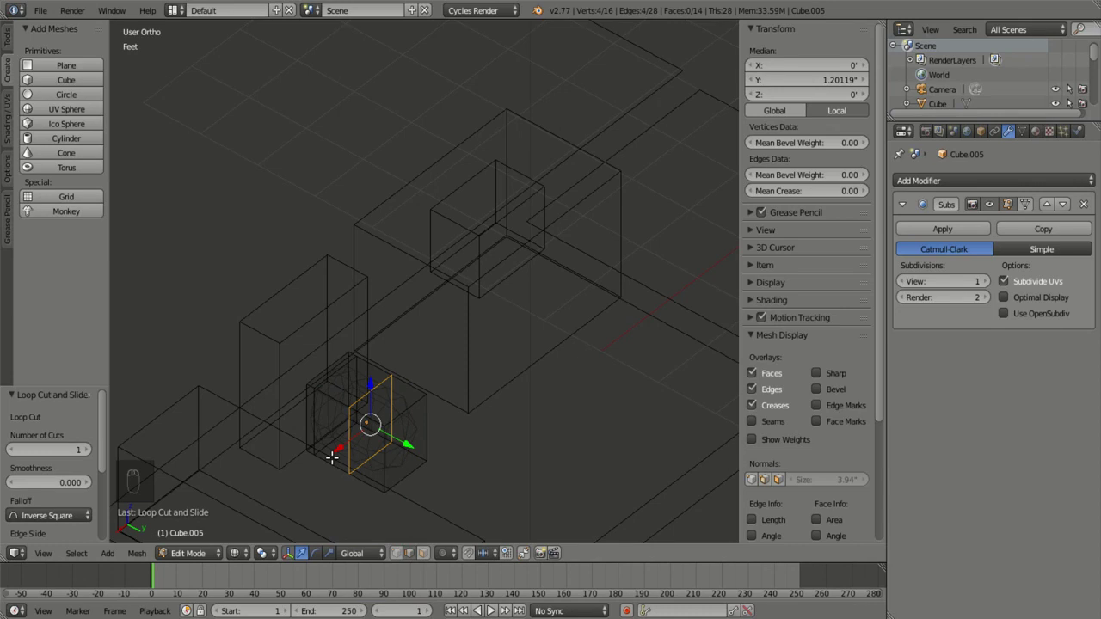
key("ctrl+r")
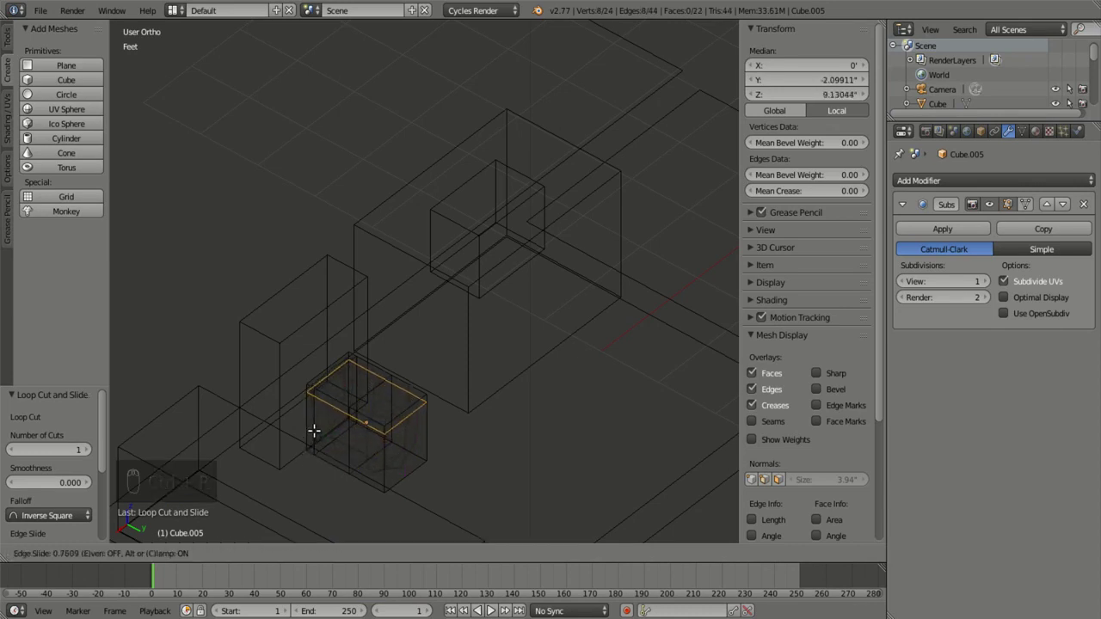
key("Tab")
left_click_drag(427, 505, 331, 449)
key("Tab")
key("Tab")
key("z")
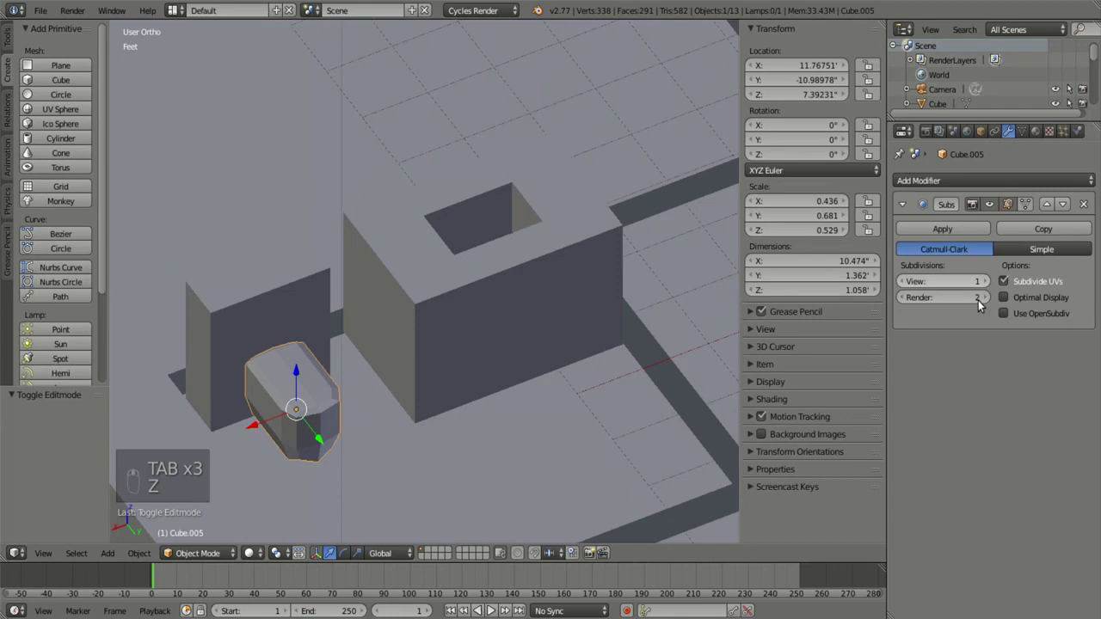
Step: Raise the block's viewport subdivision to level 2, then open the 5-foot block for mesh editing
left_click_drag(297, 482, 226, 462)
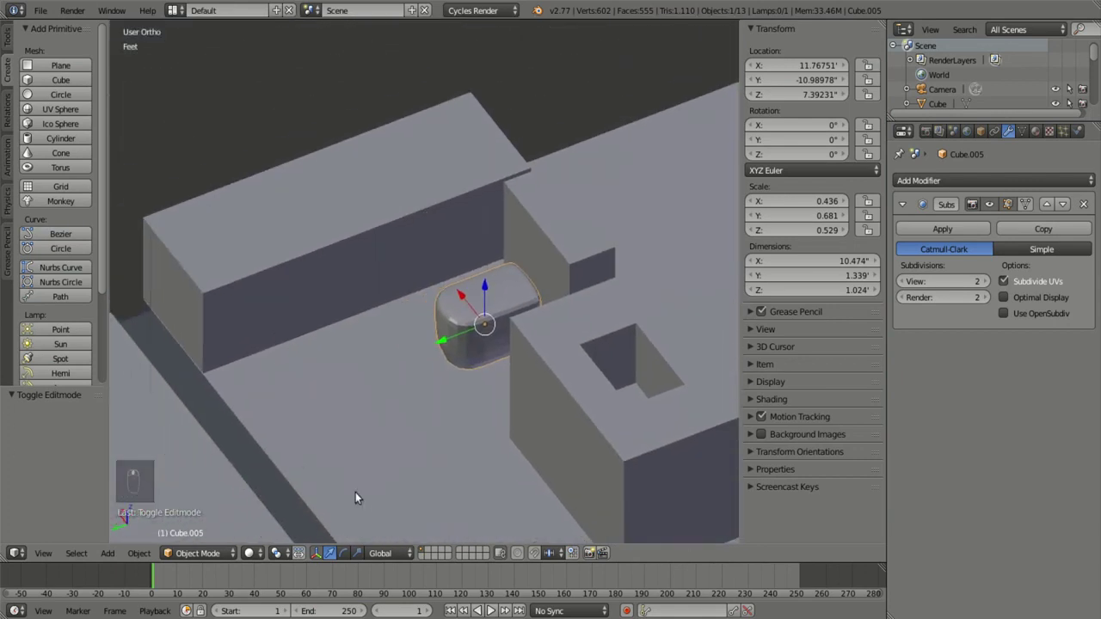
key("Tab")
key("Tab")
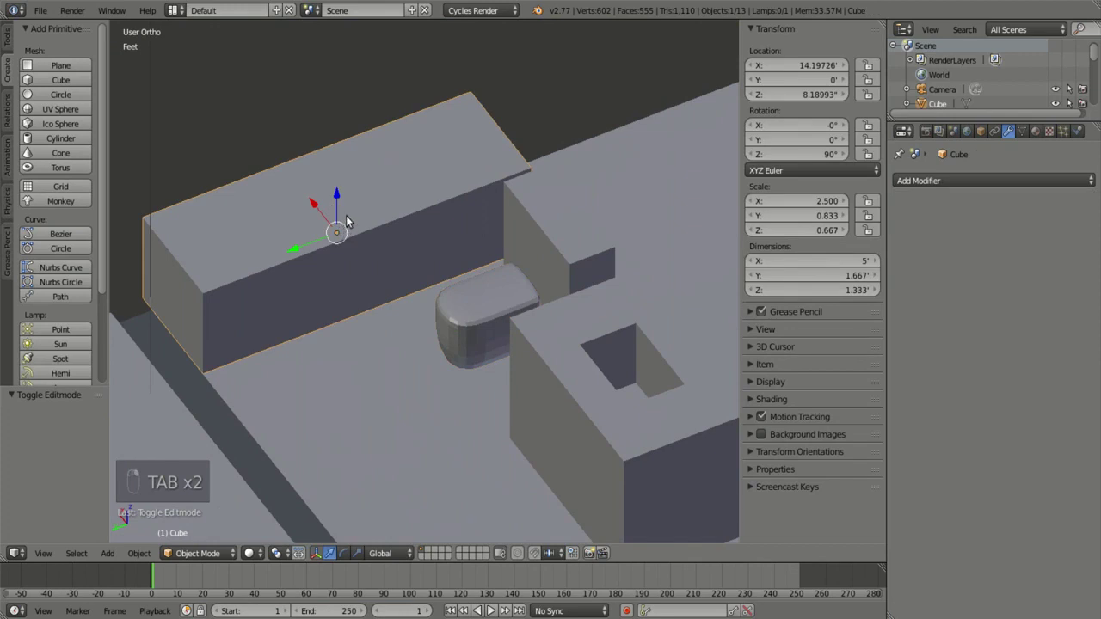
key("Tab")
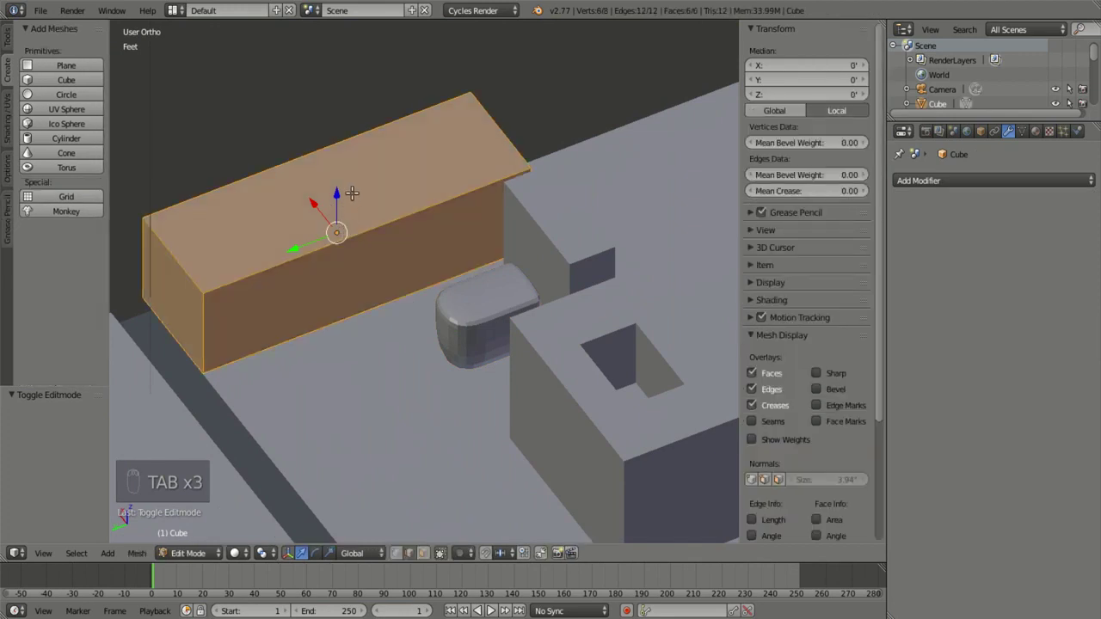
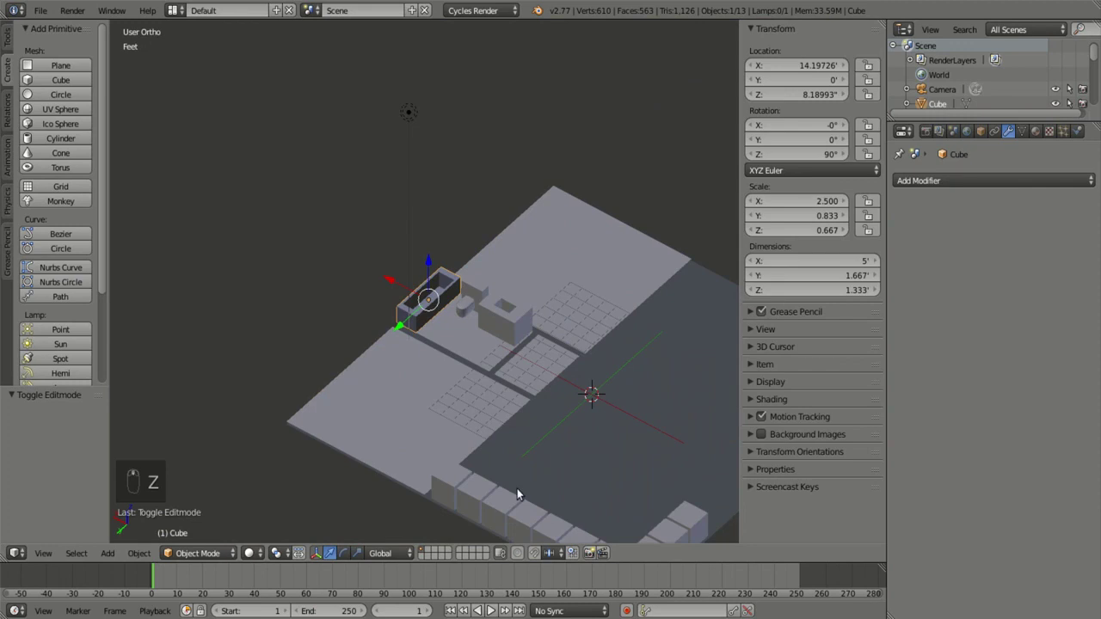
Step: From top view, shift the bathroom plane and its fixtures to the left
key("KP_7")
key("z")
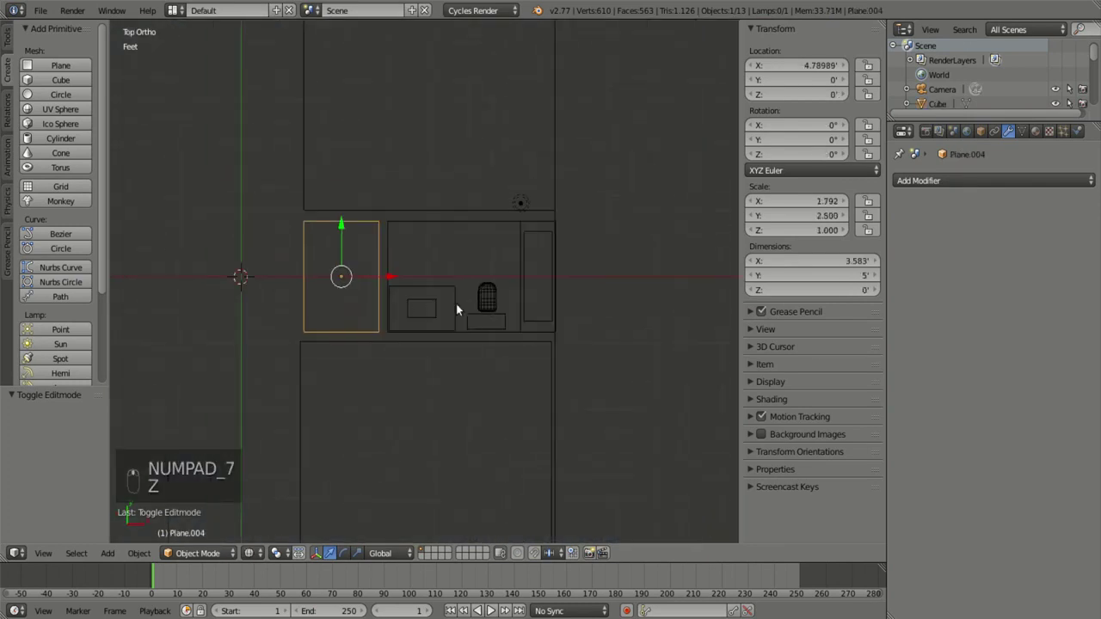
key("g")
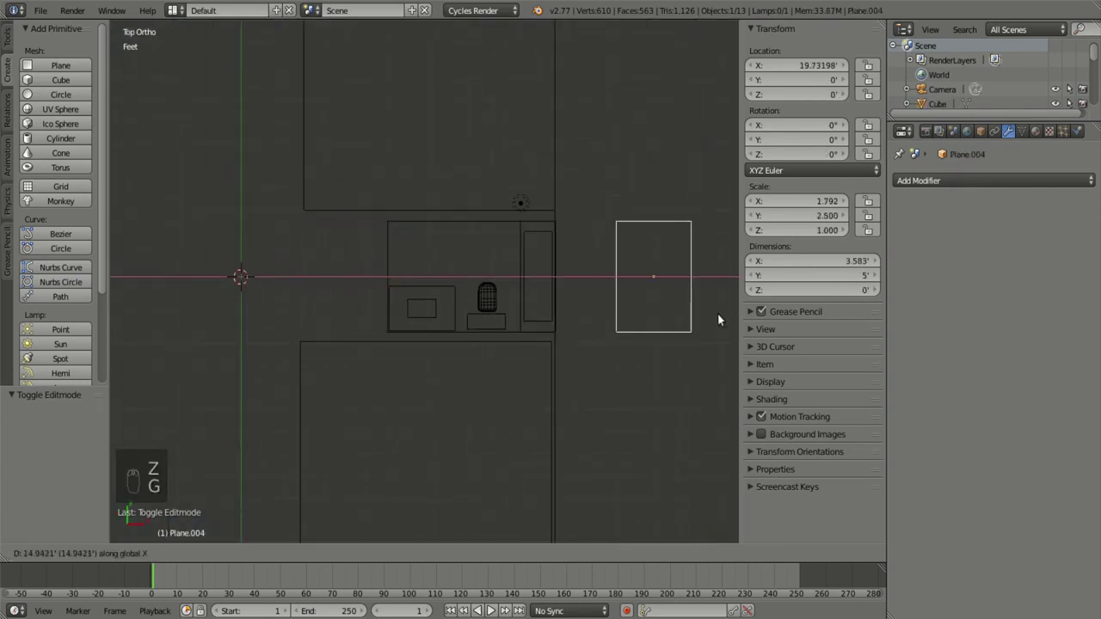
left_click_drag(452, 290, 439, 278)
key("g")
right_click(439, 277)
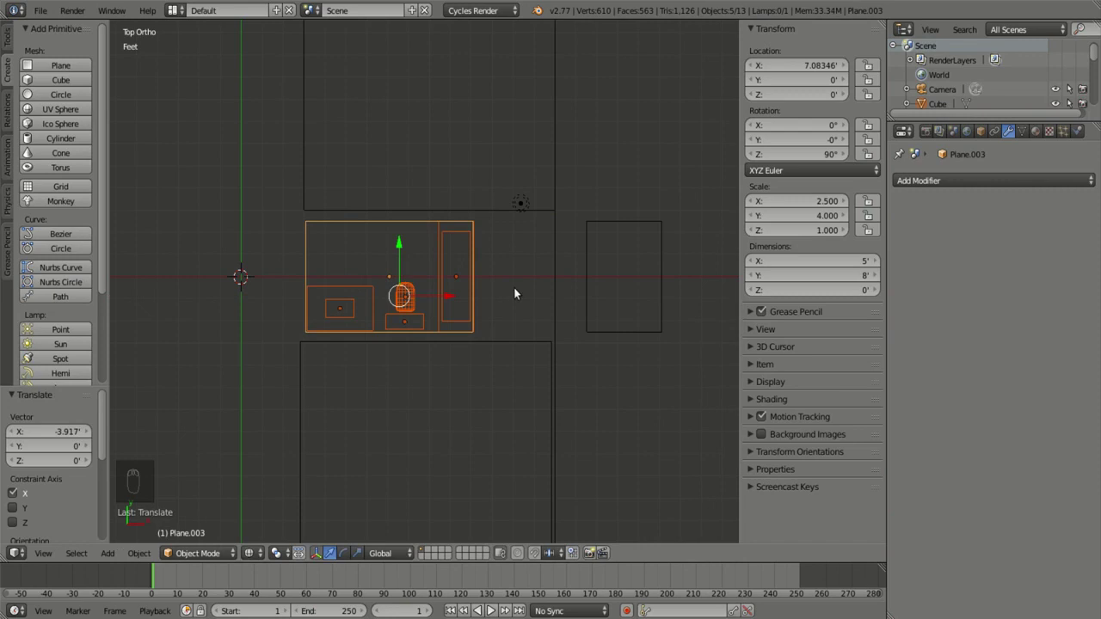
Step: Set the 3.58 by 5 foot room plane at X 13.18' beside the middle room's right side
left_click_drag(607, 283, 459, 281)
key("g")
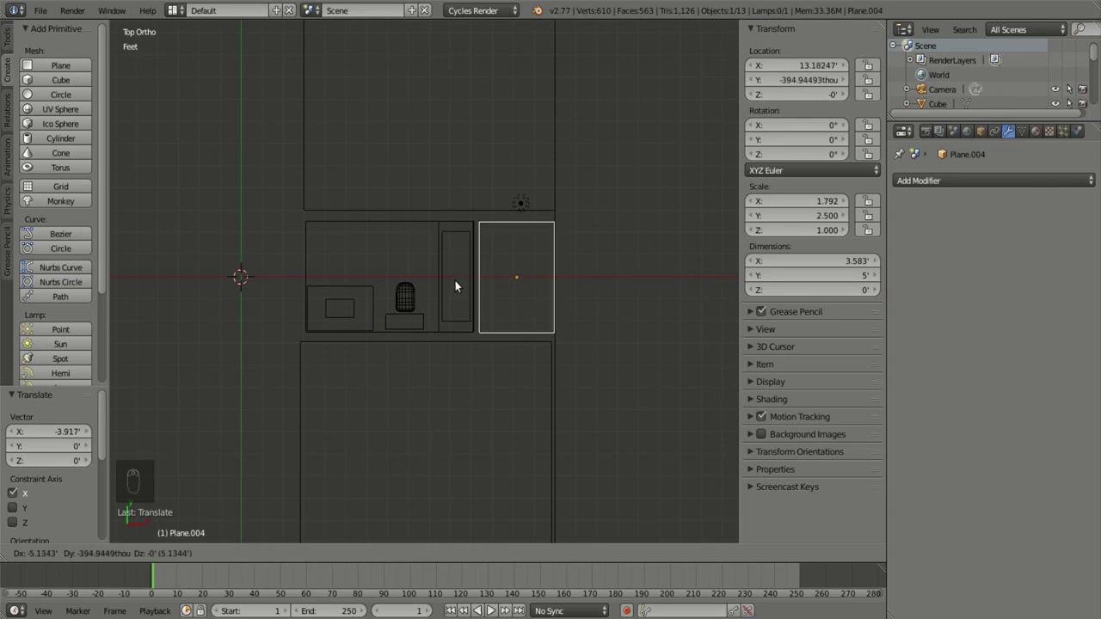
key("Tab")
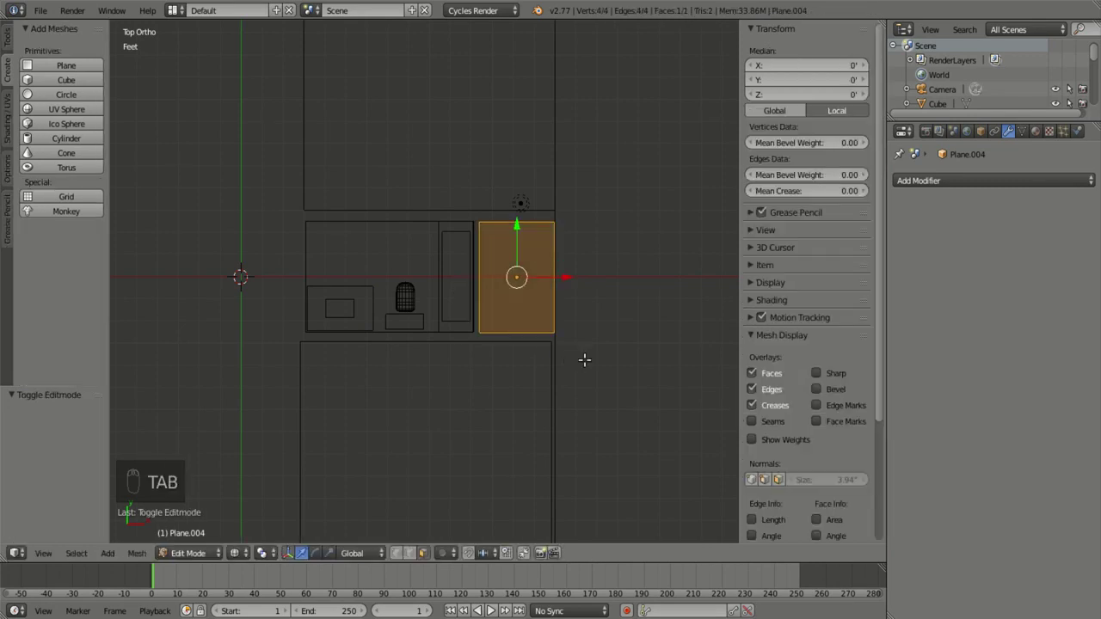
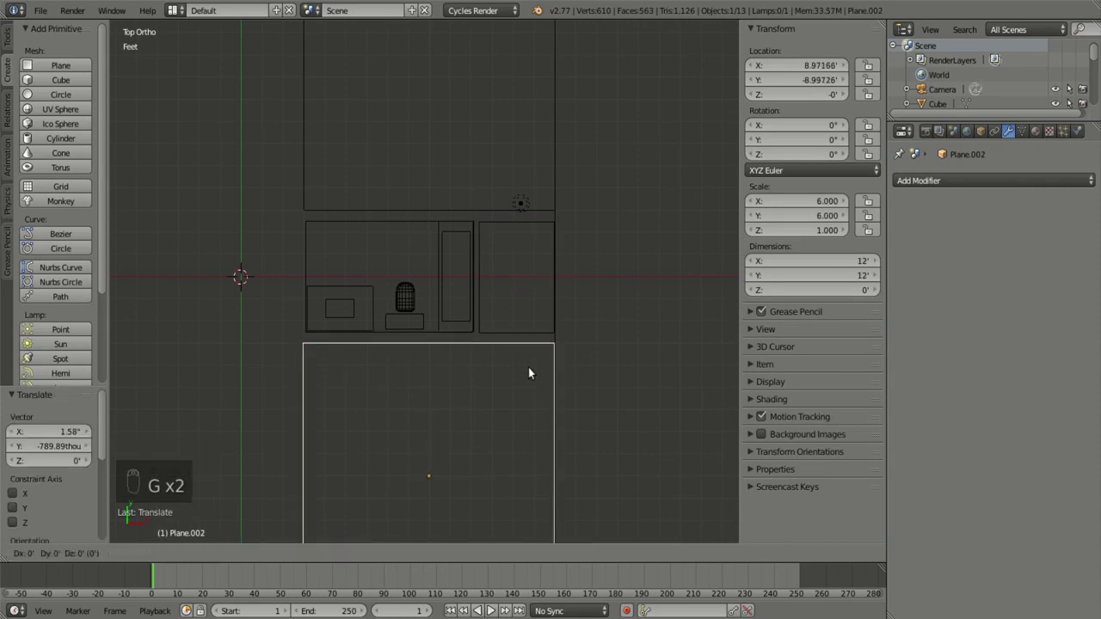
left_click_drag(538, 309, 449, 321)
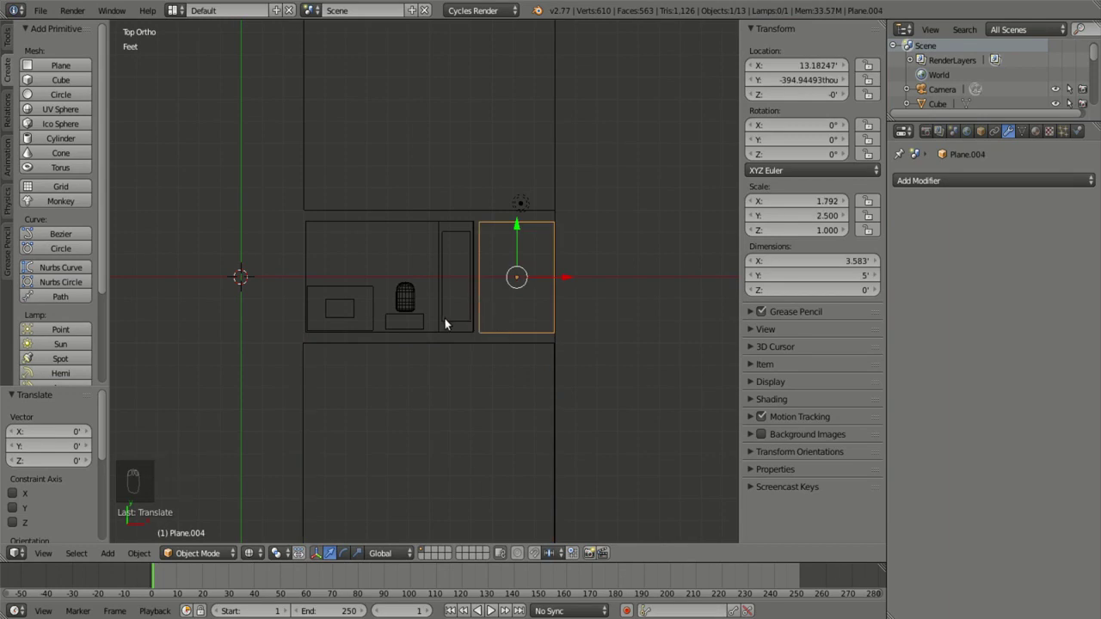
Step: Add a cube, thin it into a 1.5-foot slat and move it into the small room
key("shift+a")
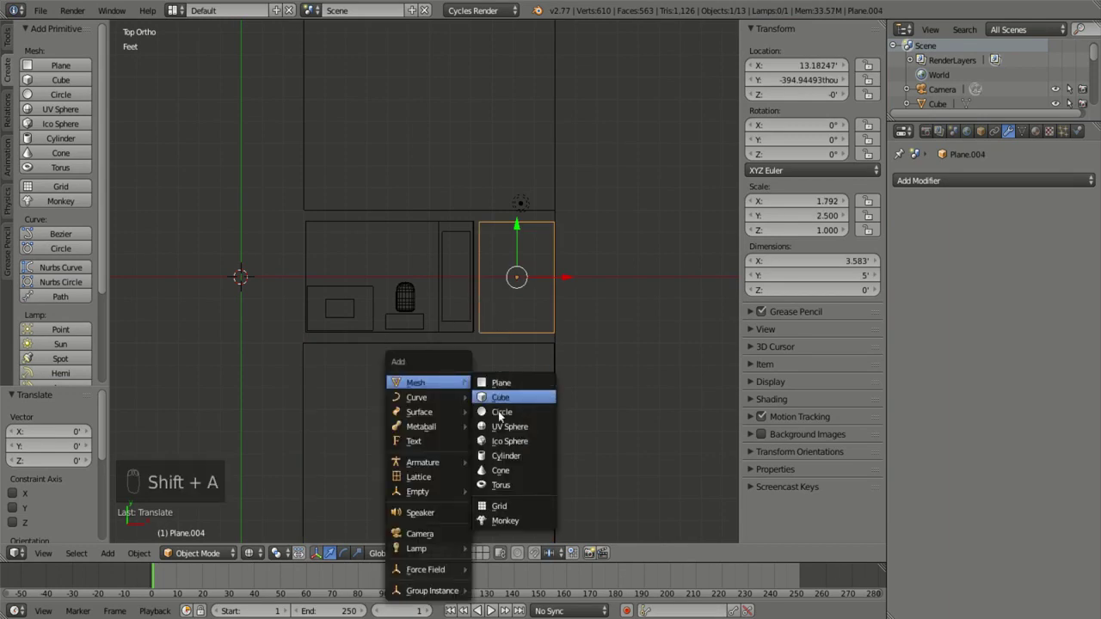
key("s")
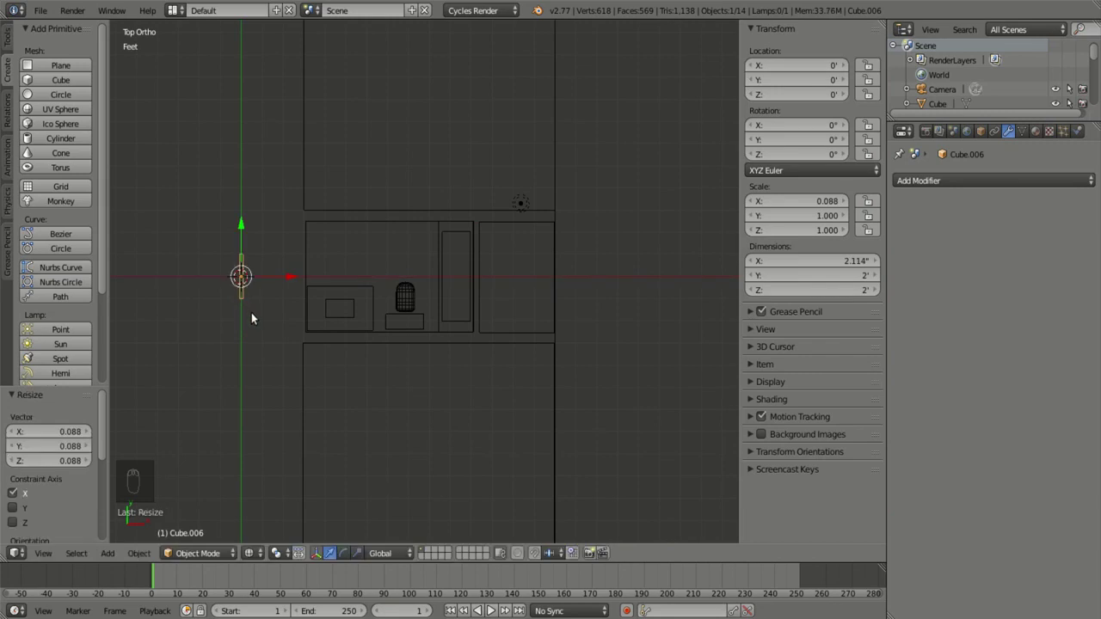
left_click(863, 295)
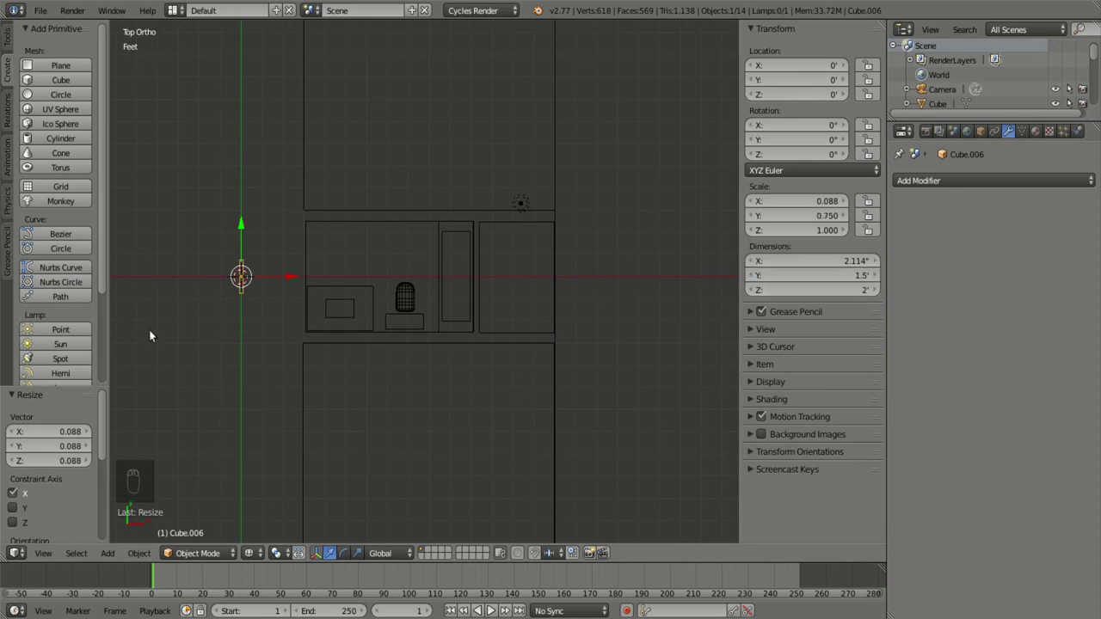
key("g")
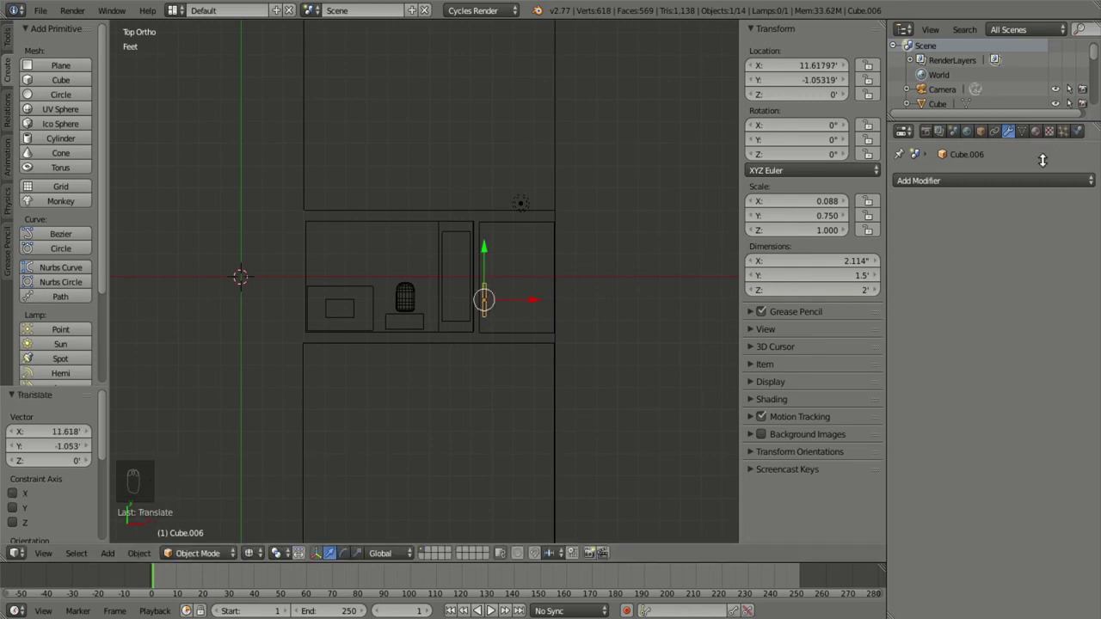
Step: Array the slat 28 times at relative X offset 2.3 into a 3.26-foot row of slats
left_click(1019, 199)
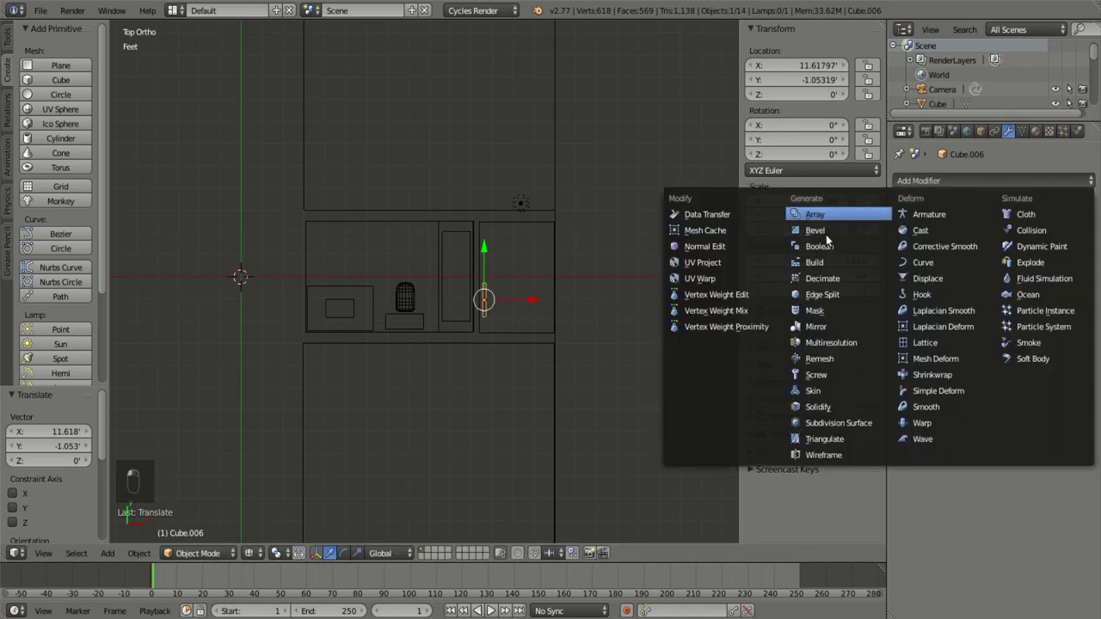
left_click_drag(1086, 264, 1094, 320)
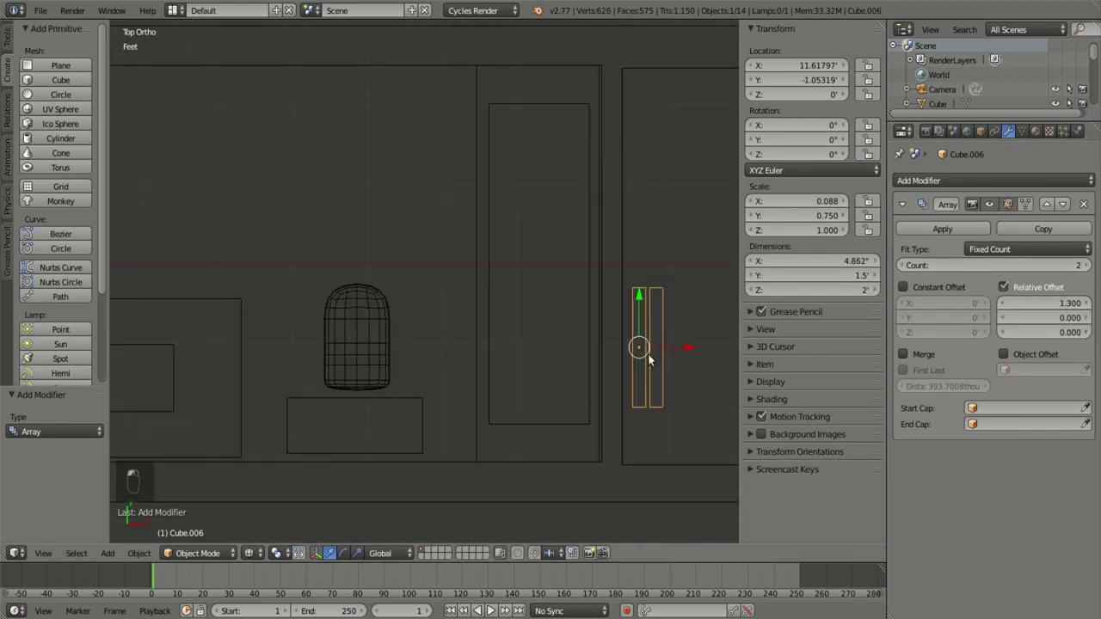
key("s")
key("s")
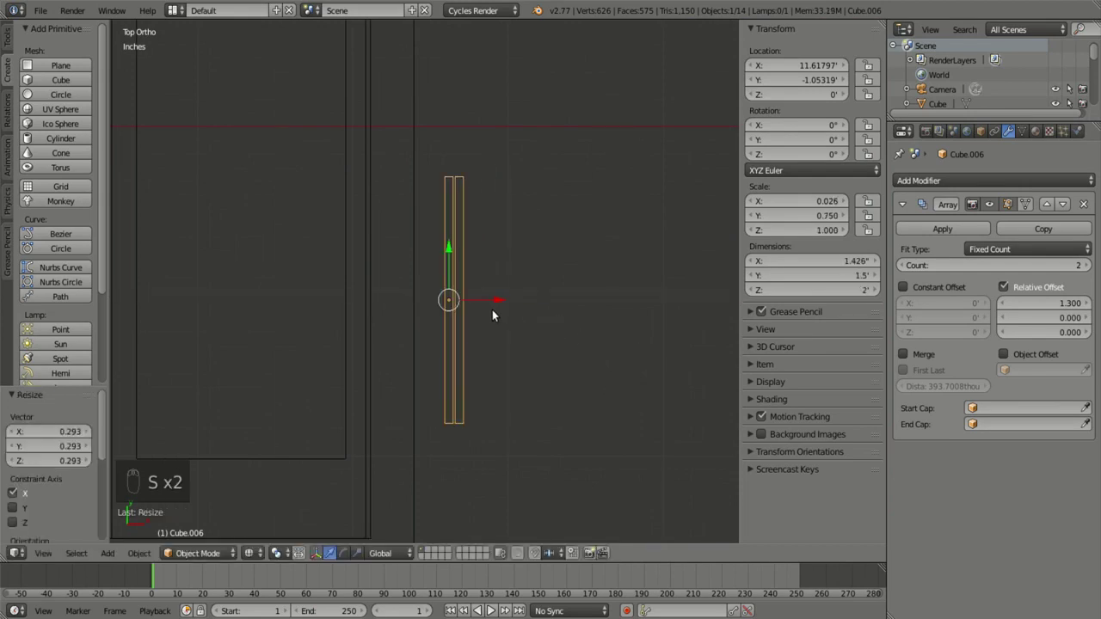
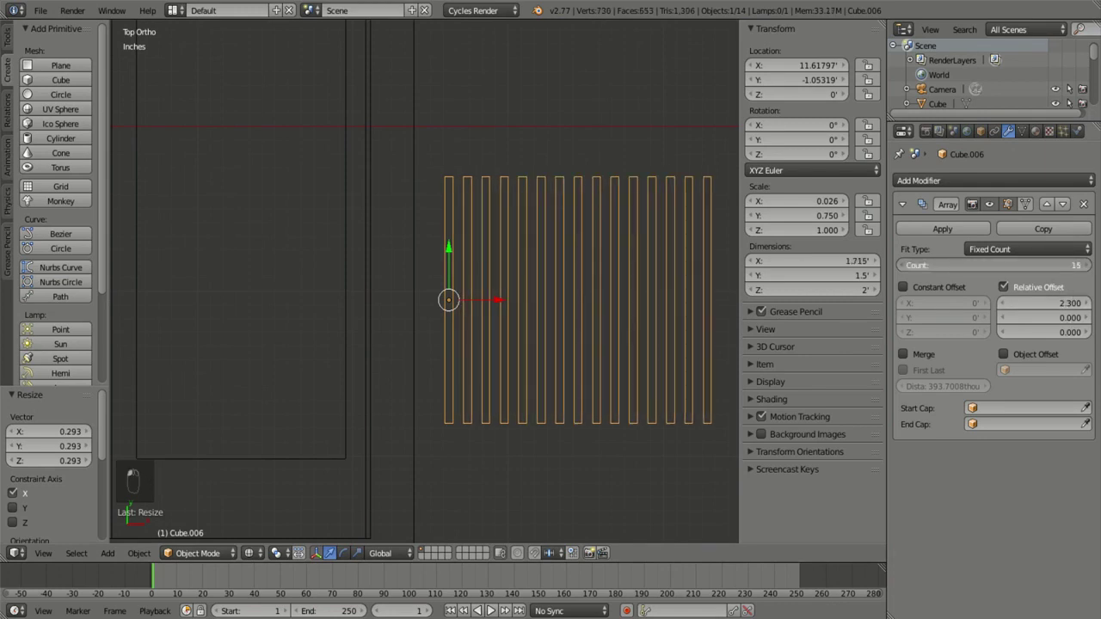
left_click(689, 326)
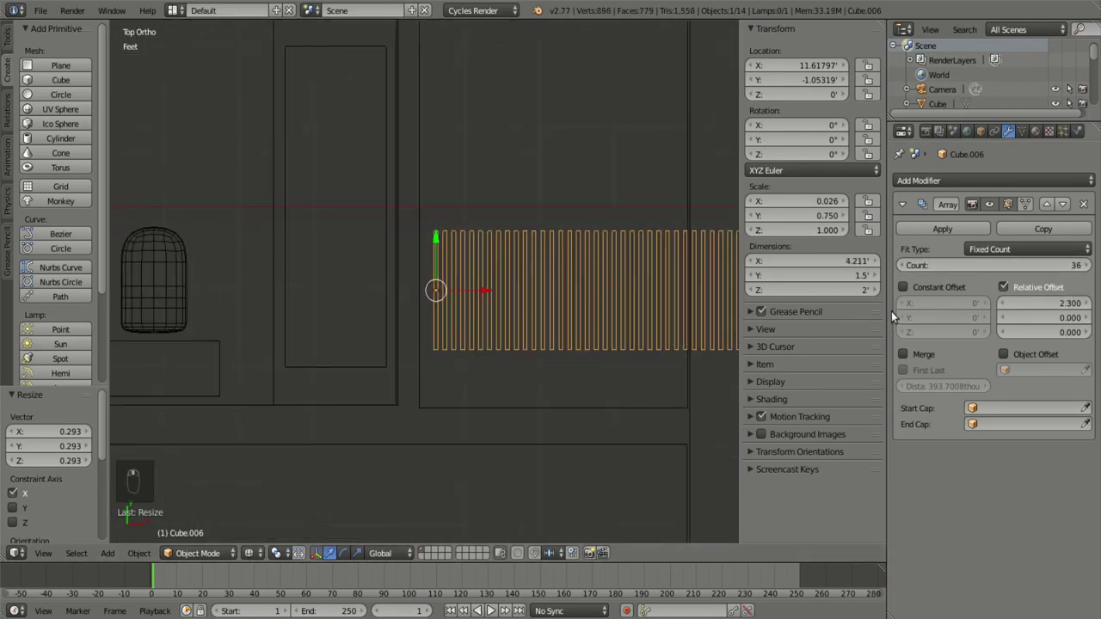
left_click(1045, 282)
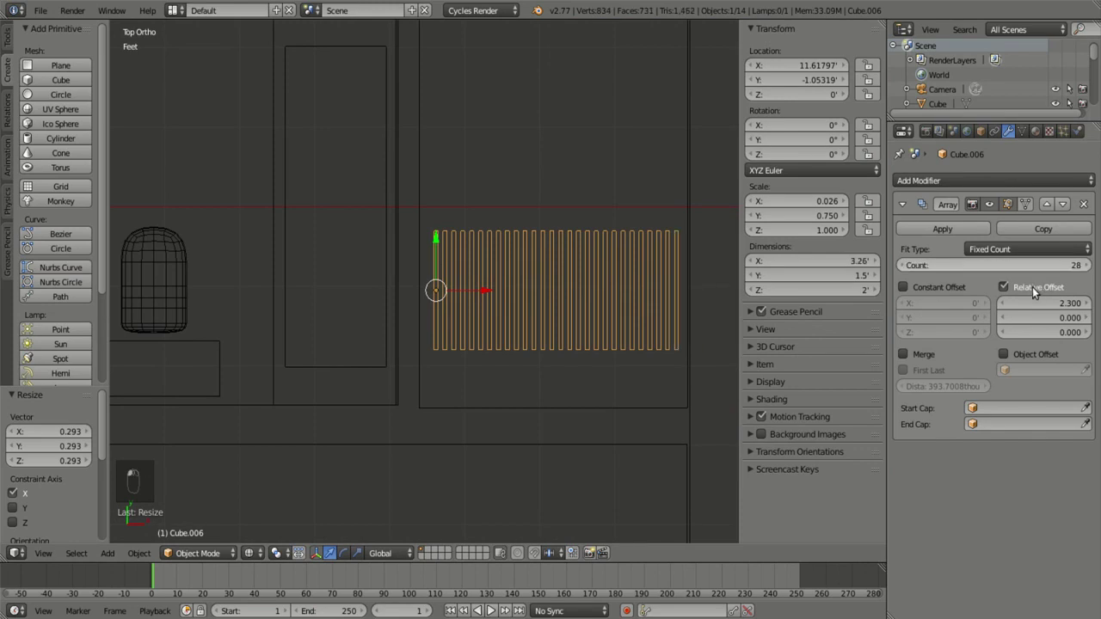
left_click(1050, 319)
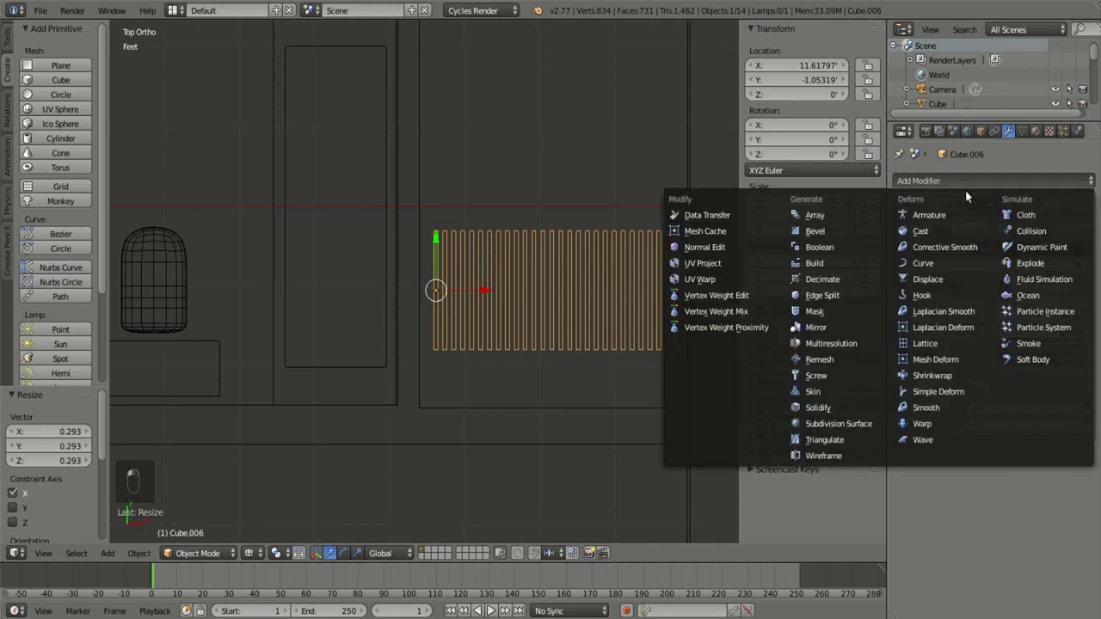
Step: Set the second Array's offset to X 0, Z about 1.3 to stack a second slat layer above
middle_click(756, 297)
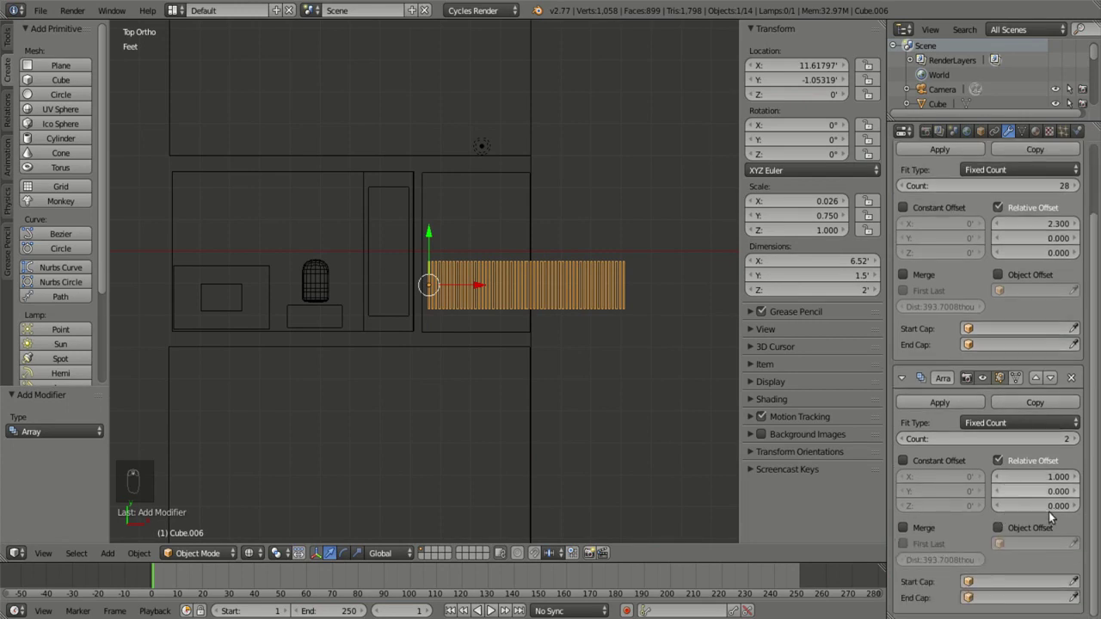
left_click(1059, 512)
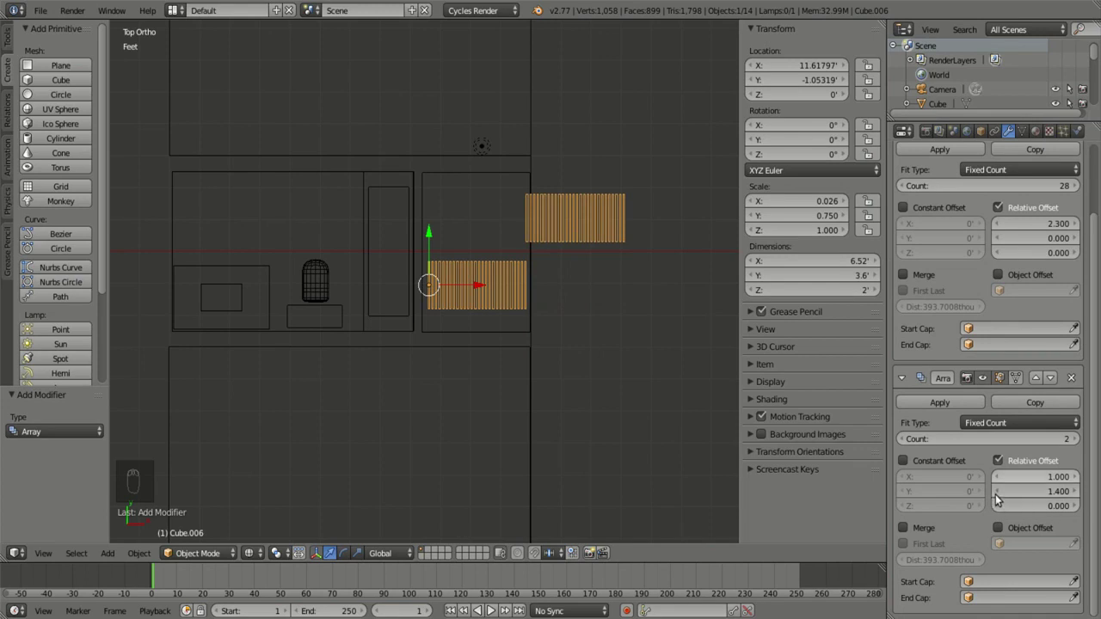
left_click(1032, 490)
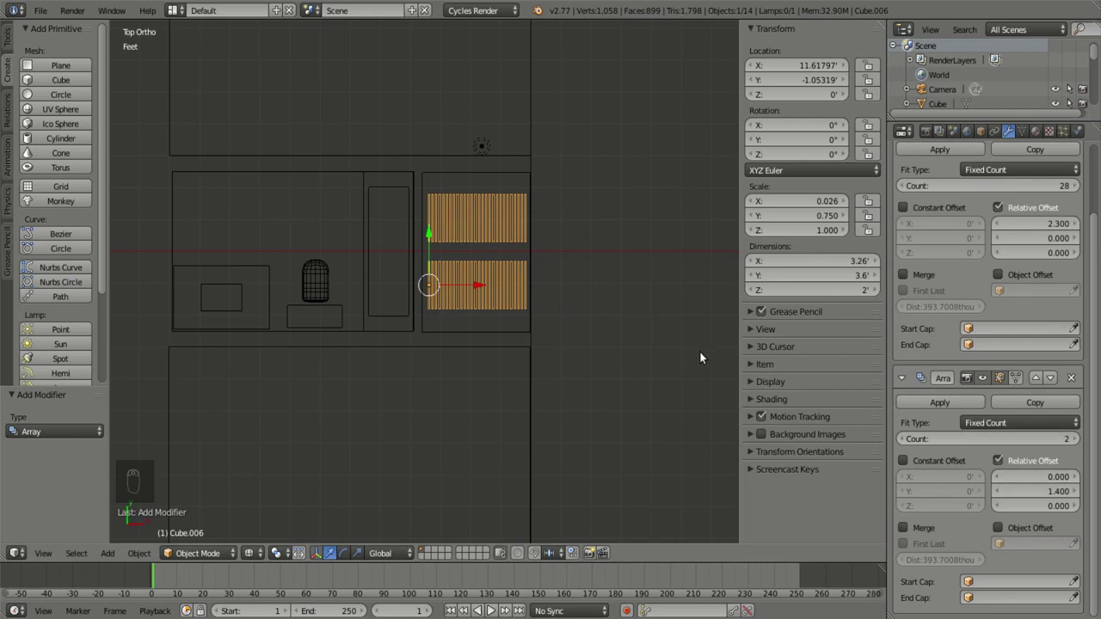
key("g")
key("g")
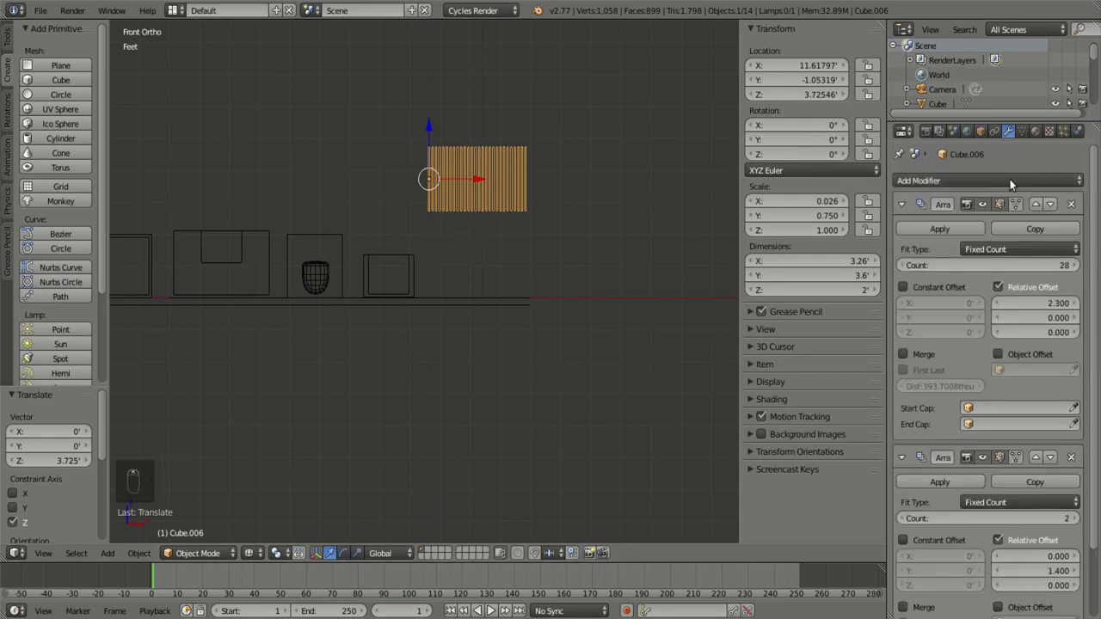
left_click(990, 193)
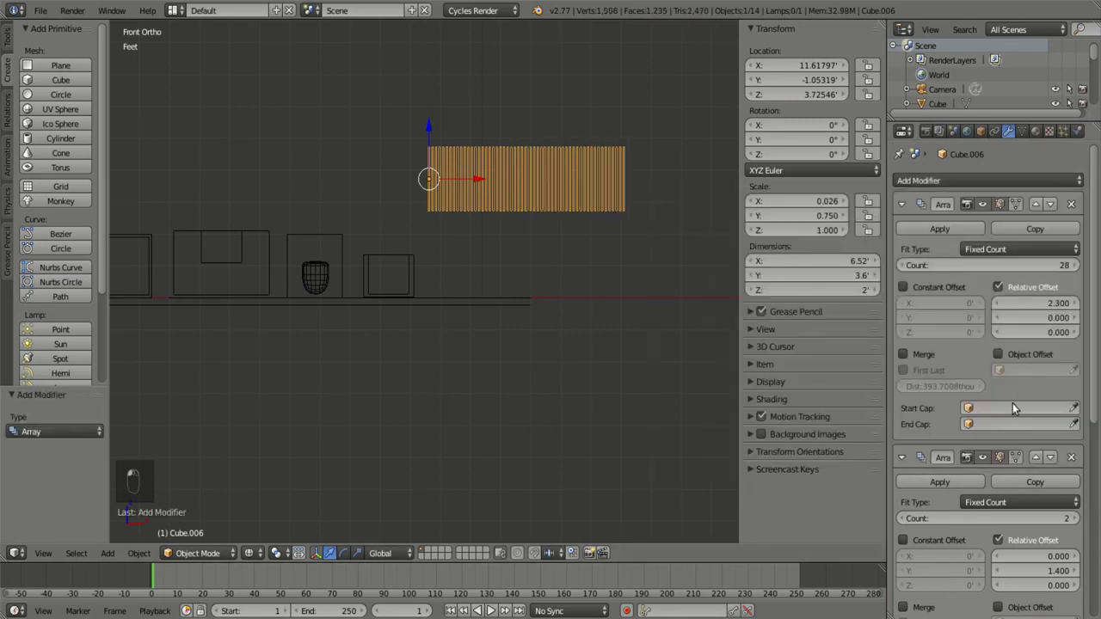
left_click(1042, 499)
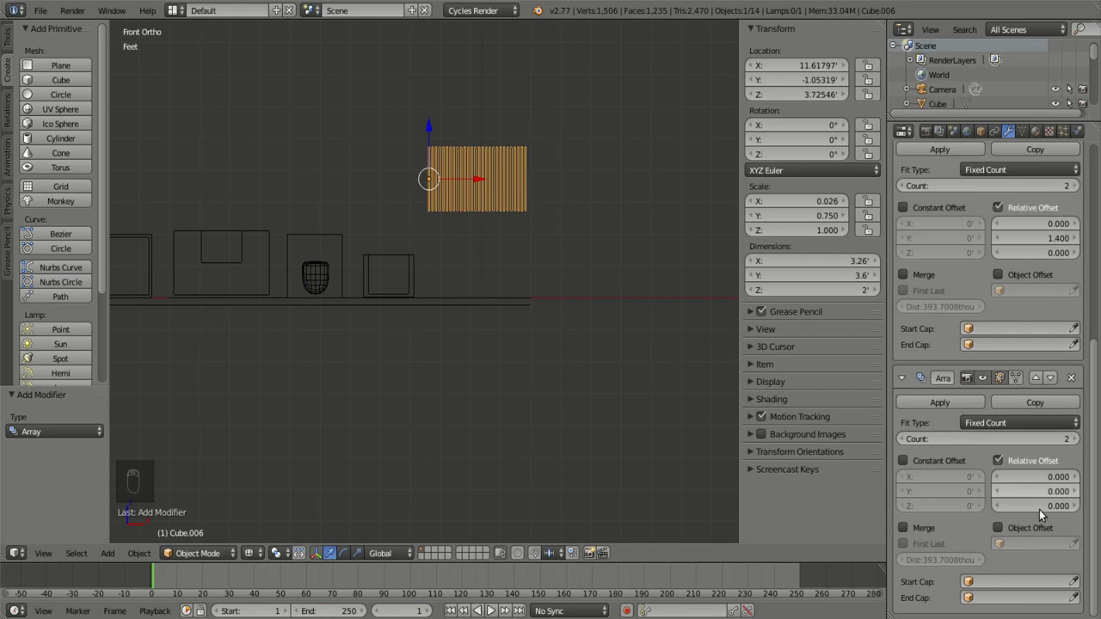
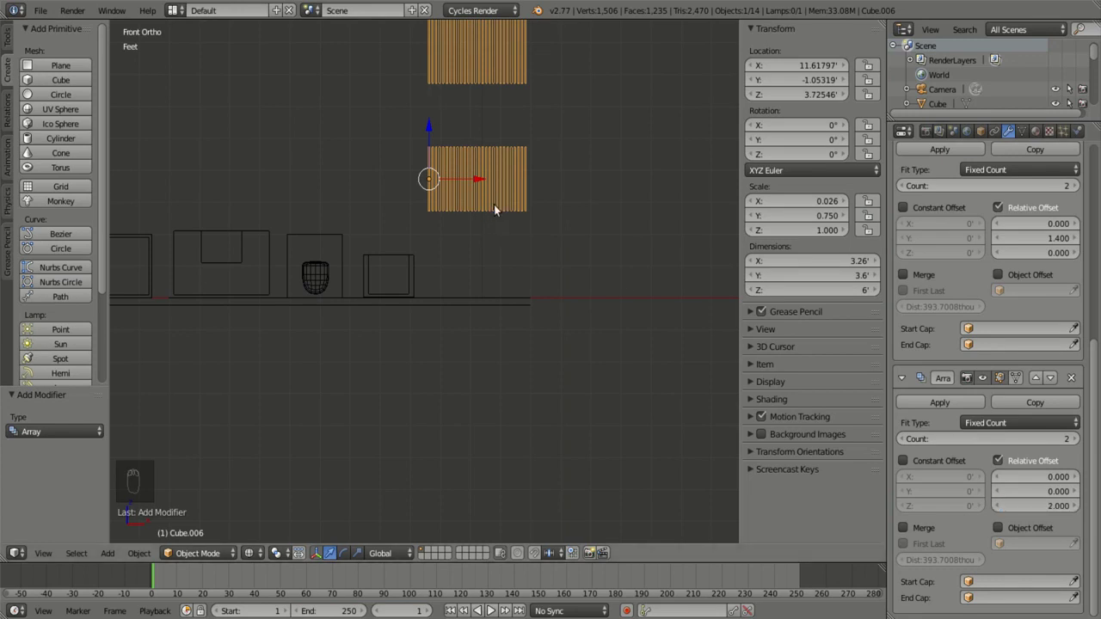
Step: Lower the shelving toward the floor and tighten the gap between the layers
key("g")
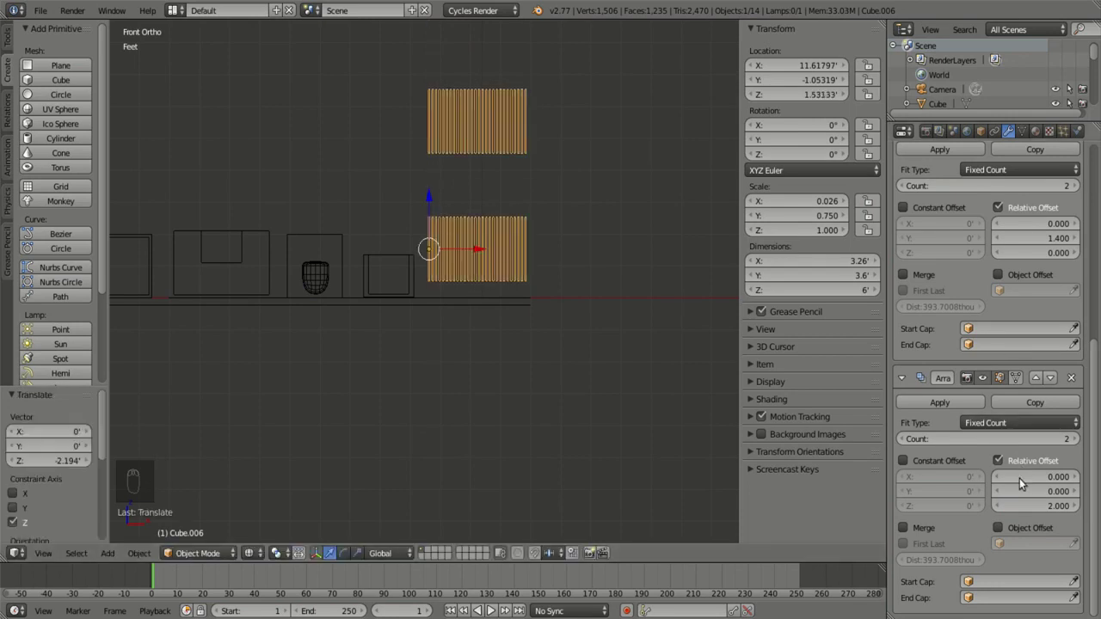
left_click(1037, 522)
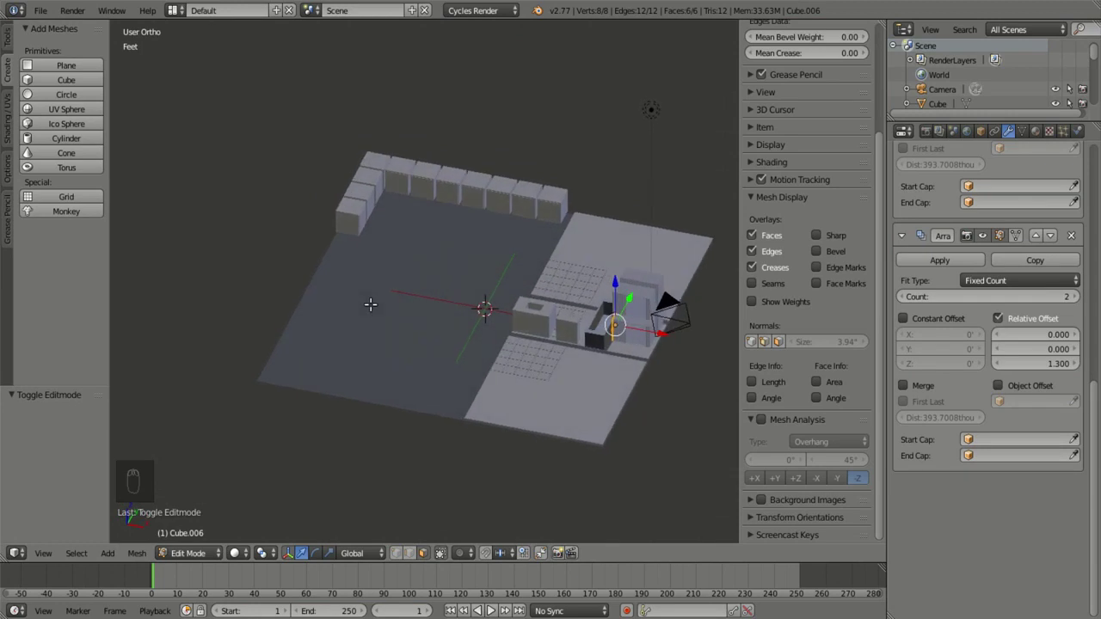
Step: Add a cube and size it 6 inches wide, 2 inches deep and 7.5 feet tall
key("shift+a")
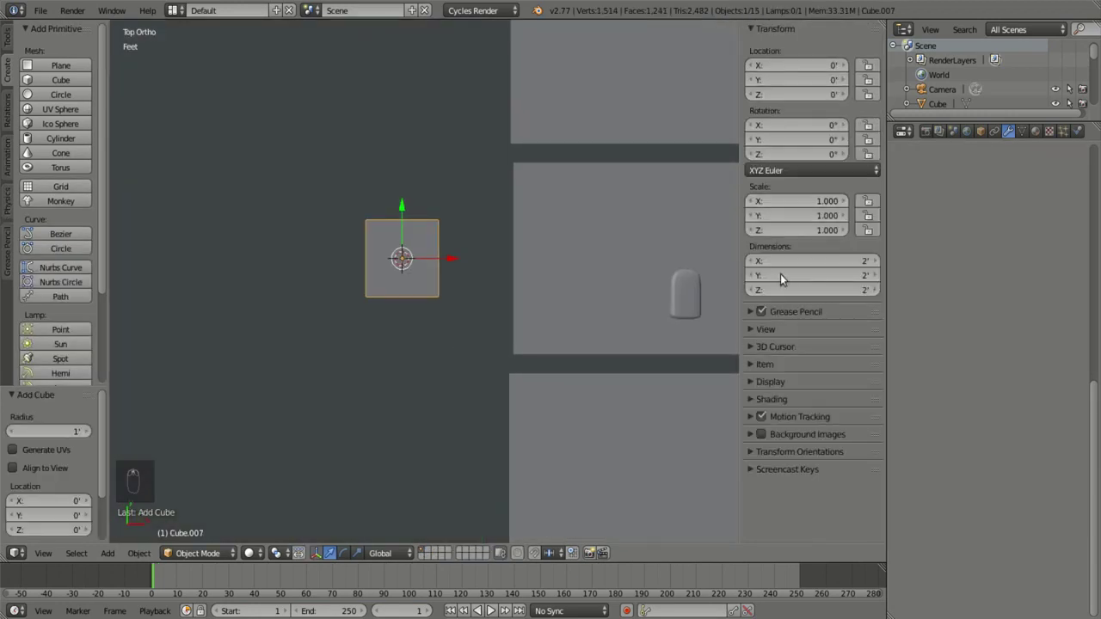
left_click_drag(785, 325, 862, 281)
left_click(862, 281)
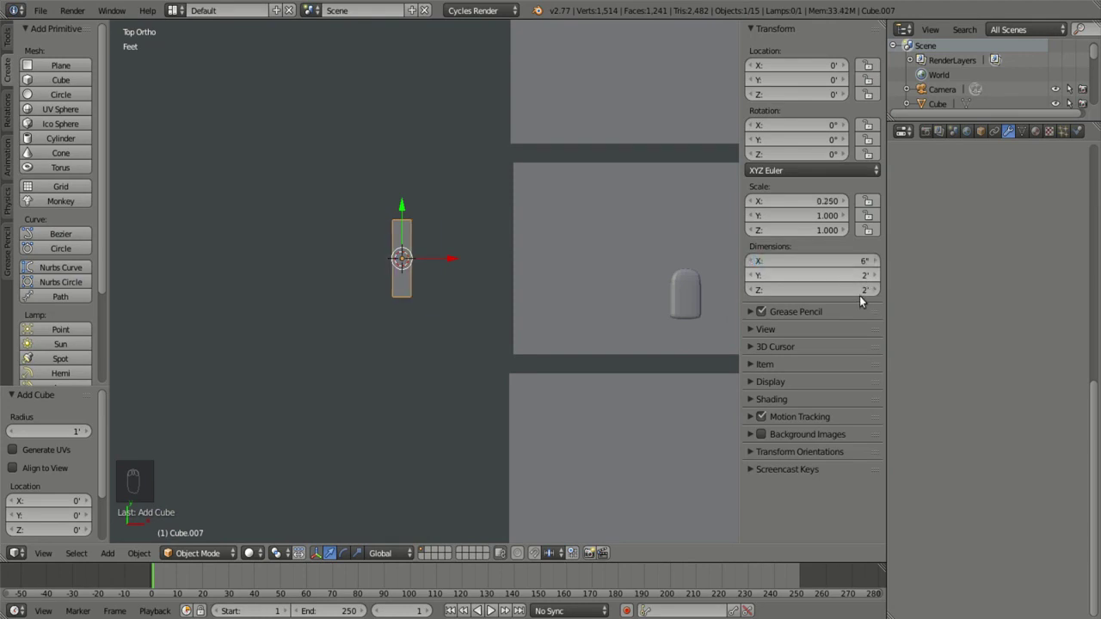
left_click(864, 297)
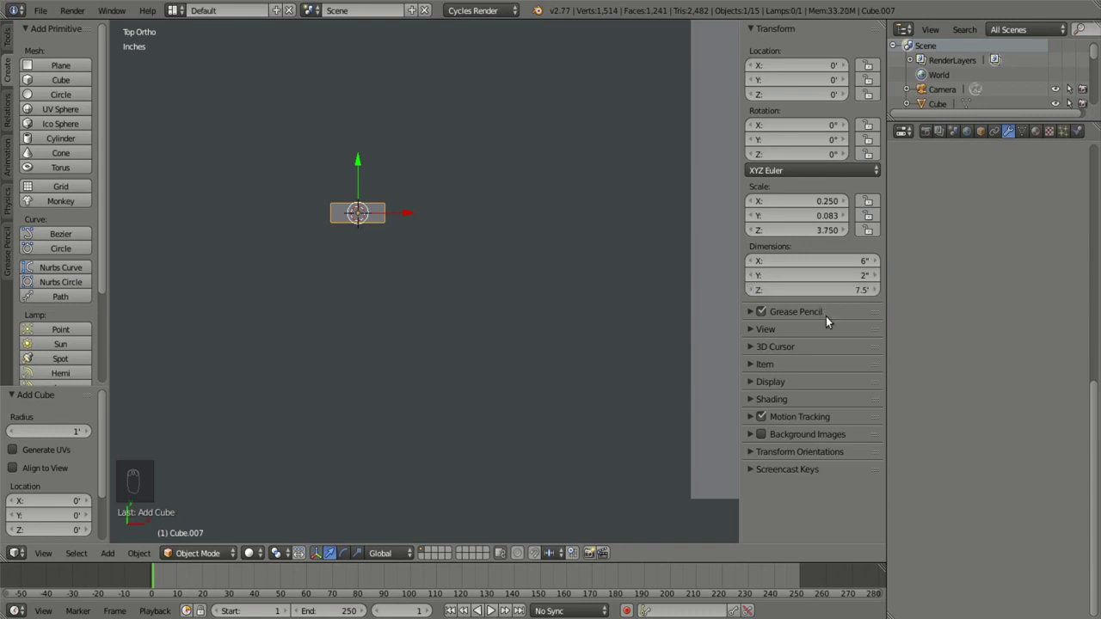
Step: Stand the post on the floor in the wall opening, rotate it 90°, and duplicate it 3 feet aside
key("KP_1")
key("g")
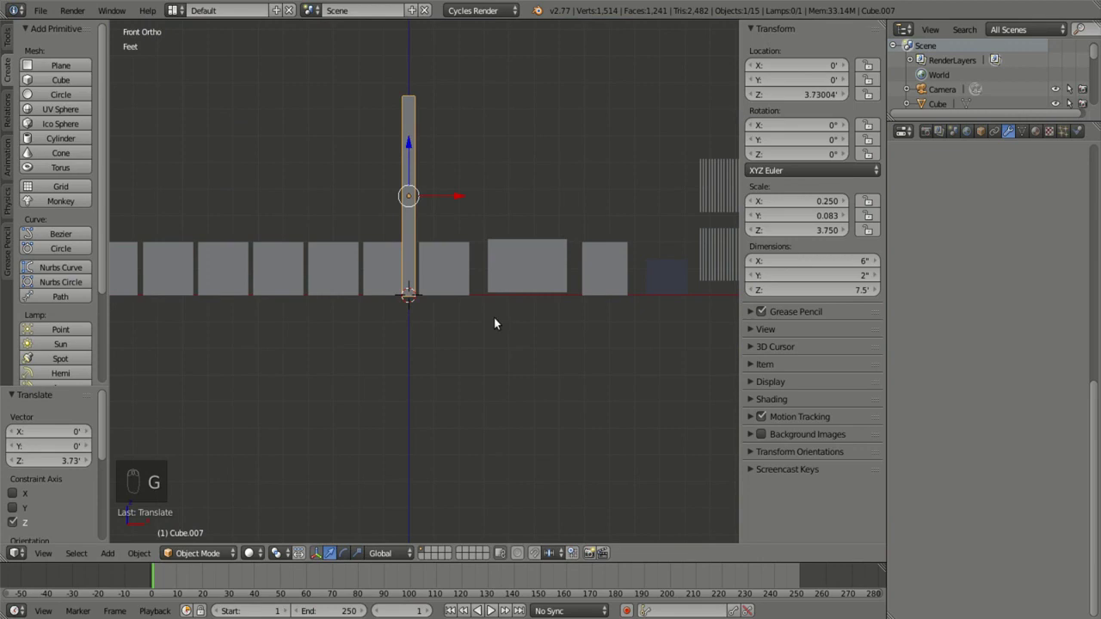
key("KP_7")
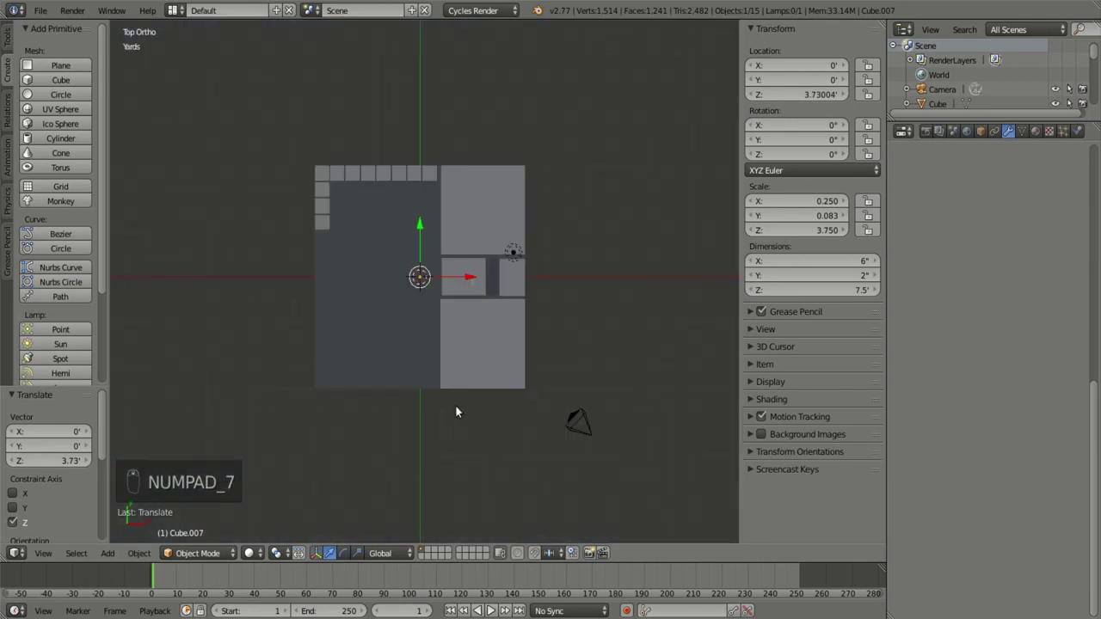
key("g")
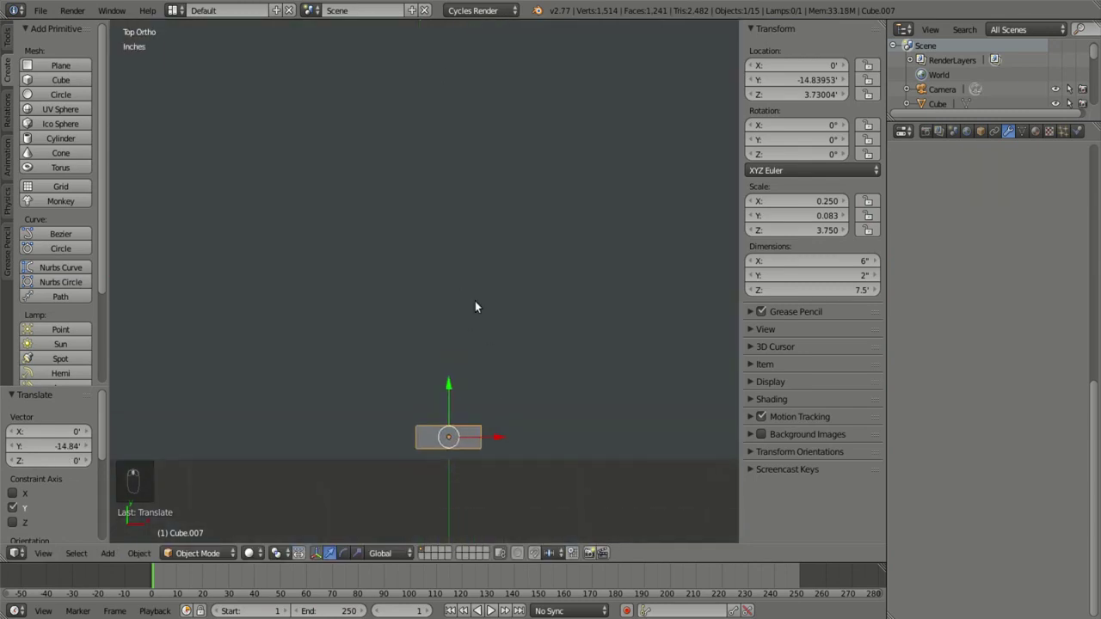
key("r")
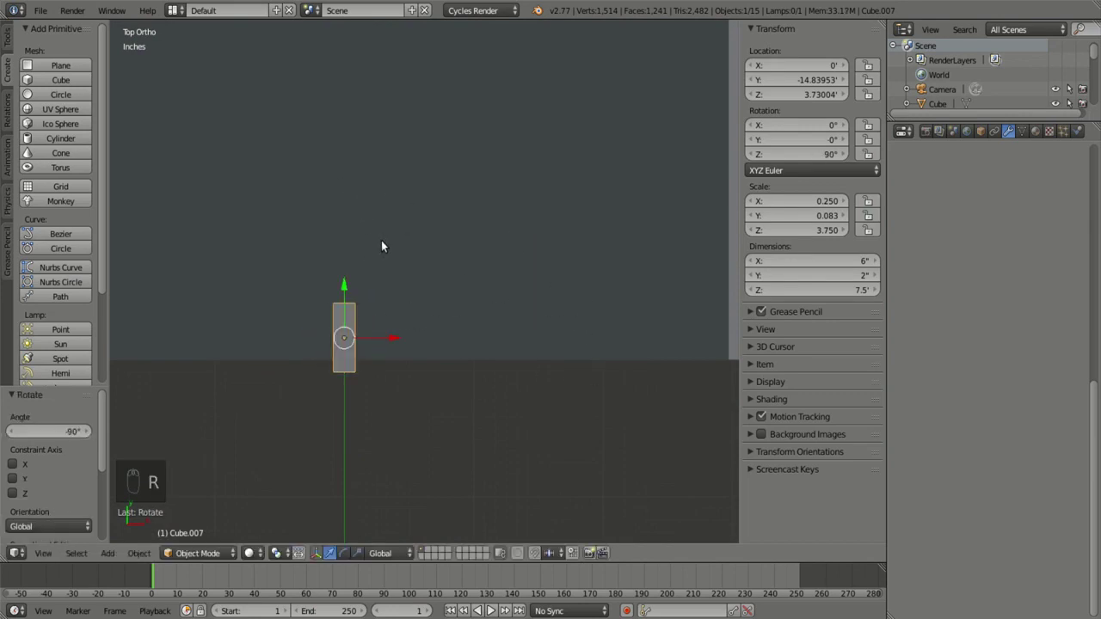
key("g")
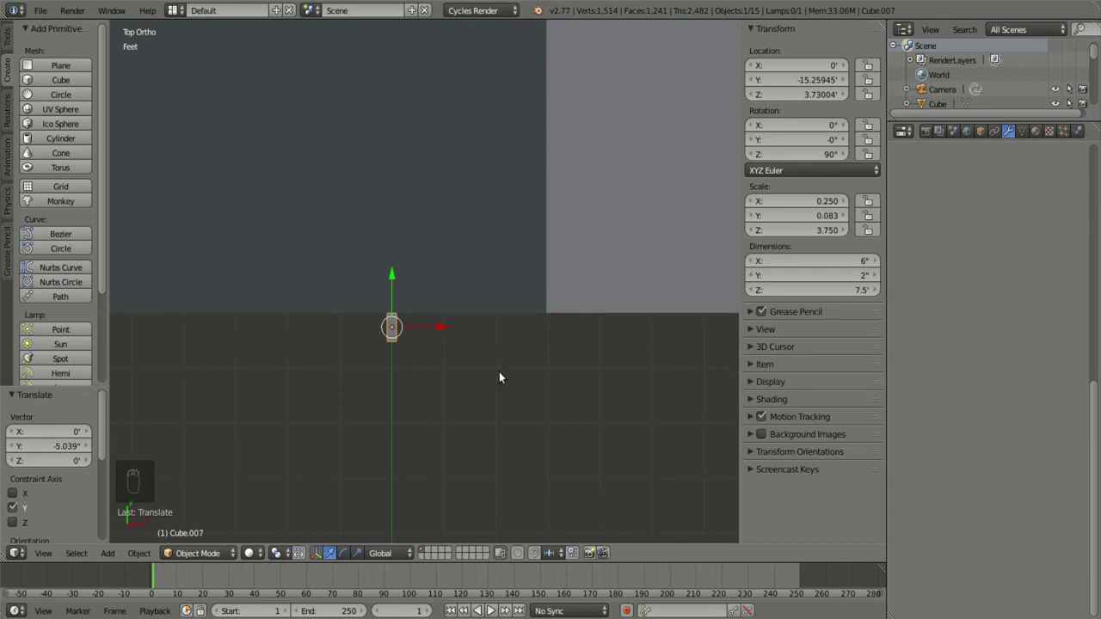
key("shift+d")
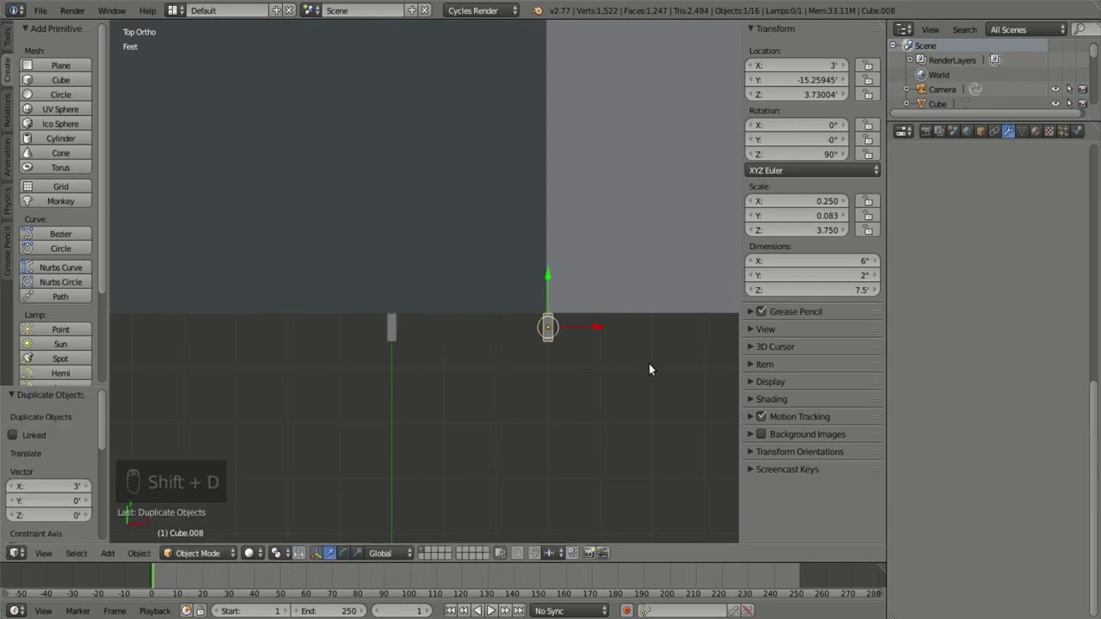
Step: Resize a frame piece into a 3.47-foot header, then duplicate and rotate the frame into another doorway
left_click_drag(500, 365, 305, 387)
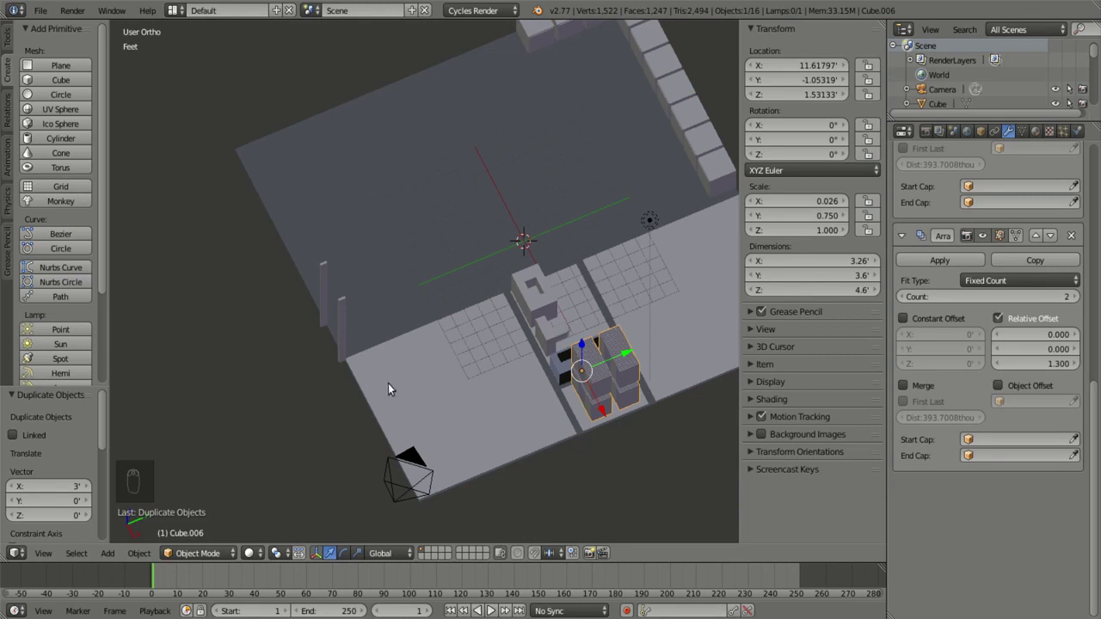
left_click_drag(397, 386, 507, 432)
key("s")
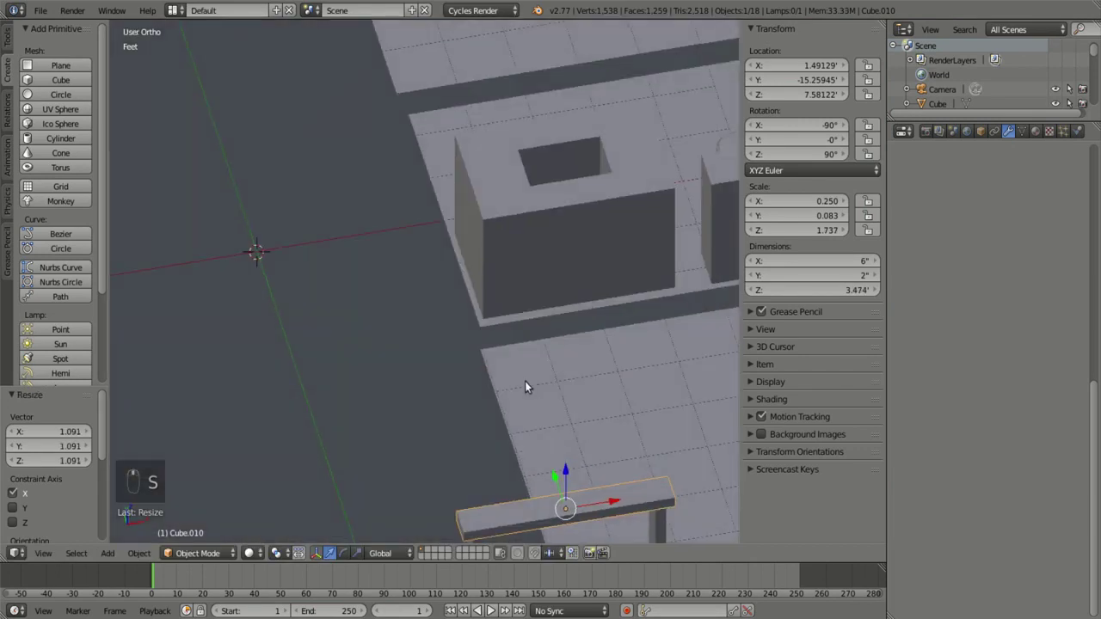
key("KP_7")
middle_click(443, 505)
key("shift+d")
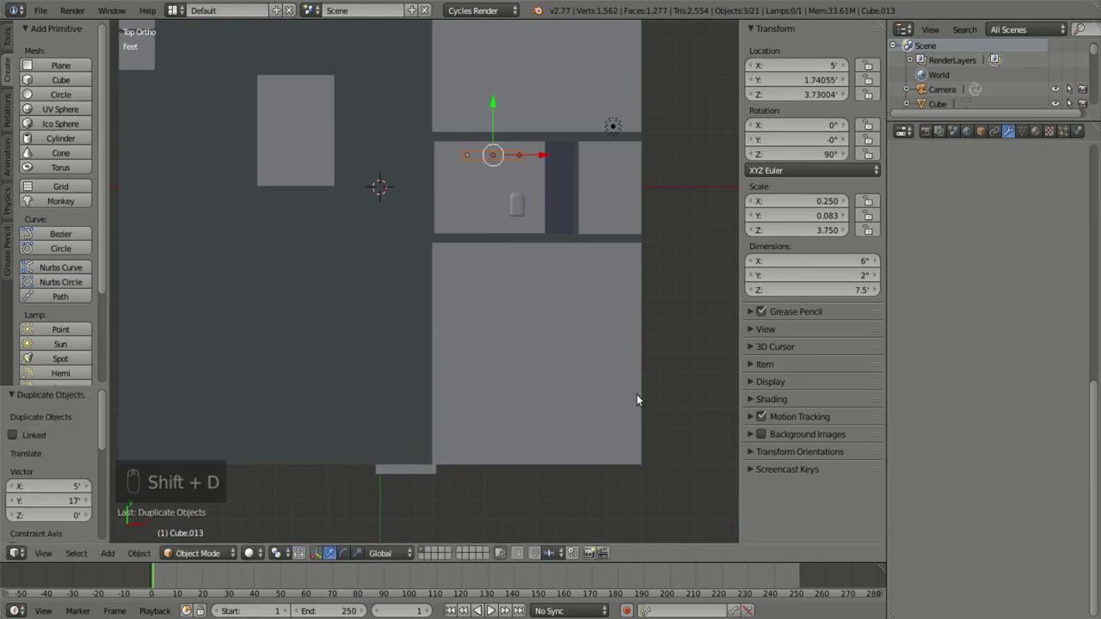
key("r")
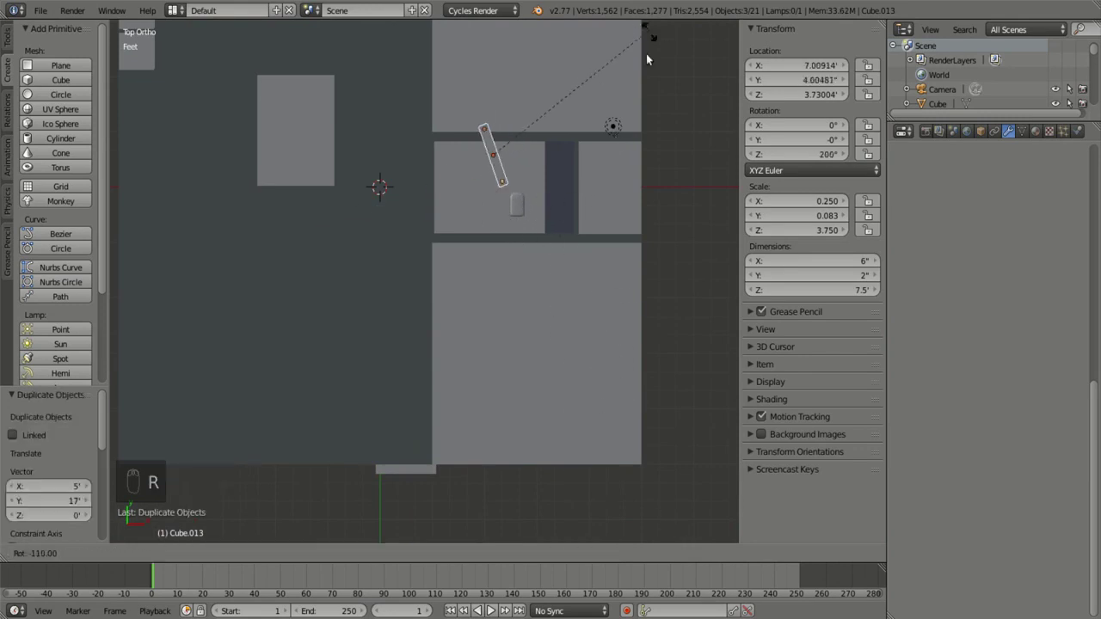